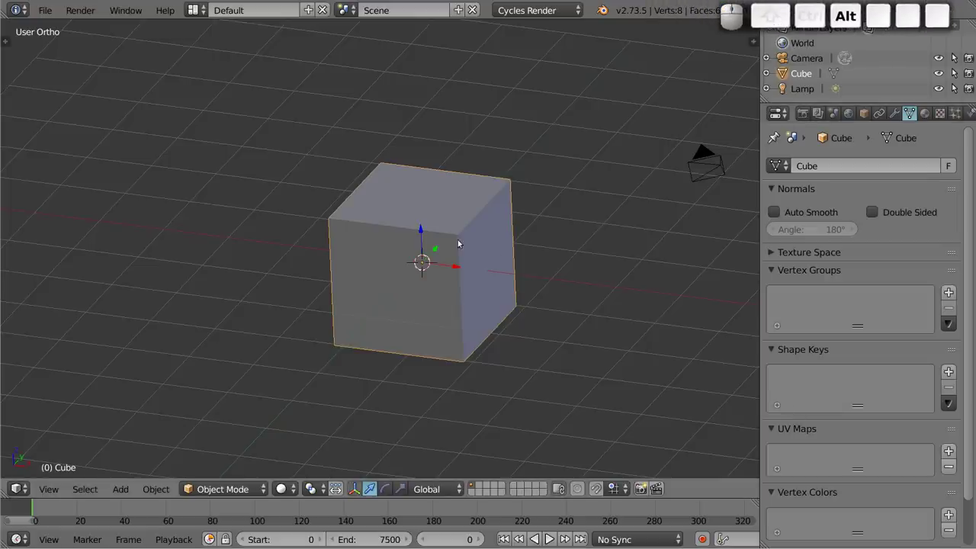
Step: Apply Smart UV Project to the cube and show its six UV islands centred in the UV editor
left_click_drag(373, 288, 614, 491)
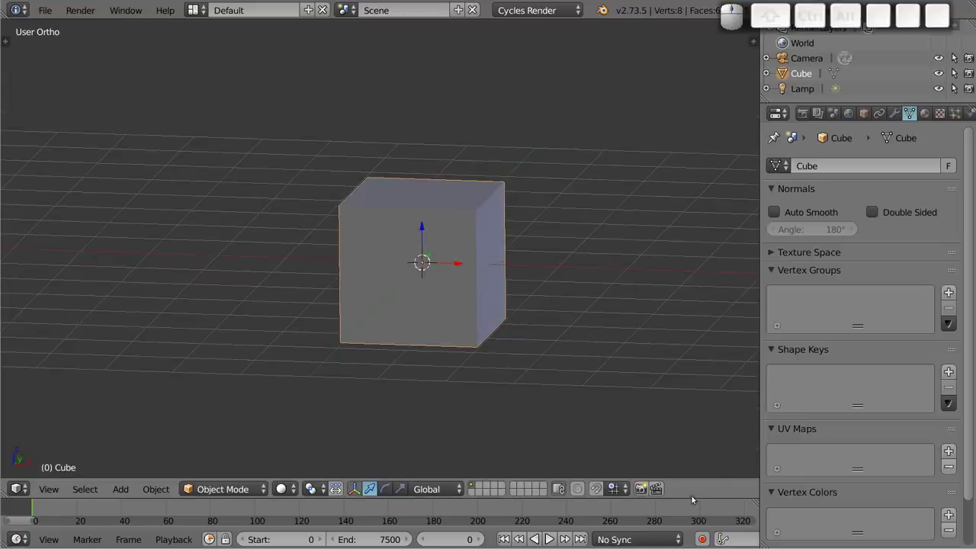
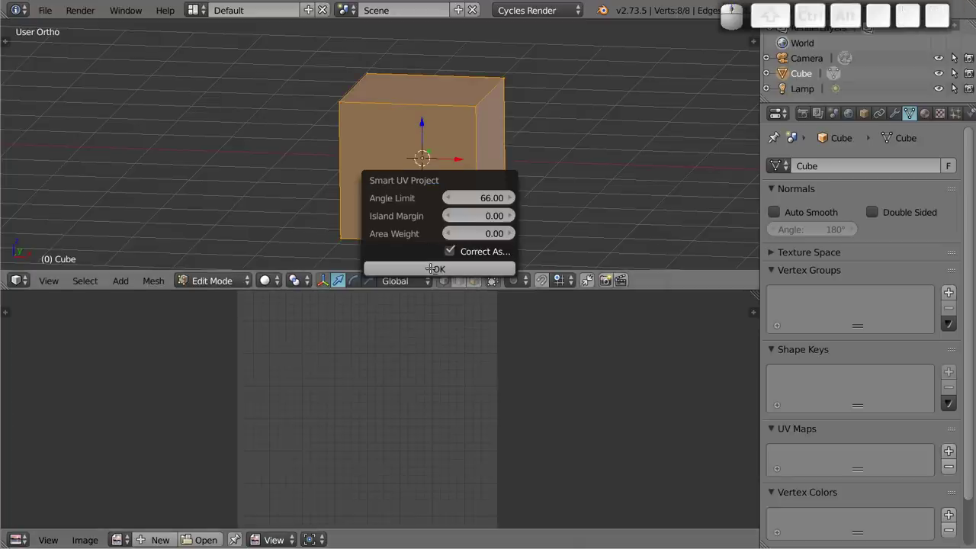
left_click(412, 538)
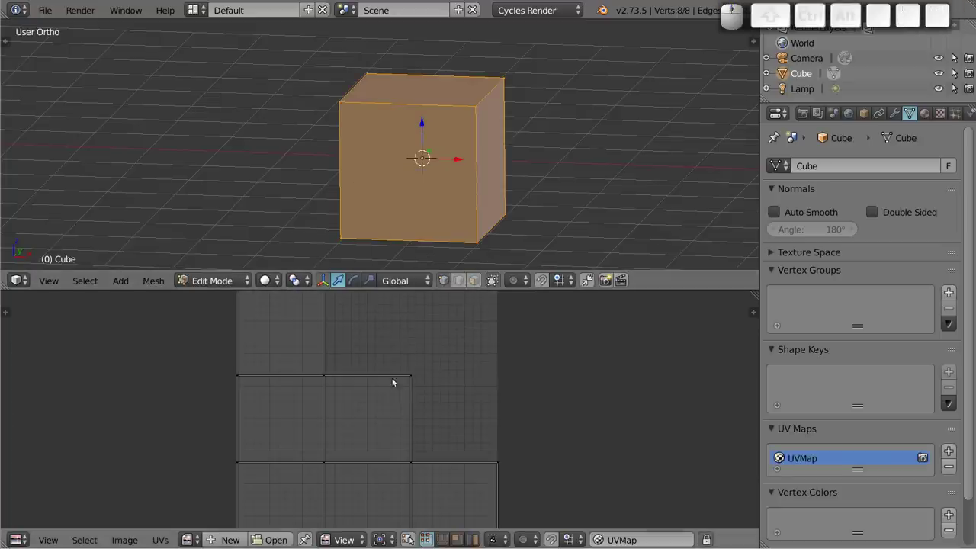
key("a")
scroll("down", 3)
left_click_drag(364, 400, 413, 391)
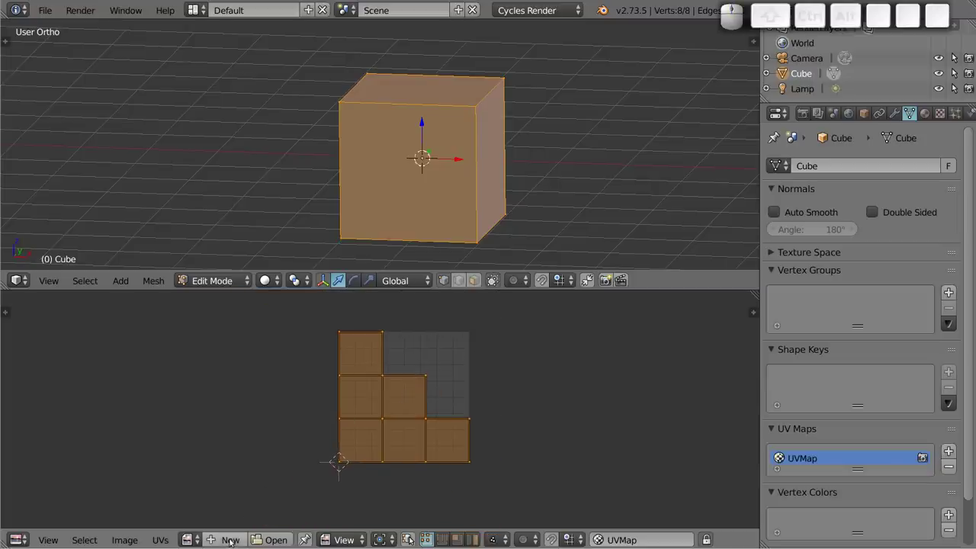
Step: Start a new image for the UVs and name it grid
left_click(230, 541)
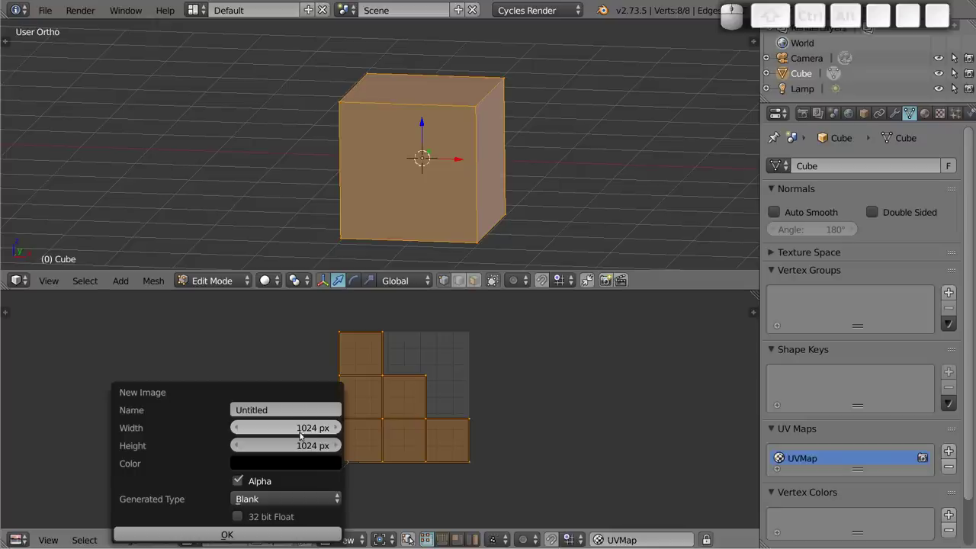
left_click(285, 409)
key("g")
key("r")
key("a")
key("i")
key("d")
key("BackSpace")
key("BackSpace")
key("BackSpace")
key("i")
key("o")
key("d")
key("BackSpace")
key("BackSpace")
key("d")
key("Return")
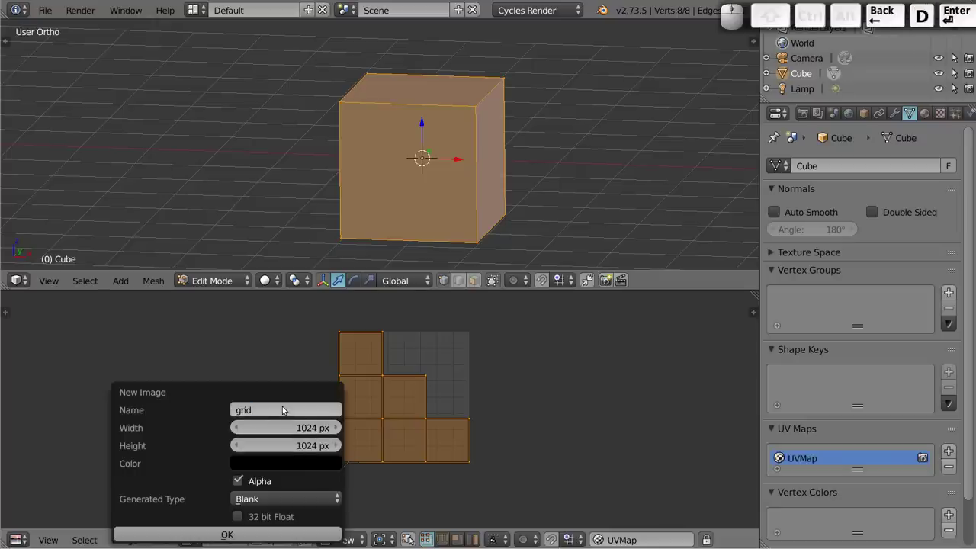
Step: Make it a Color Grid image without Alpha and create it under the UV layout
left_click(283, 502)
left_click(279, 446)
left_click(238, 474)
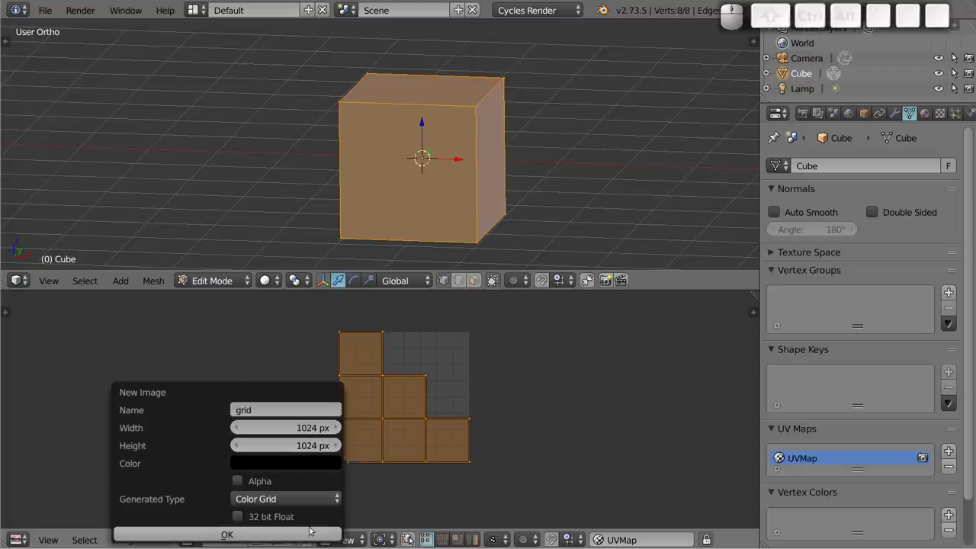
left_click(233, 534)
scroll("down", 3)
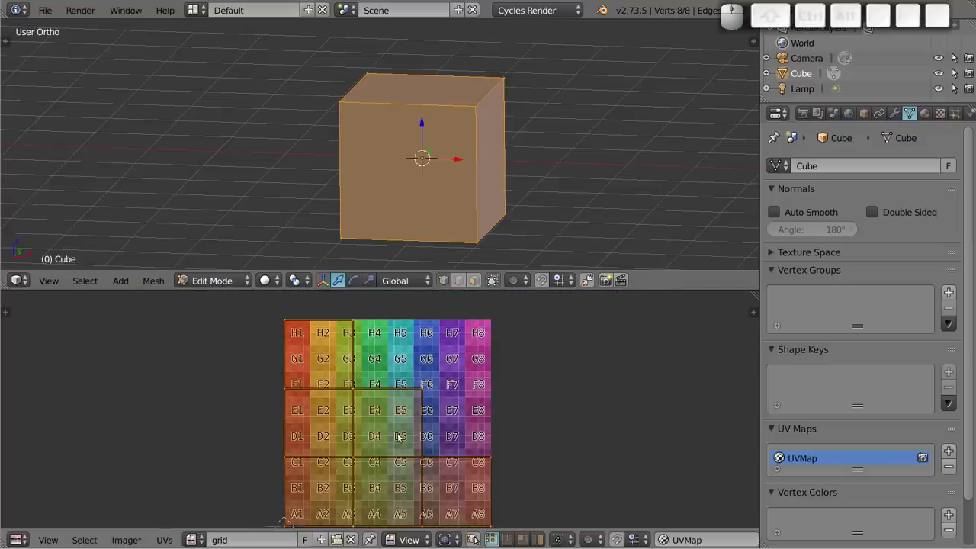
left_click_drag(400, 429, 399, 417)
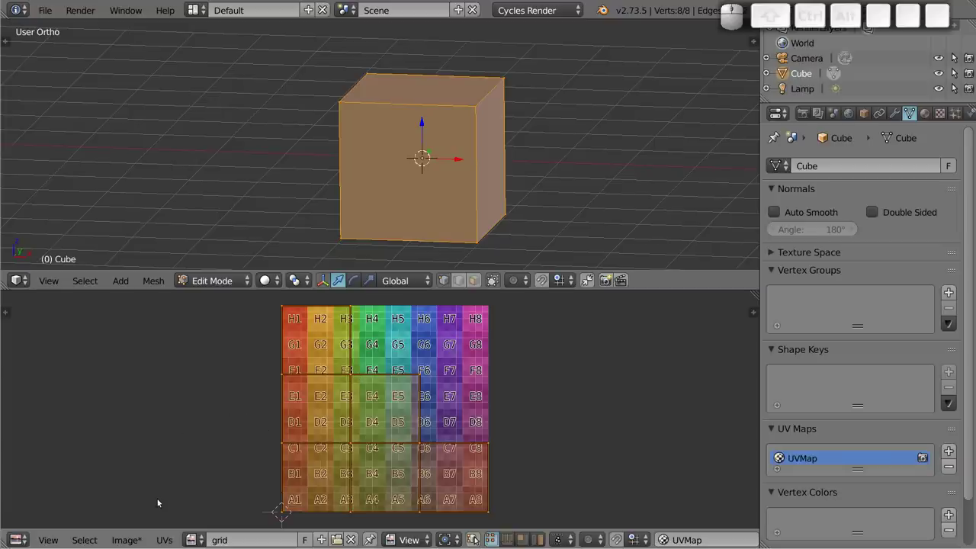
Step: Save the grid image to disk as grid.png in the home folder
left_click(127, 539)
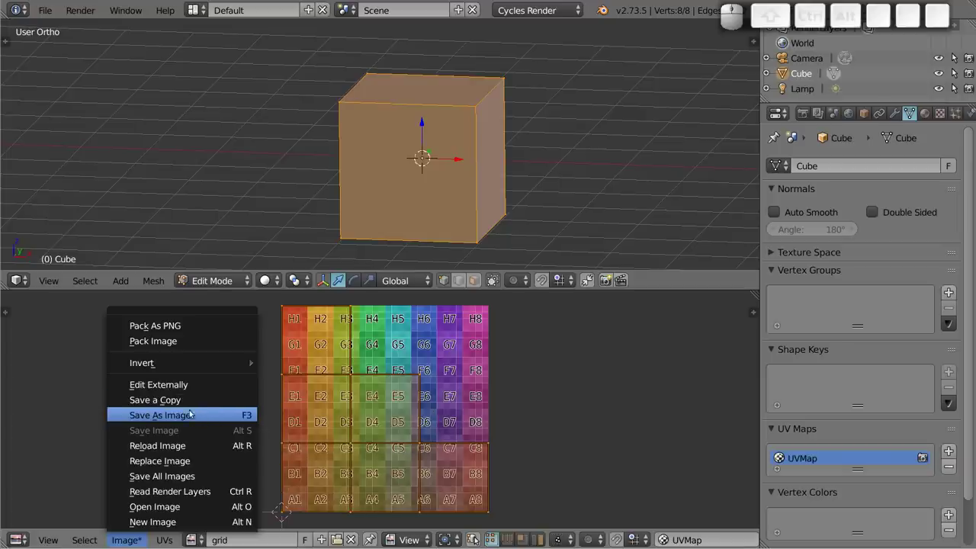
left_click(202, 417)
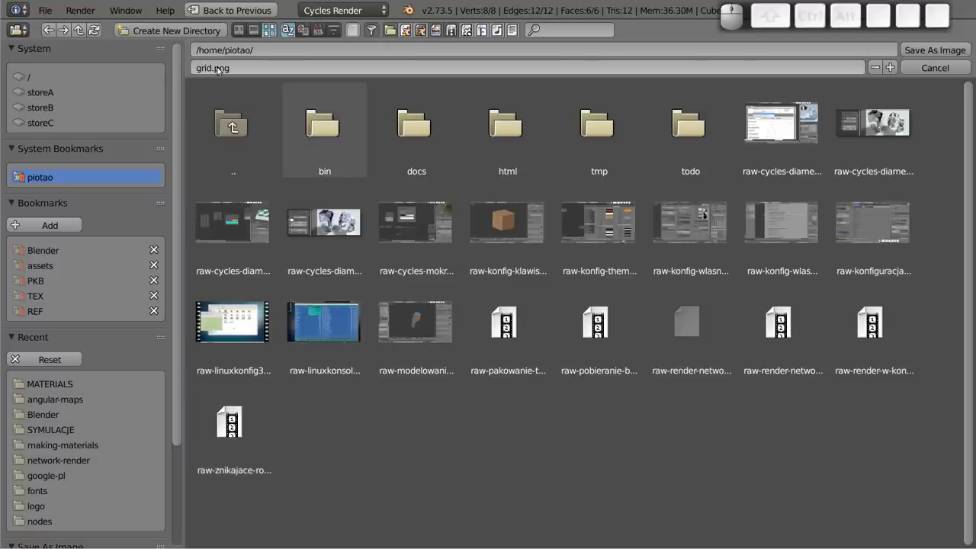
left_click(934, 52)
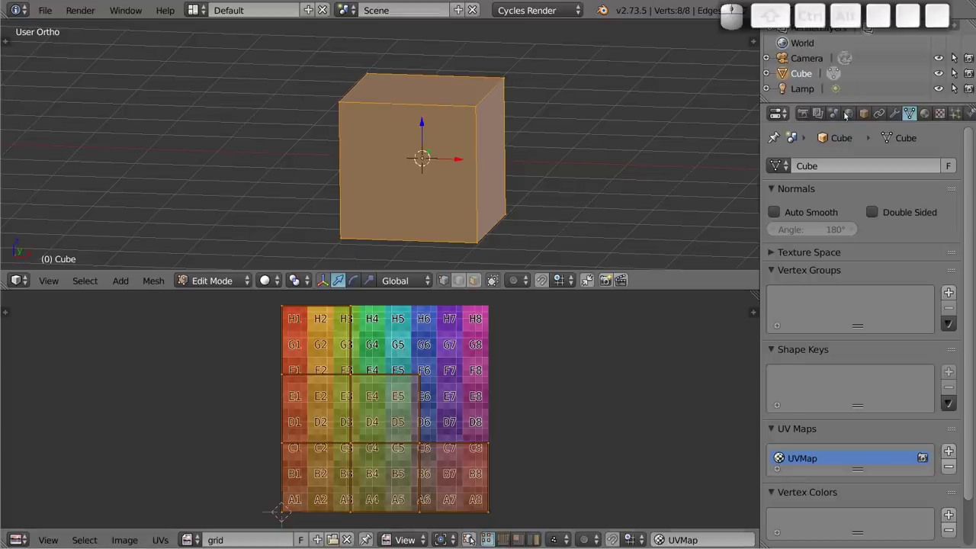
Step: Give the cube a new material whose colour is driven by an Image Texture
left_click(927, 115)
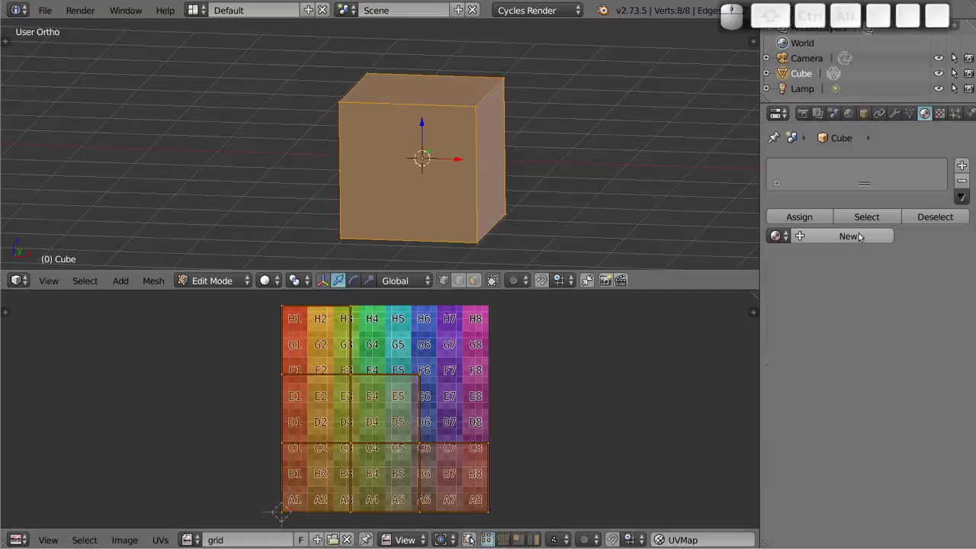
left_click(856, 240)
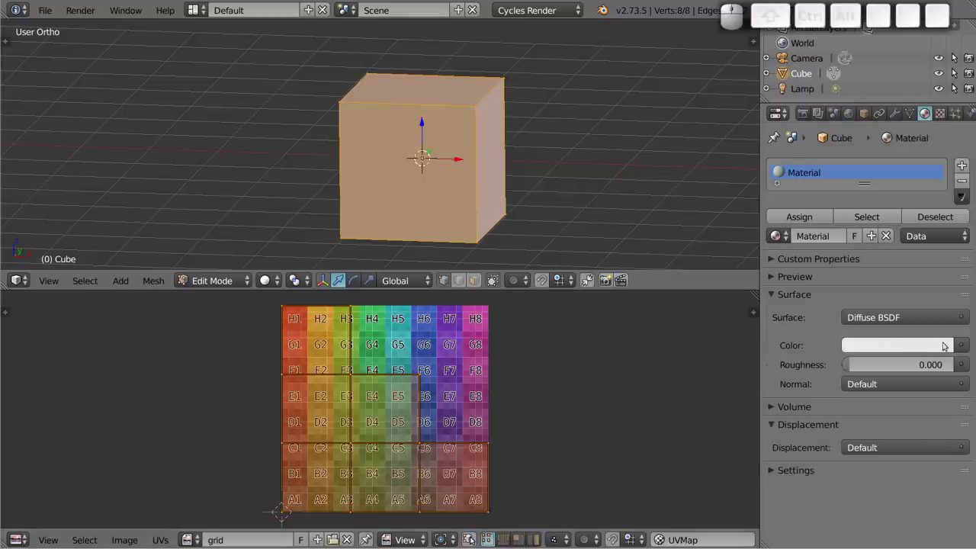
left_click(965, 347)
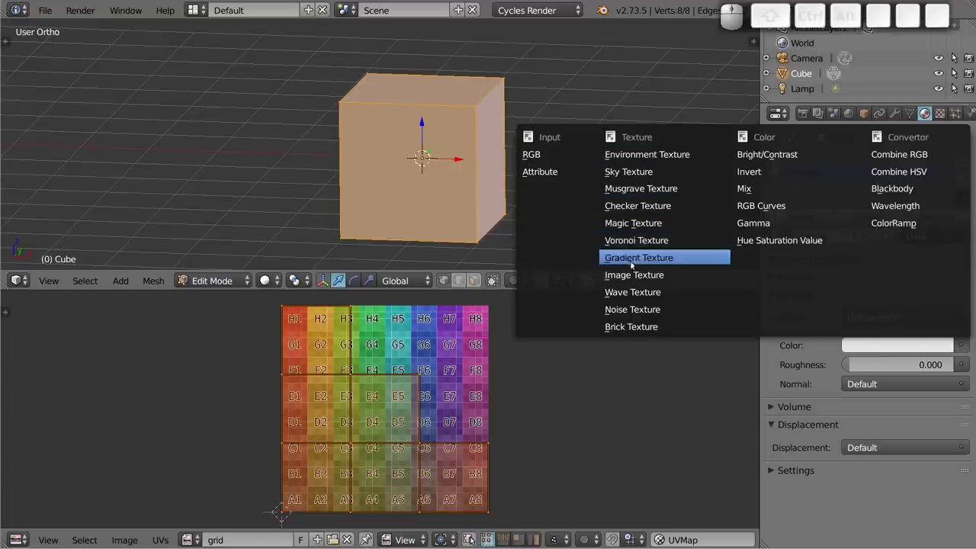
left_click(631, 278)
Step: Load grid.png from the home folder as the texture's image
left_click(892, 367)
left_click(46, 175)
left_click(797, 111)
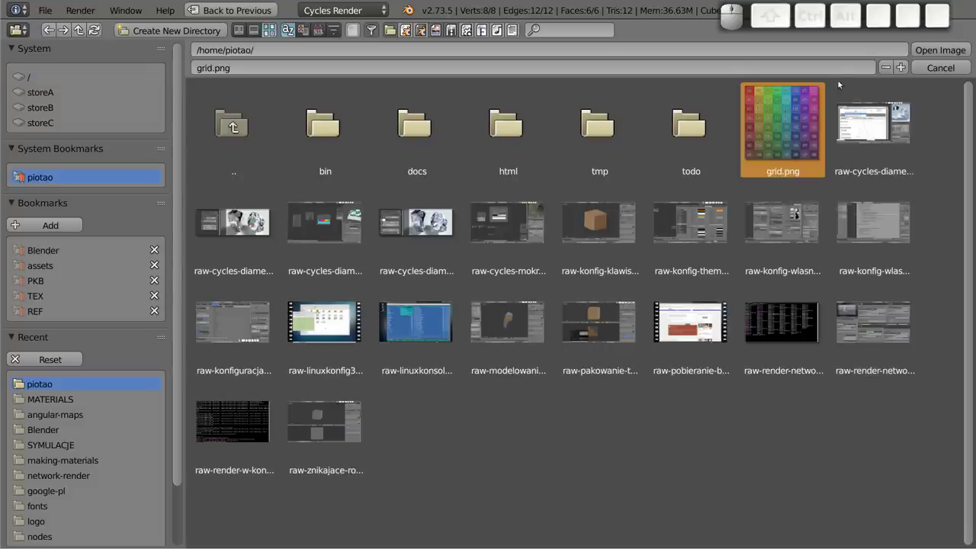
left_click(935, 55)
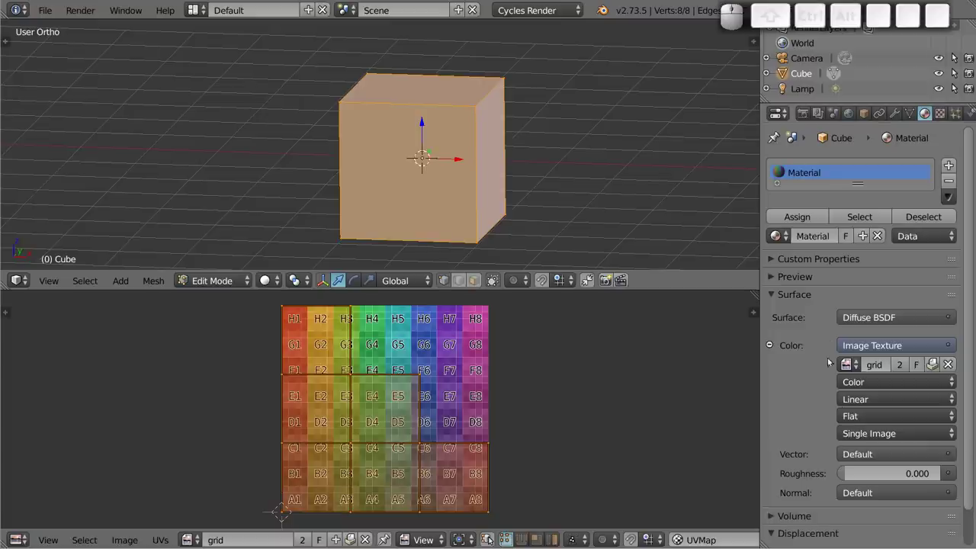
Step: Leave Edit Mode, toggle the rendered preview and orbit around the textured cube
key("Tab")
key("shift+z")
left_click_drag(452, 183, 440, 185)
left_click_drag(423, 192, 439, 165)
left_click_drag(489, 153, 470, 200)
middle_click(476, 199)
middle_click(315, 117)
left_click_drag(464, 168, 522, 189)
middle_click(513, 192)
key("Tab")
key("Tab")
key("shift+z")
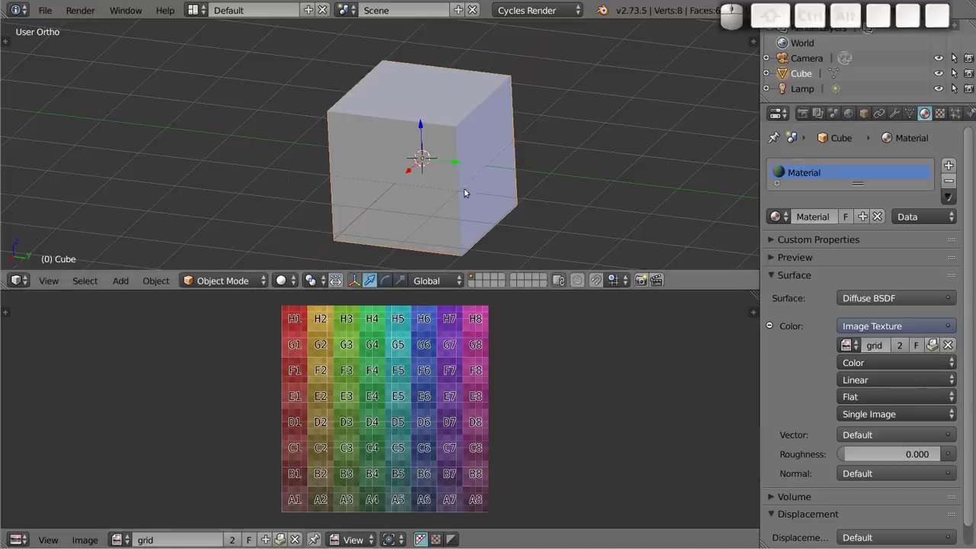
Step: Bring up the File menu to load factory settings
left_click(48, 6)
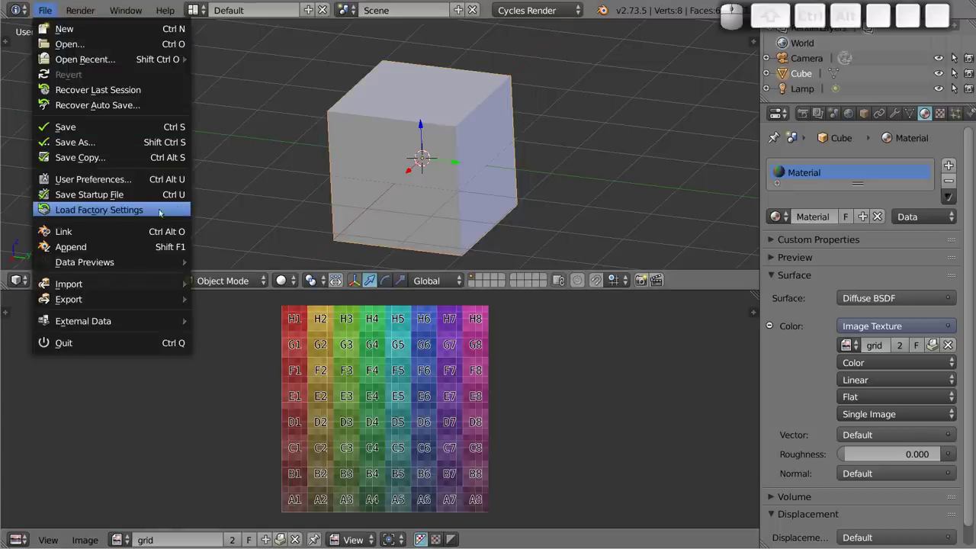
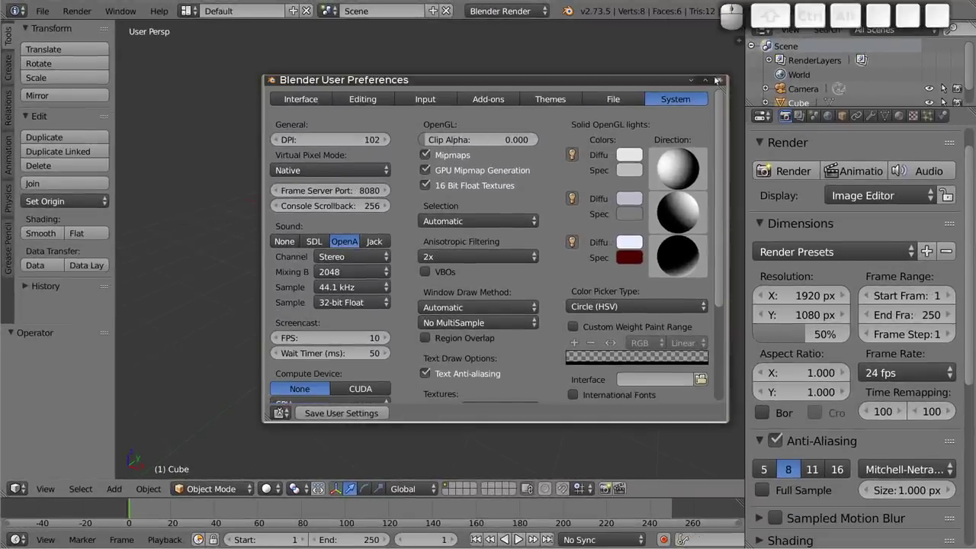
Step: Close preferences, smart-unwrap the fresh cube and turn the lower area into a UV/Image Editor
left_click(720, 80)
left_click_drag(413, 256, 420, 246)
key("5")
key("Tab")
key("u")
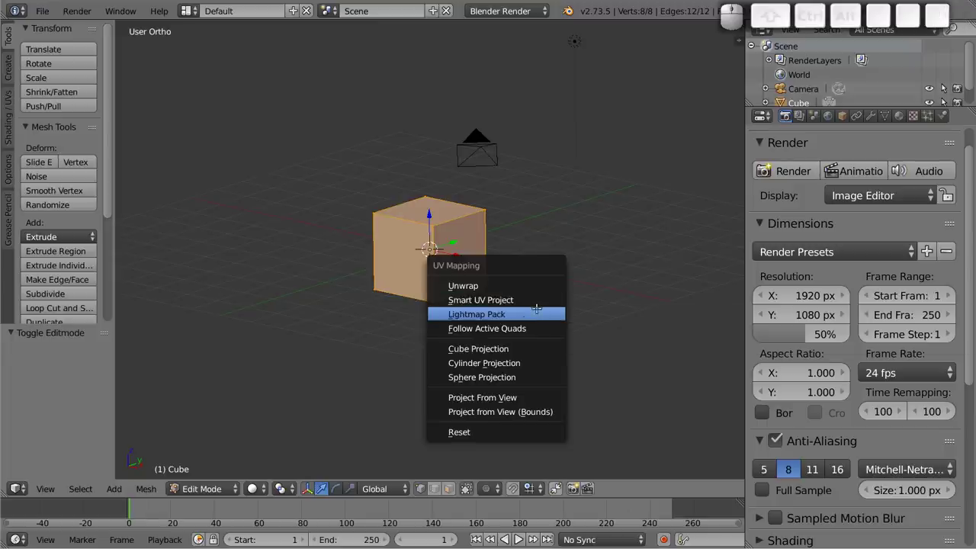
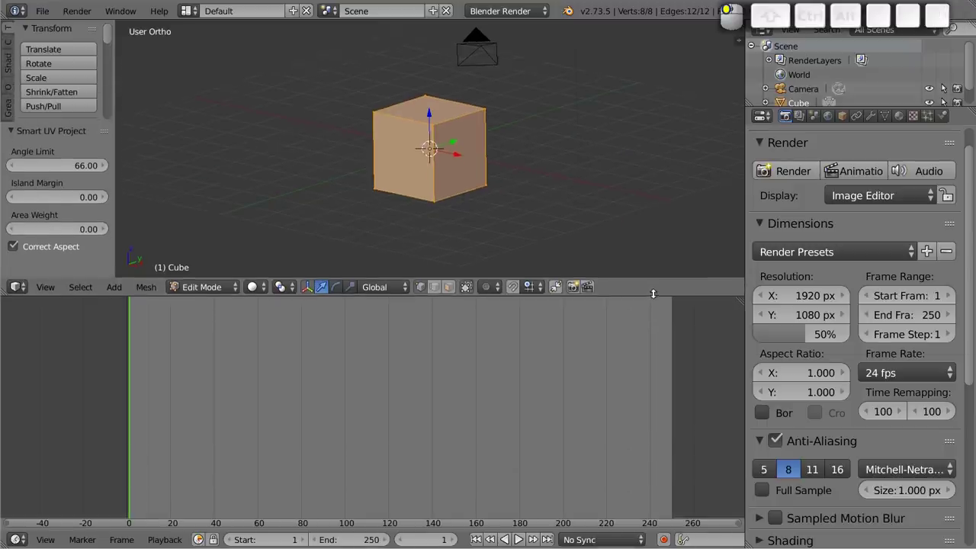
key("shift+F10")
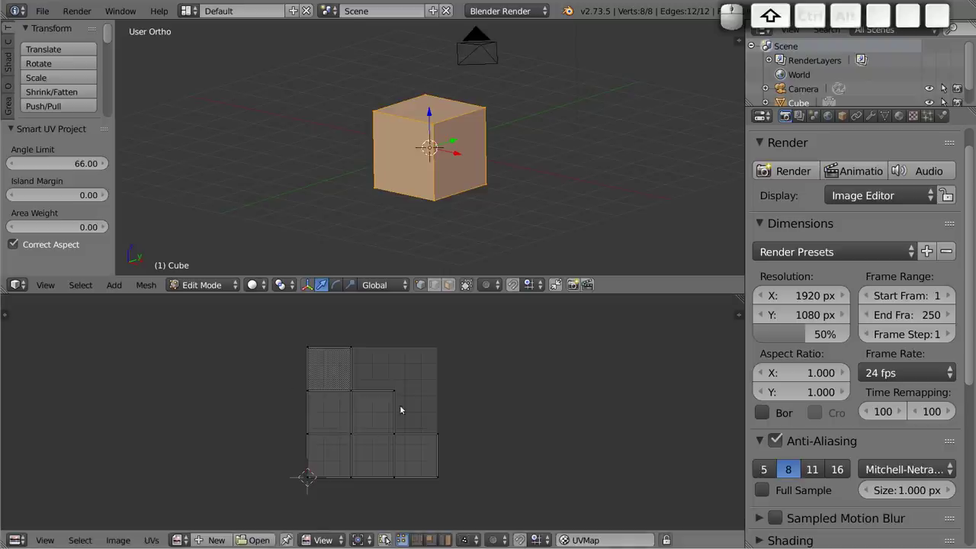
Step: Create a new UV Grid checkerboard image named grid2 under the UV layout
left_click(218, 539)
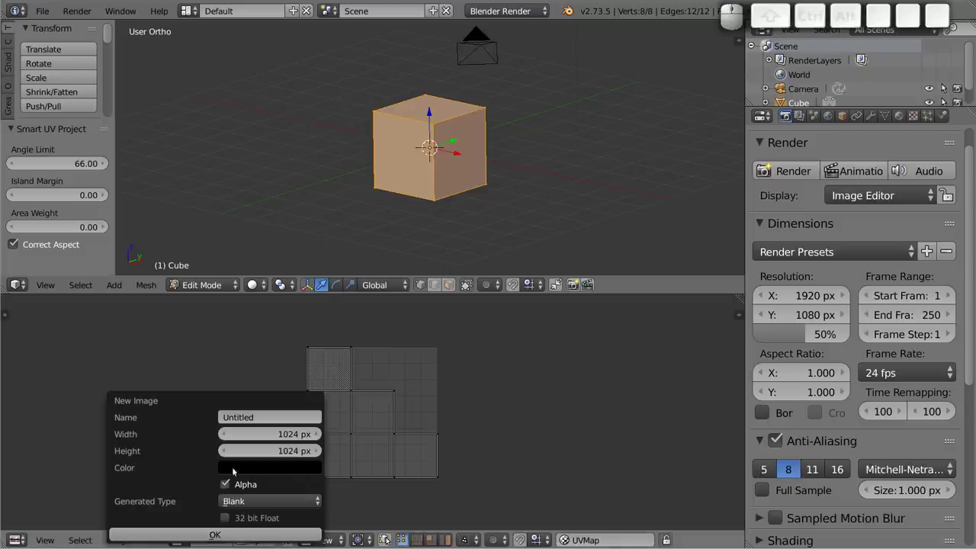
left_click(259, 414)
key("g")
key("r")
key("i")
key("d")
key("2")
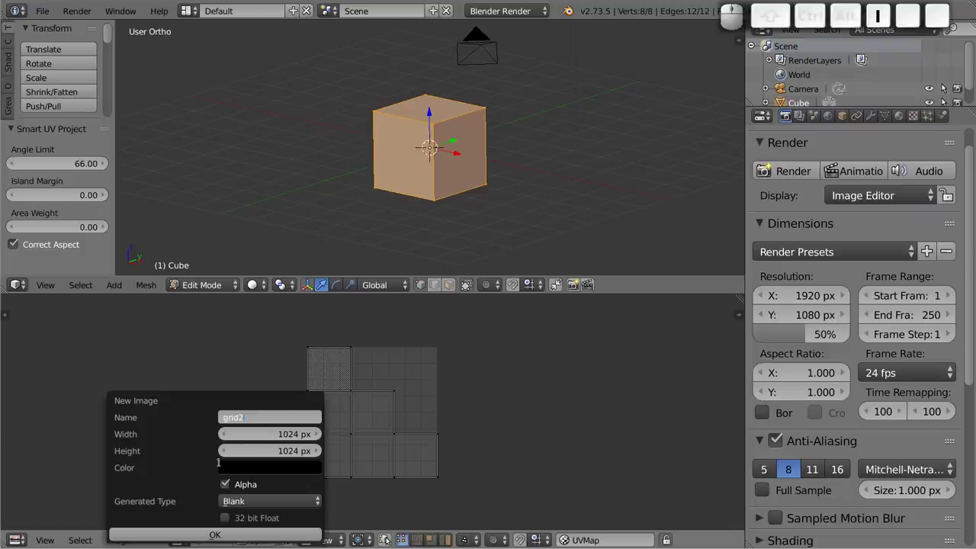
left_click_drag(229, 480, 251, 500)
left_click(251, 500)
left_click(254, 470)
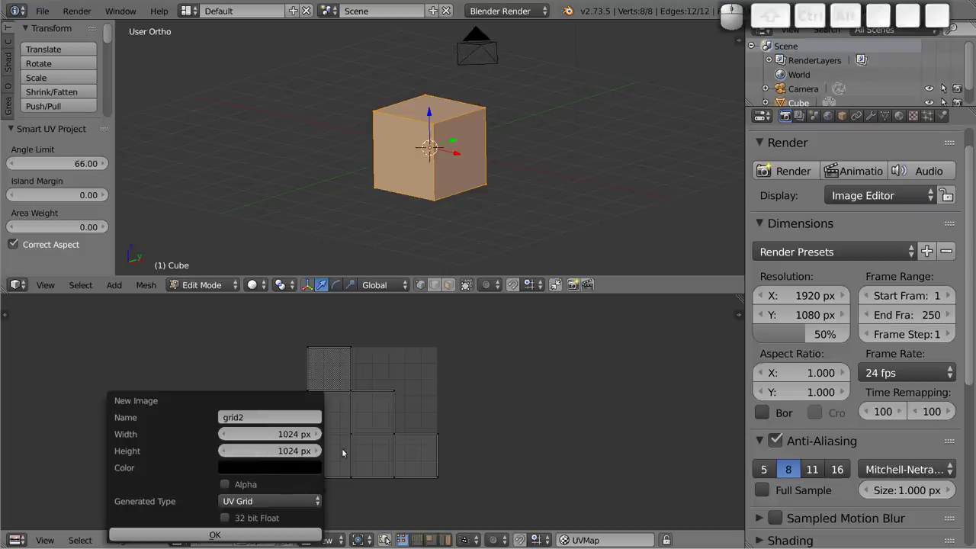
left_click(245, 537)
scroll("down", 3)
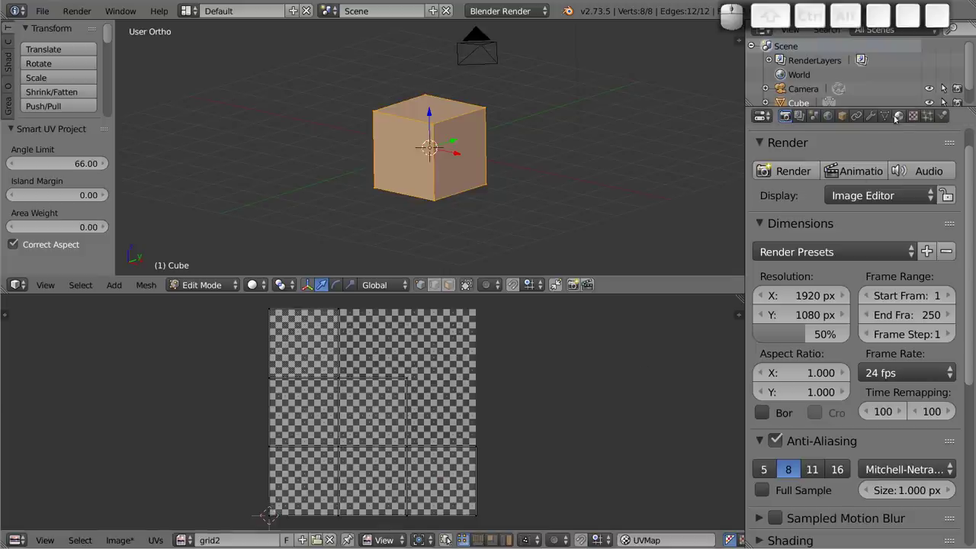
Step: Set the material's Tex texture slot to the Image or Movie type
left_click(899, 115)
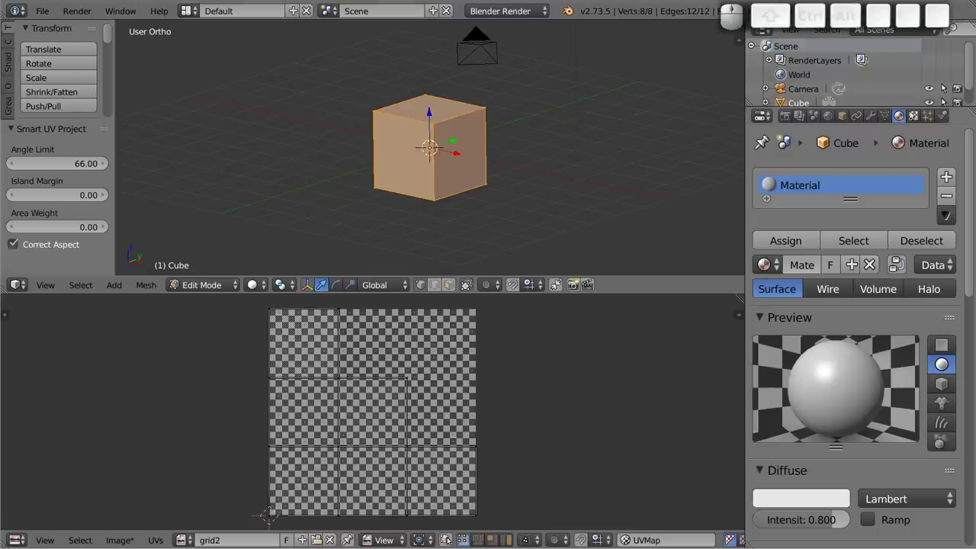
left_click(916, 115)
left_click(792, 214)
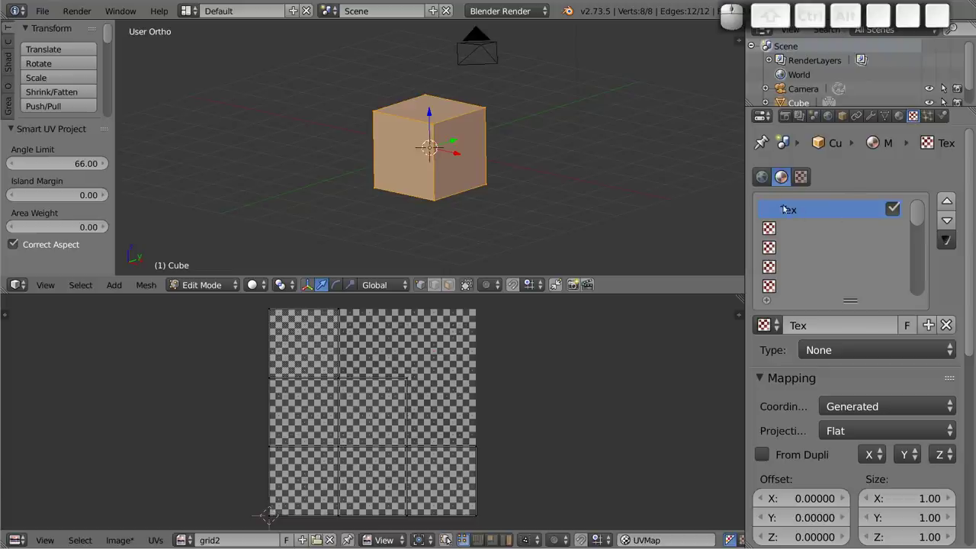
left_click(837, 351)
left_click(839, 228)
scroll("down", 3)
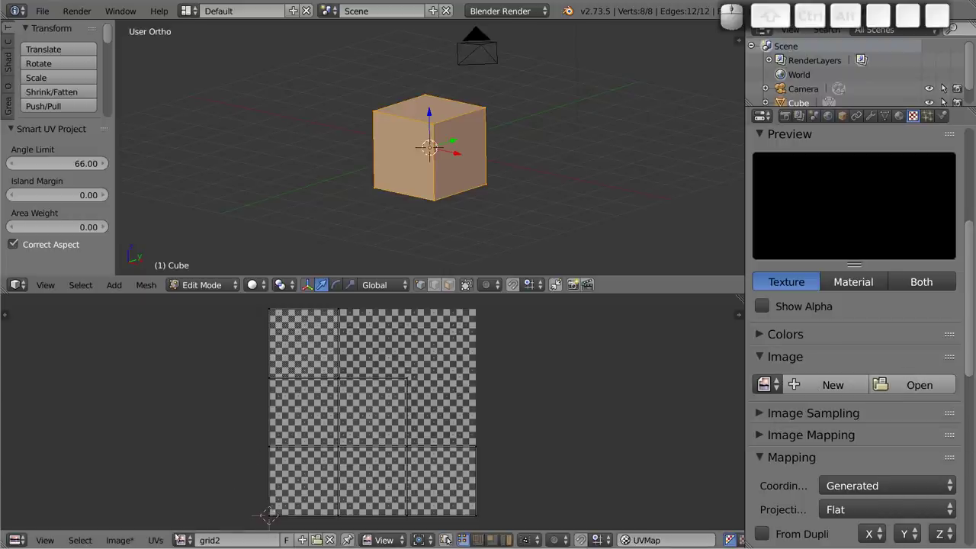
Step: Load grid2.png as the Tex texture's image
left_click(119, 544)
left_click(146, 424)
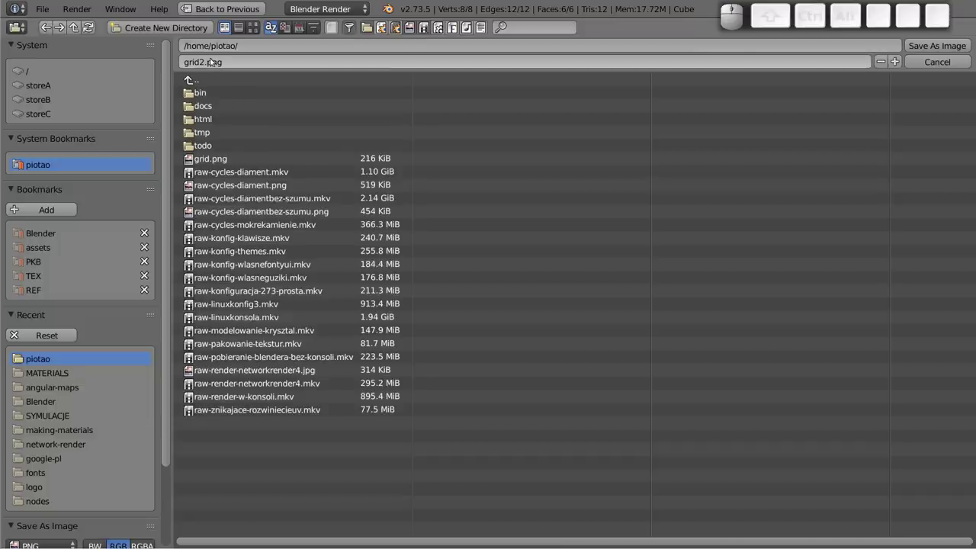
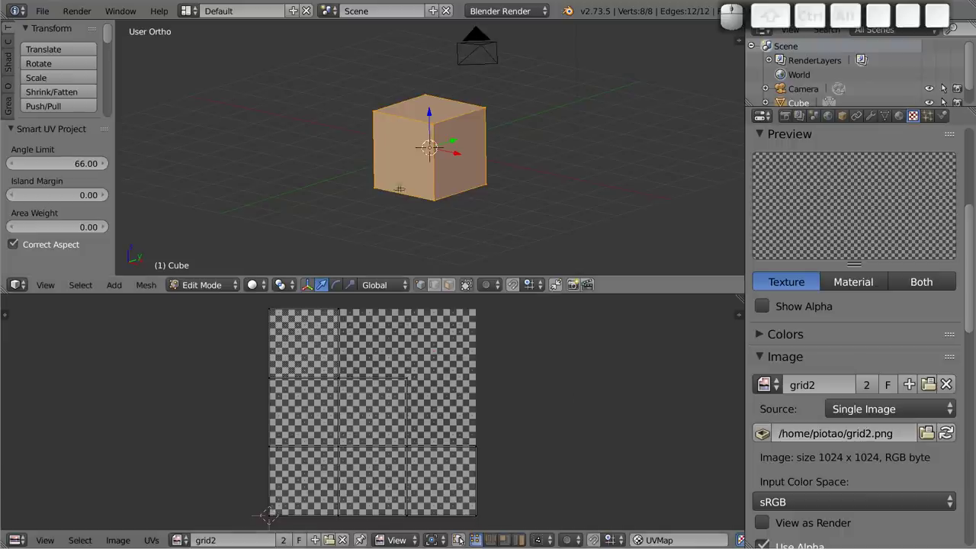
Step: Return to Object Mode and inspect the cube close up in rendered preview, then solid shading
key("Tab")
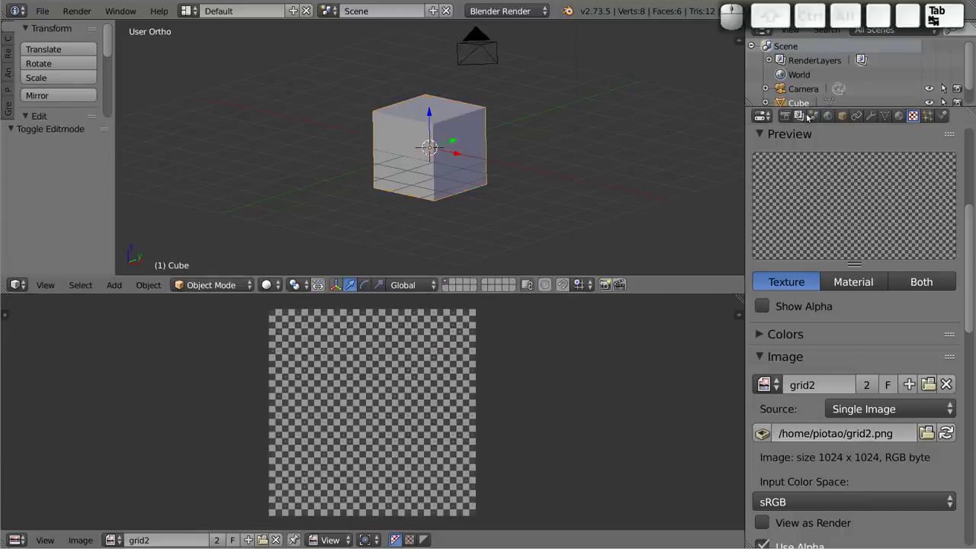
key("shift+z")
left_click_drag(424, 142, 422, 138)
scroll("up", 3)
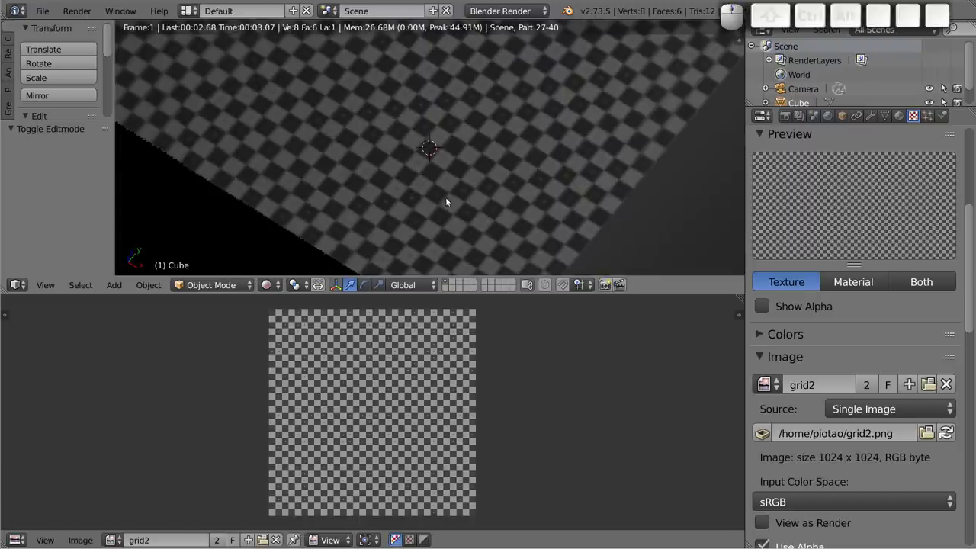
scroll("up", 3)
left_click_drag(441, 208, 430, 177)
key("shift+z")
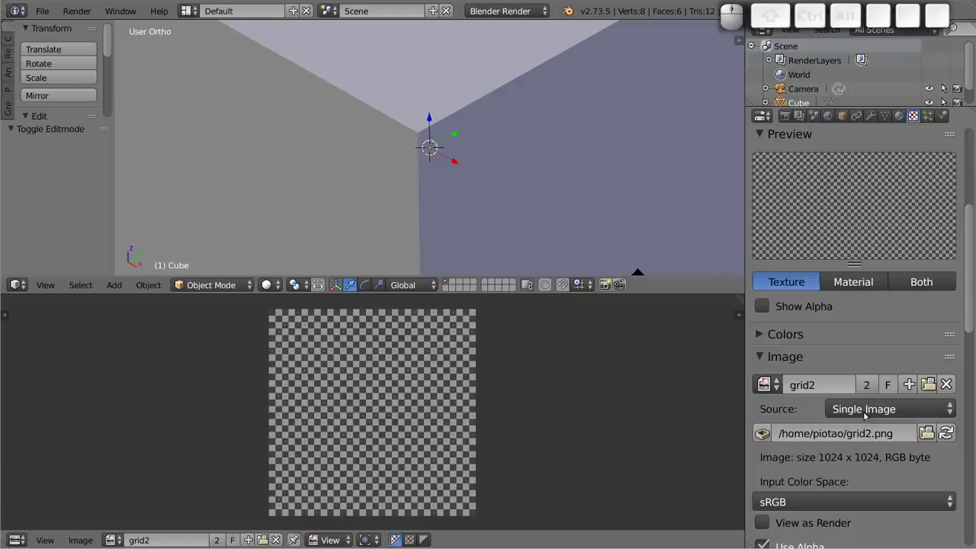
scroll("down", 3)
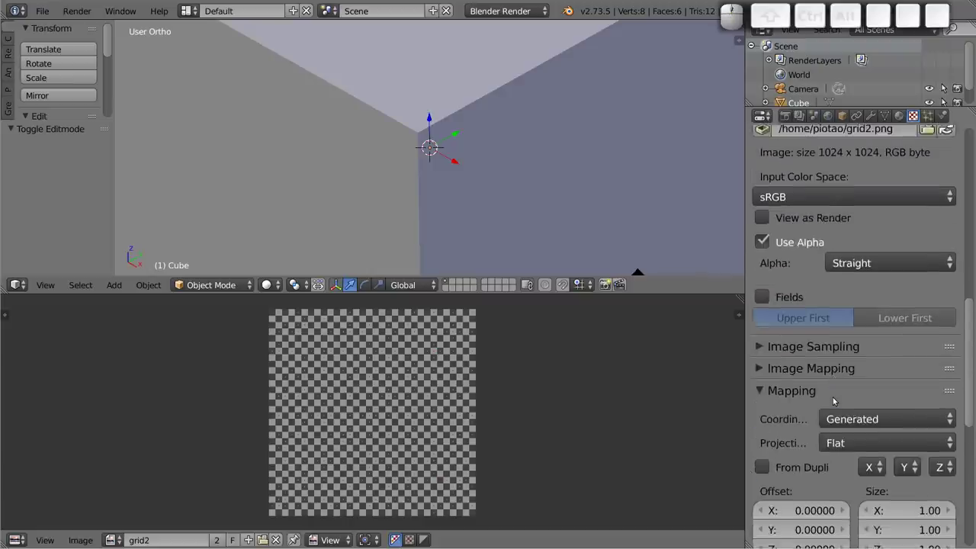
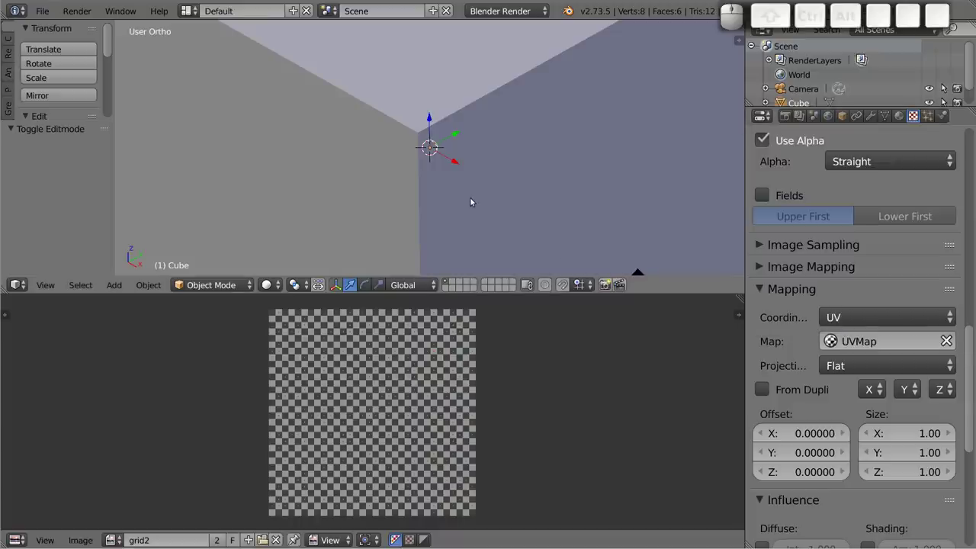
Step: Switch back to rendered preview and orbit to frame the whole checker-textured cube
key("shift+z")
scroll("down", 3)
left_click_drag(468, 177, 511, 213)
left_click_drag(473, 214, 483, 208)
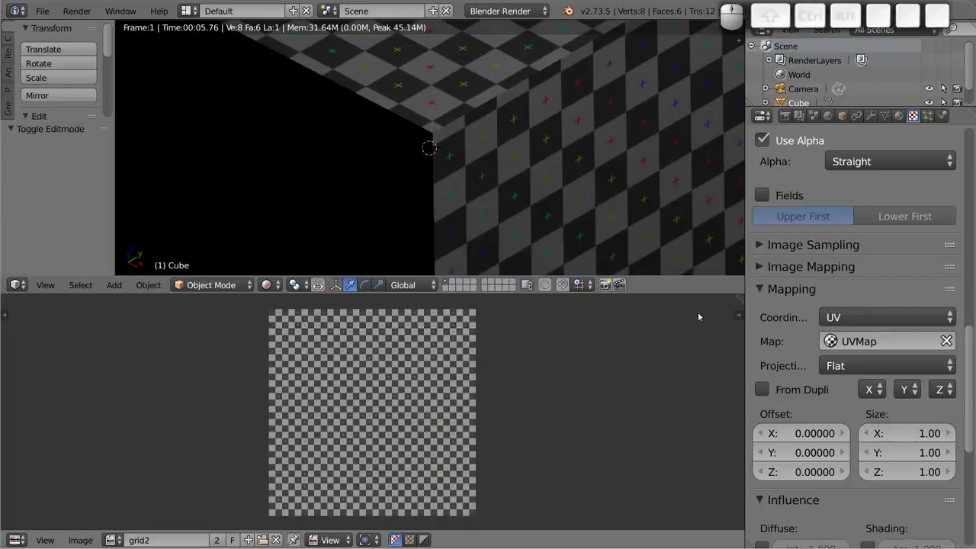
scroll("down", 3)
left_click_drag(496, 201, 418, 155)
middle_click(337, 117)
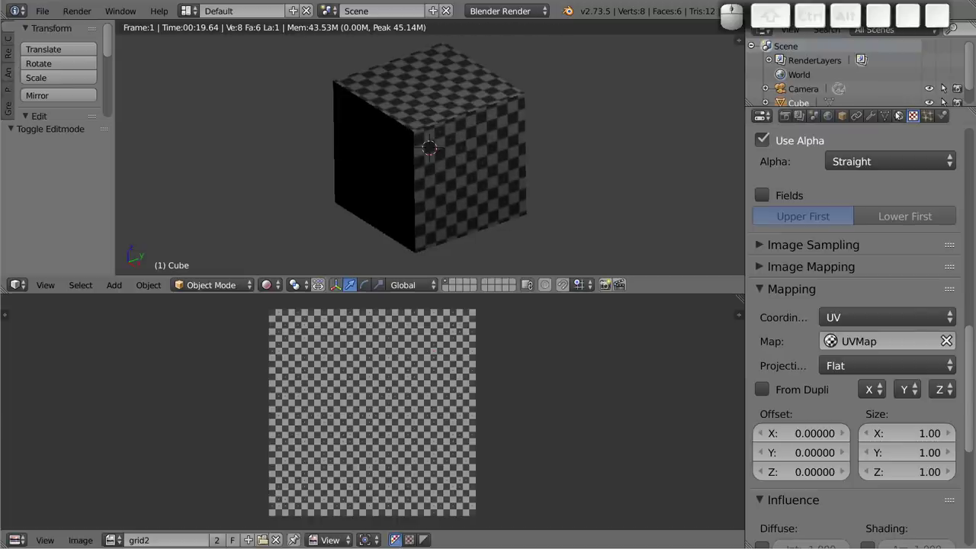
Step: Review the cube's material settings and save the scene as grid2.blend in the home folder
left_click(902, 113)
scroll("down", 3)
scroll("down", 3)
scroll("up", 3)
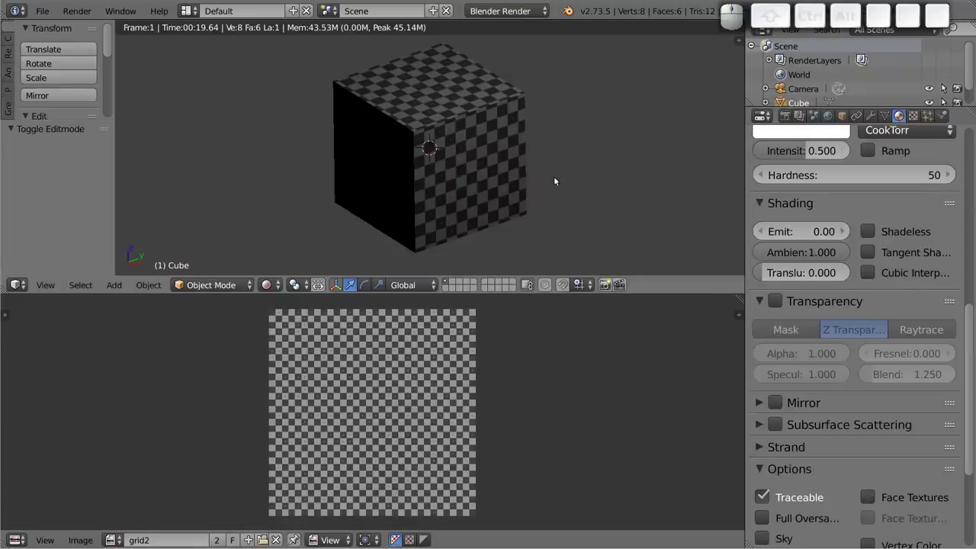
key("ctrl+s")
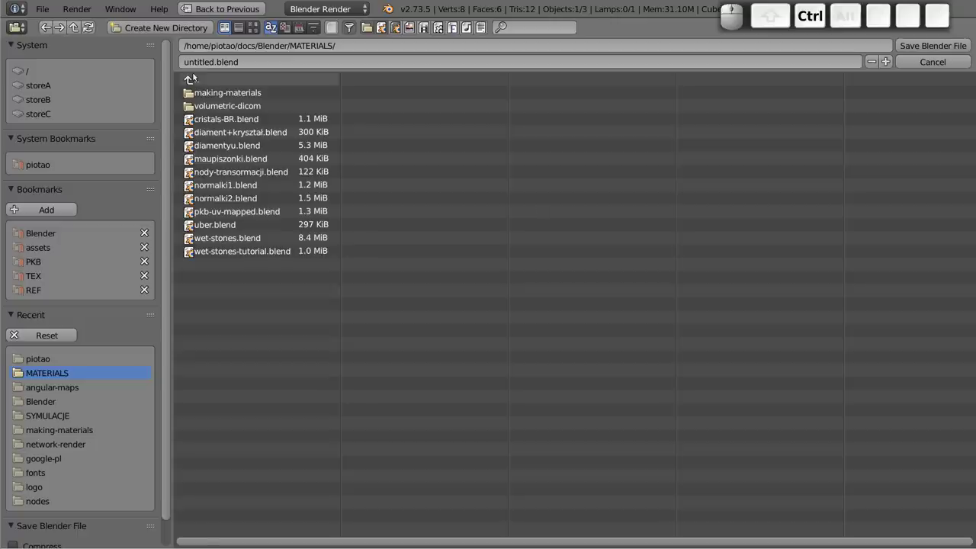
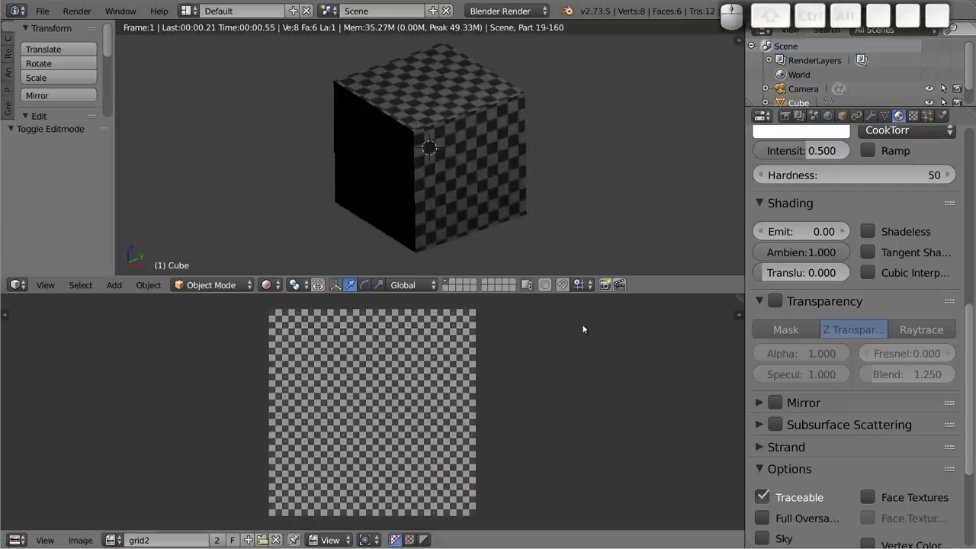
Step: Return to the texture's image settings, where the path now reads //grid2.png
scroll("up", 3)
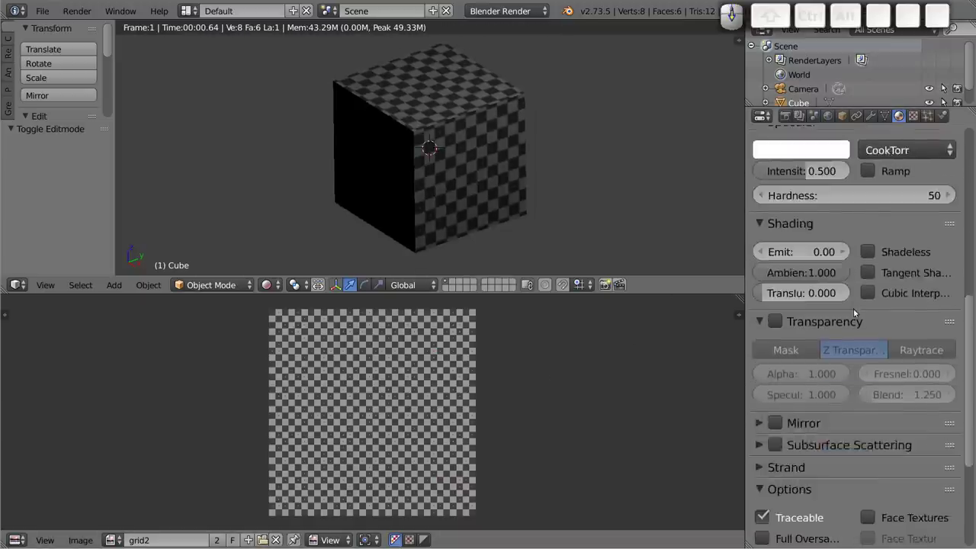
left_click(942, 98)
scroll("up", 3)
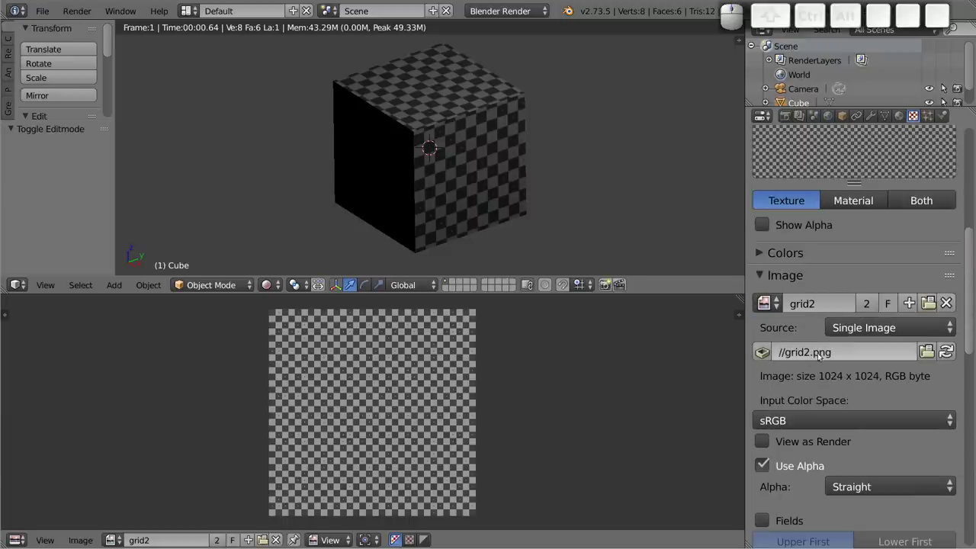
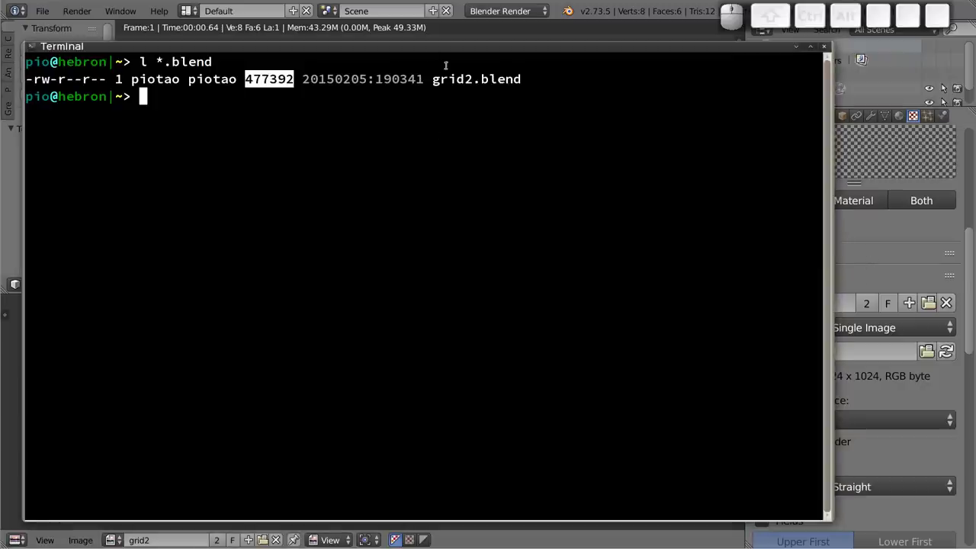
Step: Create a new folder named testy with mkdir
key("m")
key("k")
key("d")
key("i")
key("r")
key("space")
key("t")
key("e")
key("s")
key("y")
key("Return")
Step: Move grid2.blend into the testy folder with mv
key("m")
key("v")
key("space")
key("g")
key("r")
key("i")
key("Tab")
key("2")
key("Tab")
key("b")
key("Tab")
key("t")
key("e")
key("s")
key("Tab")
key("Return")
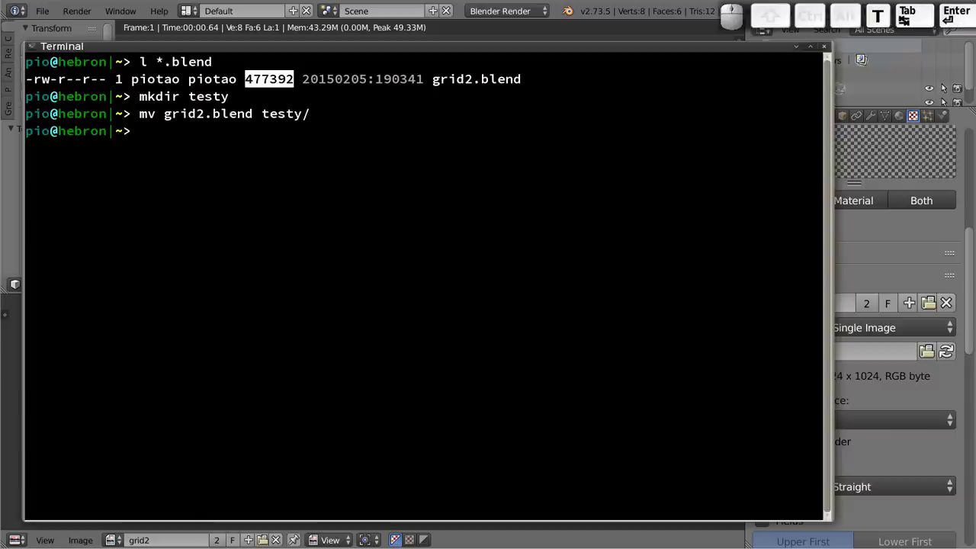
Step: Change into the testy folder and list its files
key("c")
key("d")
key("space")
key("t")
key("e")
key("s")
key("Tab")
key("Return")
key("l")
key("Return")
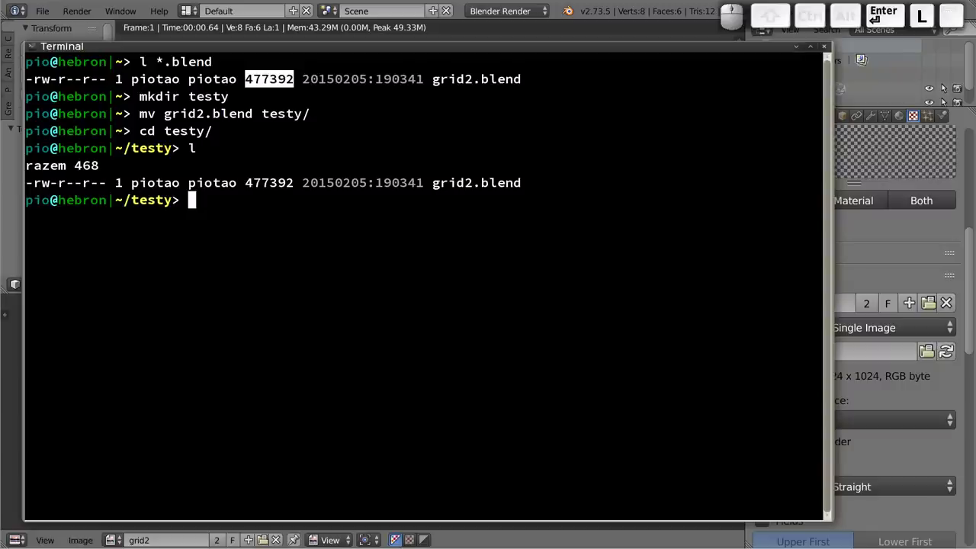
Step: Launch Blender on the relocated grid2.blend from the terminal
key("b")
key("l")
key("e")
key("n")
key("d")
key("r")
key("space")
key("t")
key("e")
key("s")
key("Tab")
key("2")
key("Tab")
key("BackSpace")
key("BackSpace")
key("BackSpace")
key("g")
key("r")
key("u")
key("Tab")
key("BackSpace")
key("i")
key("Tab")
key("Return")
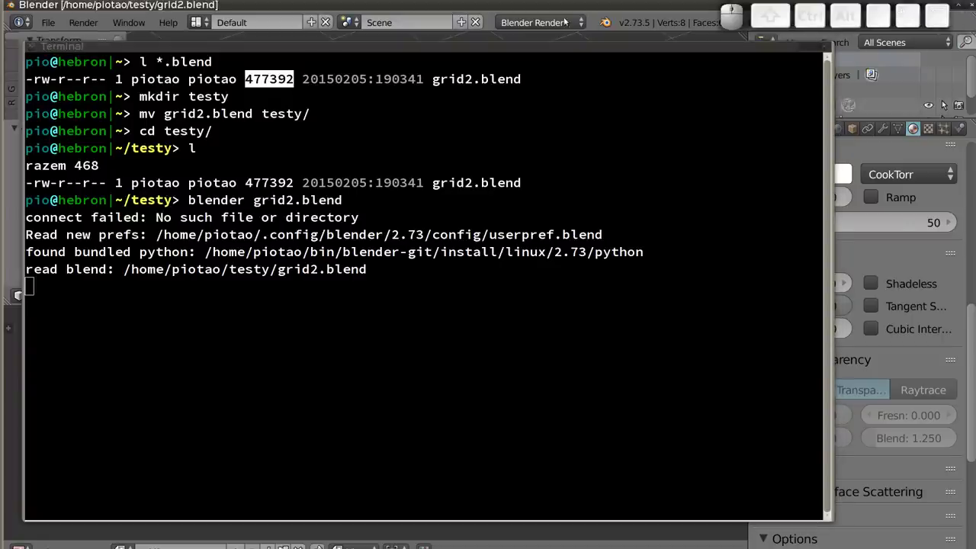
Step: Maximize the reopened Blender window and check Texture properties, which report Can't Load Image for //grid2.png
left_click(946, 104)
left_click_drag(943, 103, 942, 91)
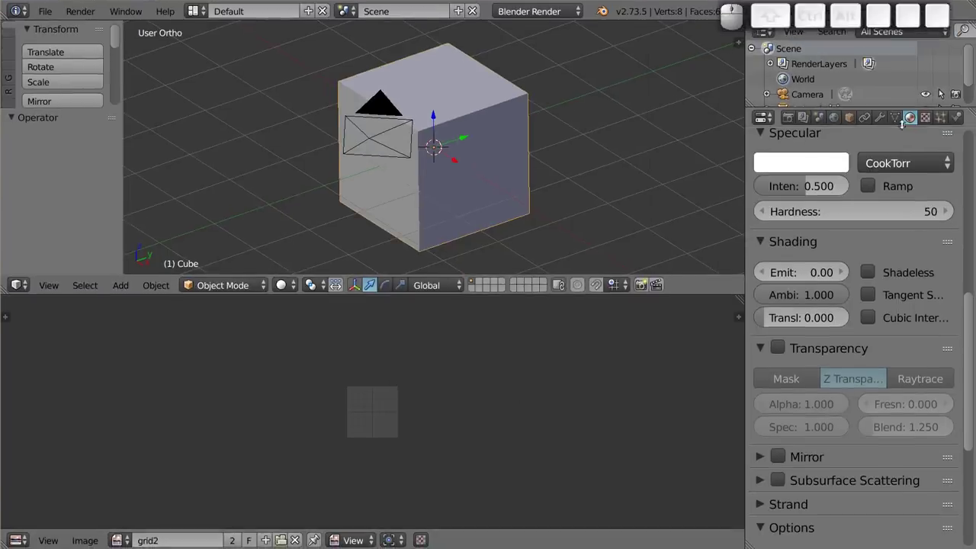
left_click(927, 119)
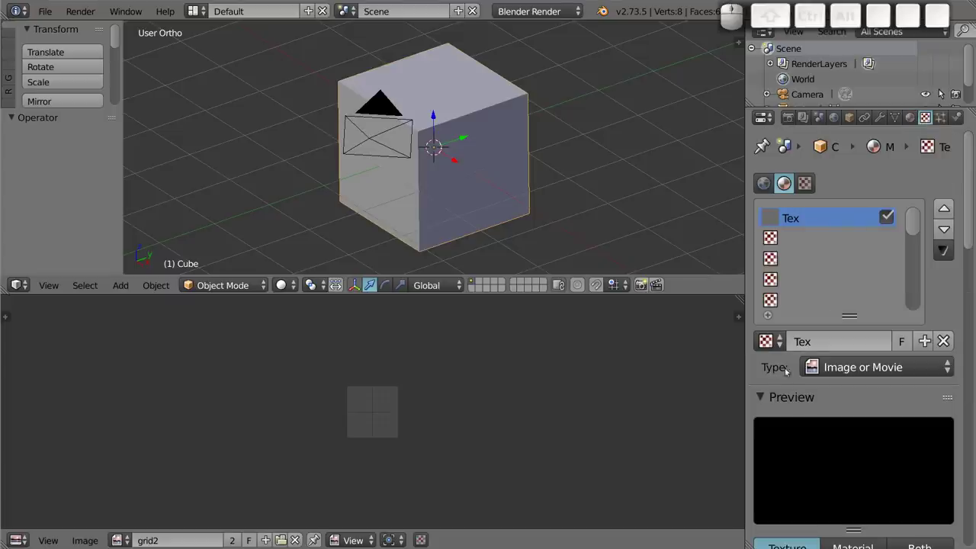
scroll("down", 3)
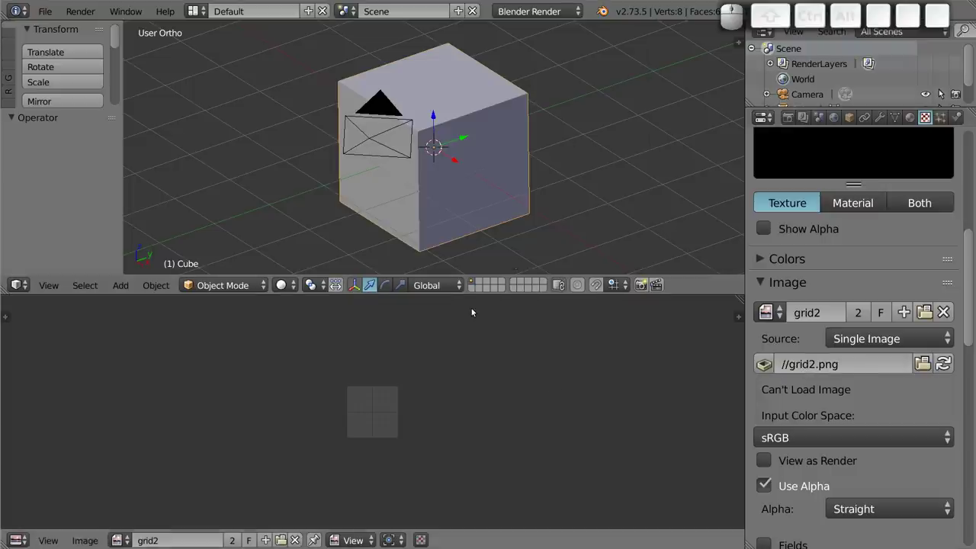
key("shift+z")
scroll("up", 3)
key("shift+z")
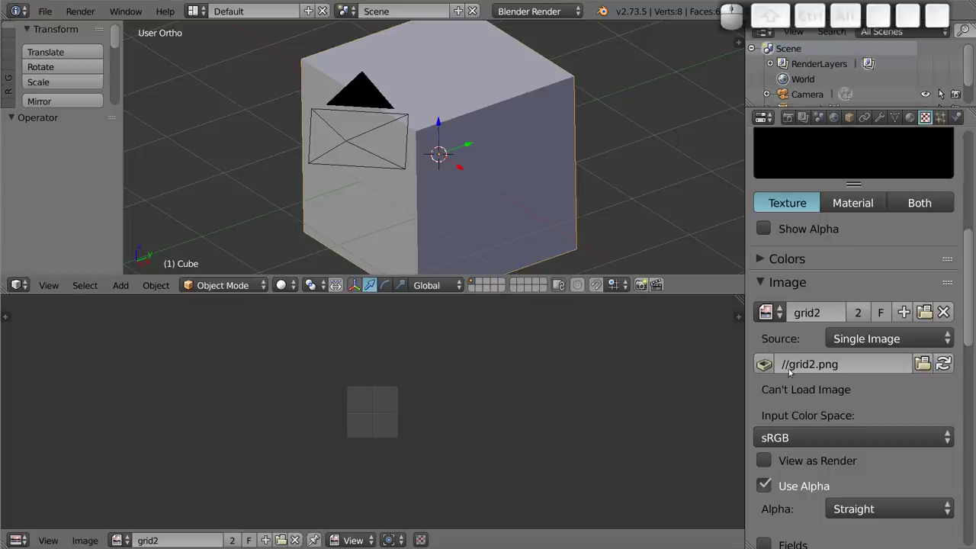
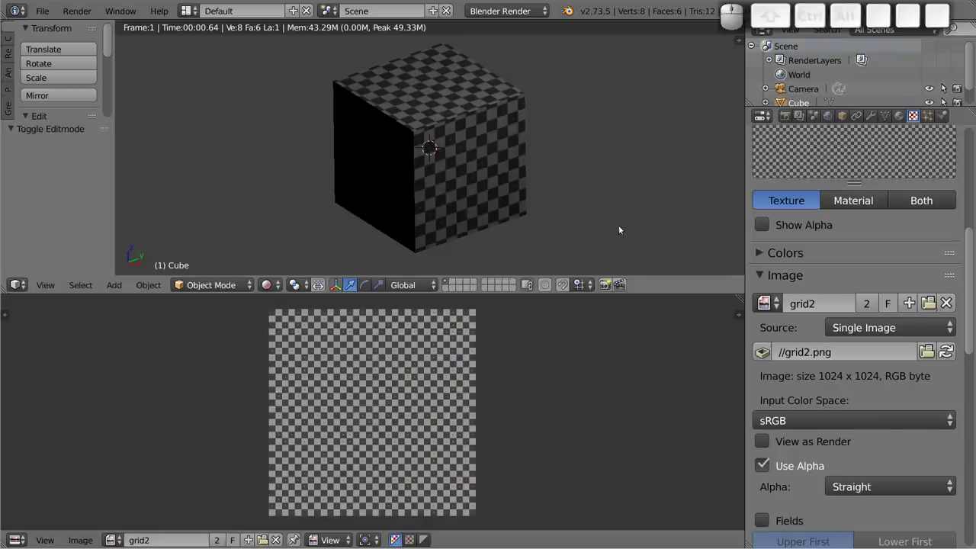
Step: Quit the relocated Blender copy, returning to the original checker-textured session
key("alt+Tab")
key("ctrl+q")
left_click(629, 194)
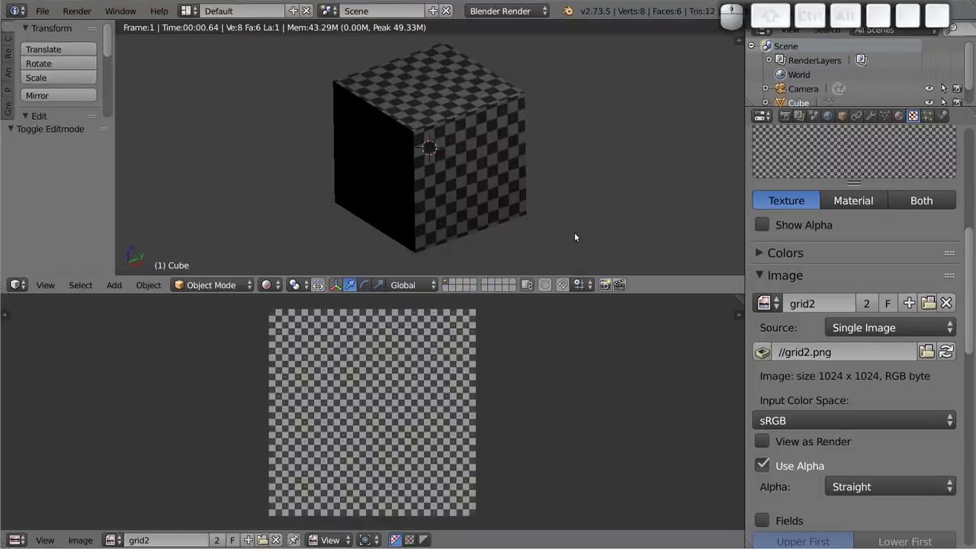
Step: Enable File > External Data > Automatically Pack Into .blend, packing grid2.png into the scene
left_click(53, 15)
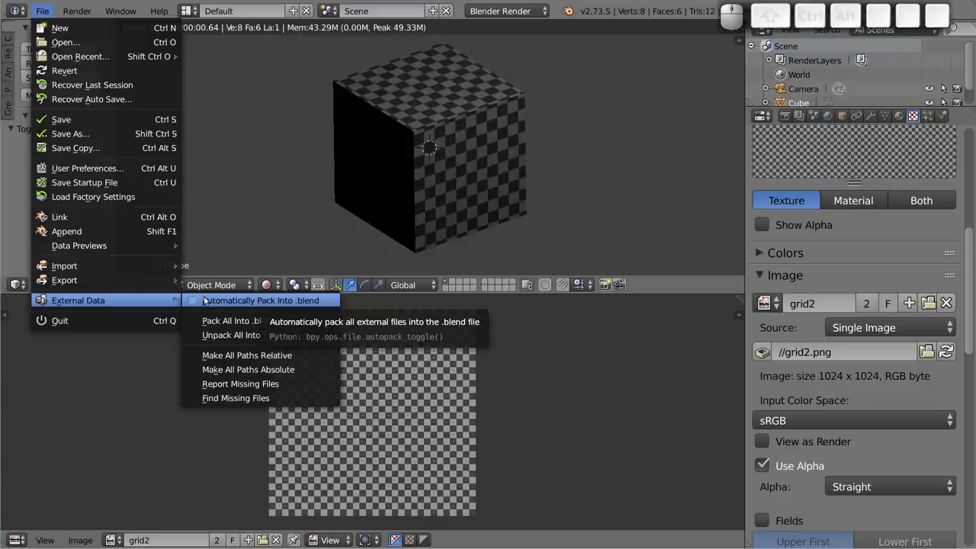
left_click(196, 302)
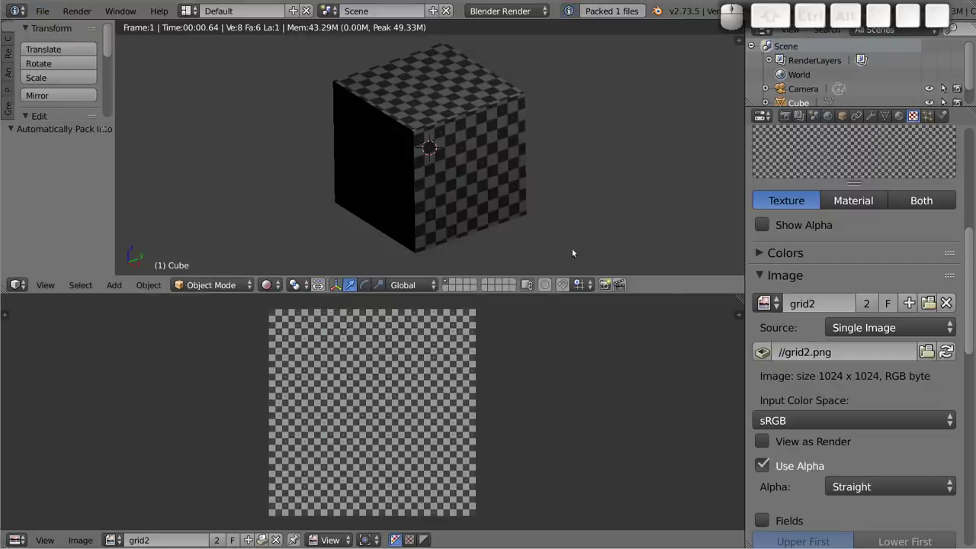
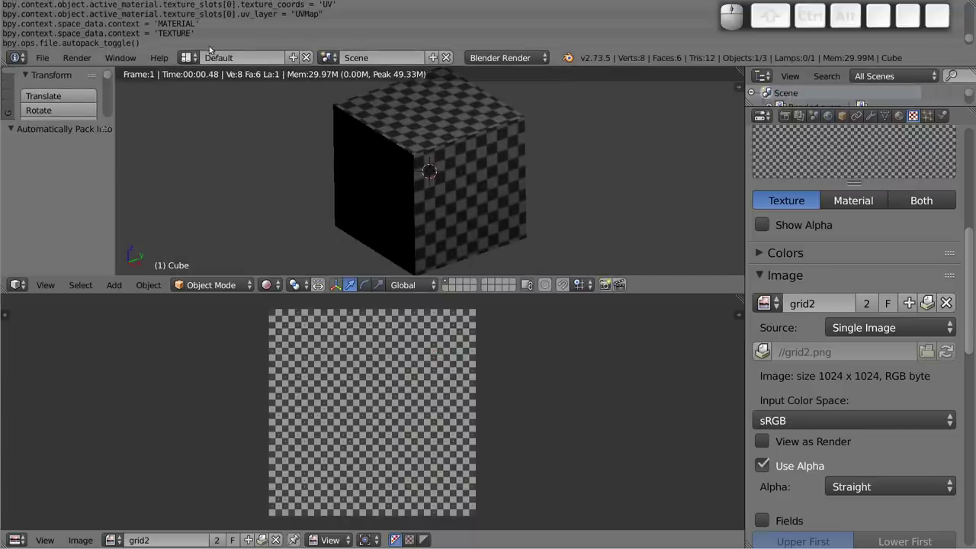
scroll("down", 3)
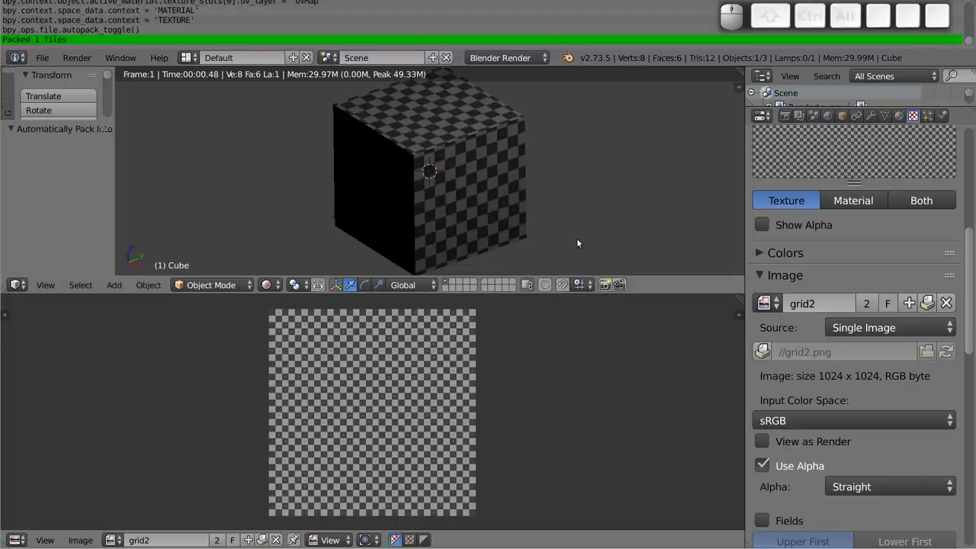
Step: Save the scene as grid2a.blend in testy, inspect the cube in Rendered shading, and quit Blender
key("F2")
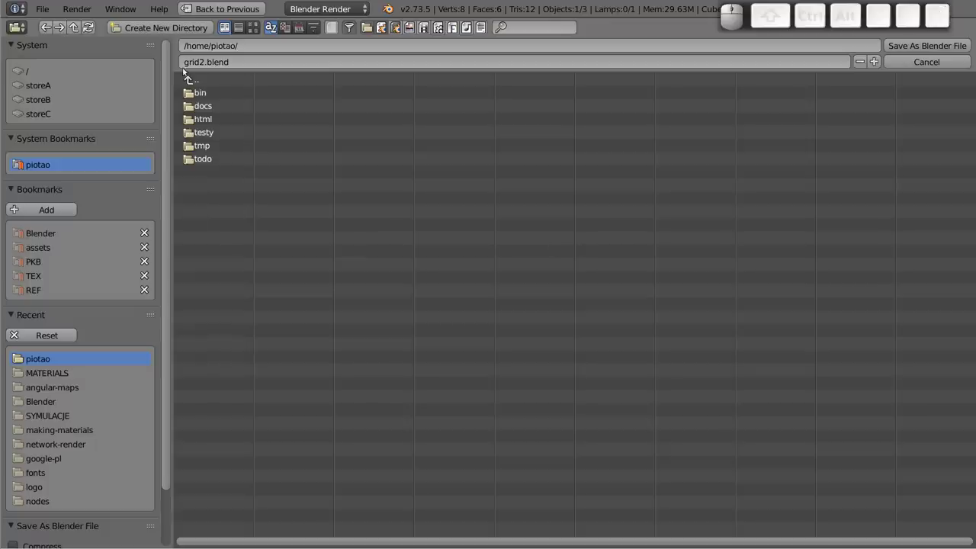
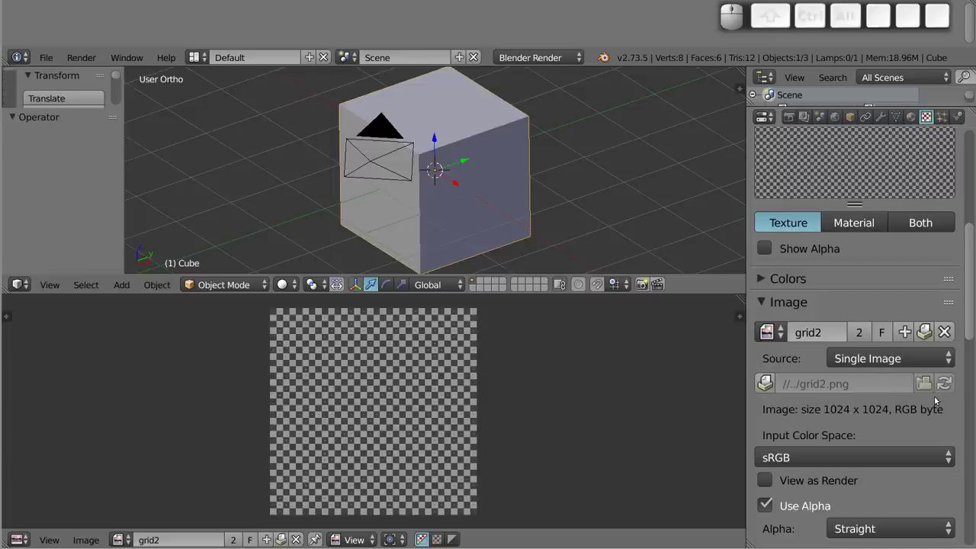
key("shift+z")
left_click_drag(435, 173, 420, 174)
middle_click(517, 164)
middle_click(495, 195)
left_click_drag(541, 192, 509, 175)
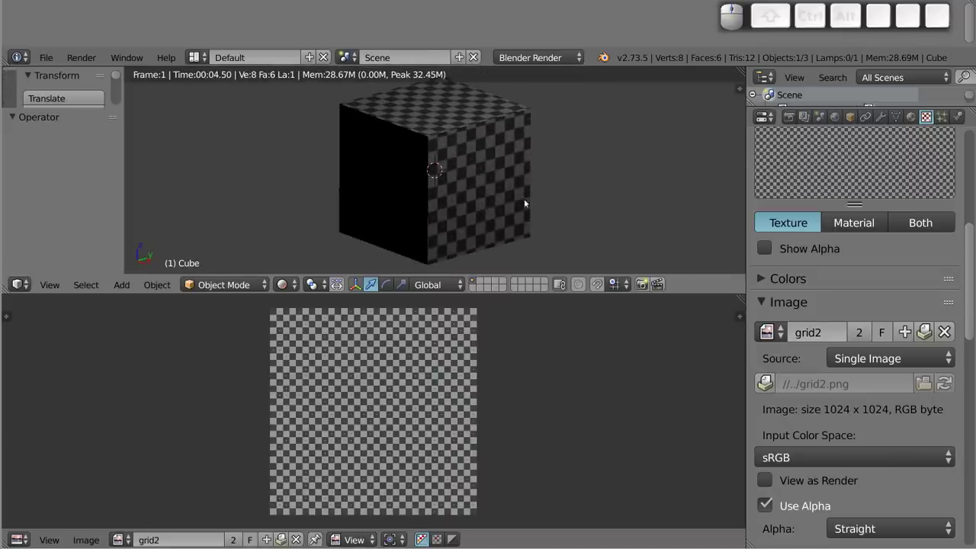
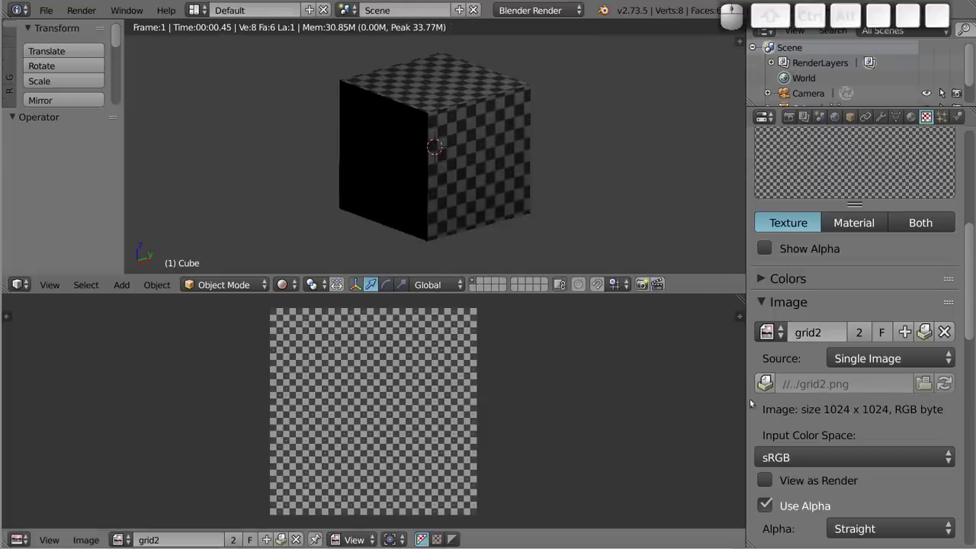
key("ctrl+q")
Step: Focus the terminal to relaunch Blender with grid2a.blend
left_click(533, 122)
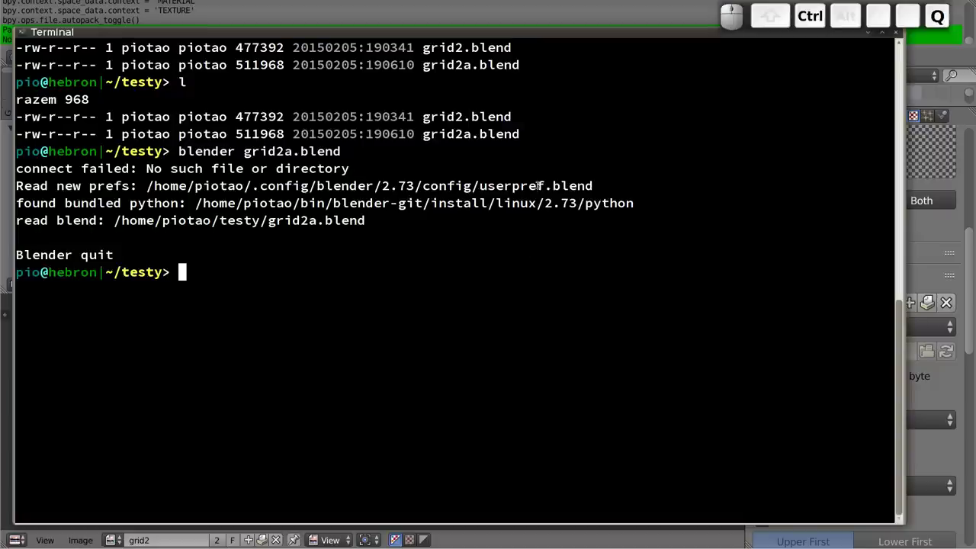
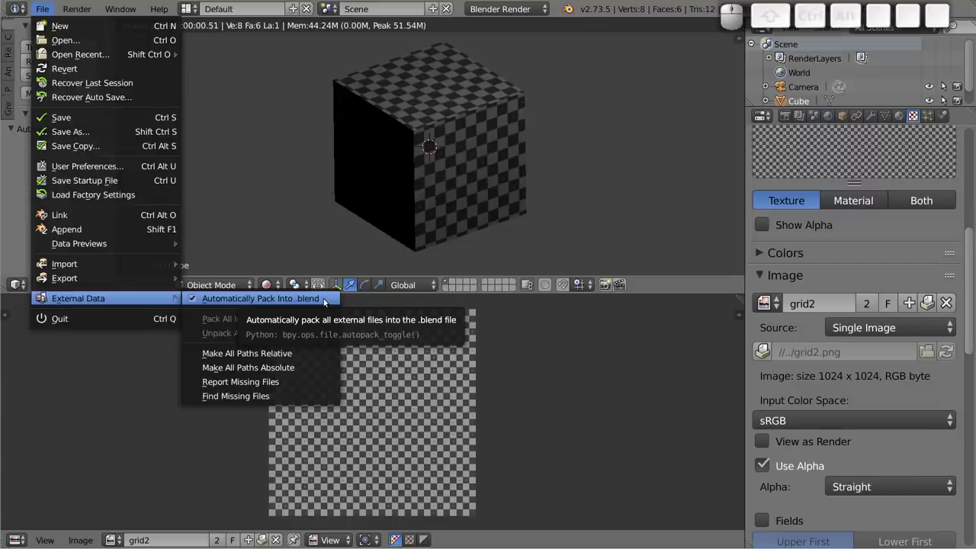
Step: Disable automatic packing, unpack all files to //textures/grid2.png, then pack the grid2 image back into the file
left_click(327, 300)
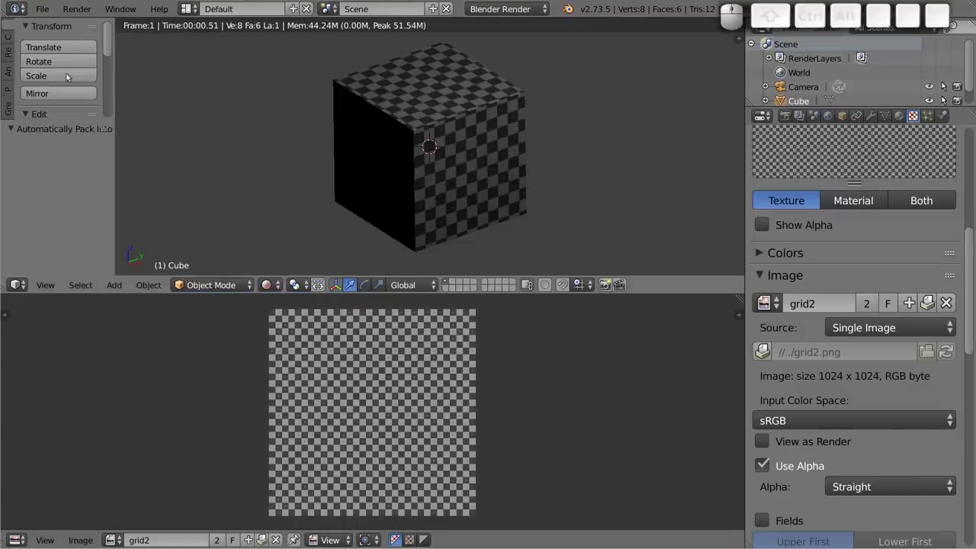
left_click(49, 7)
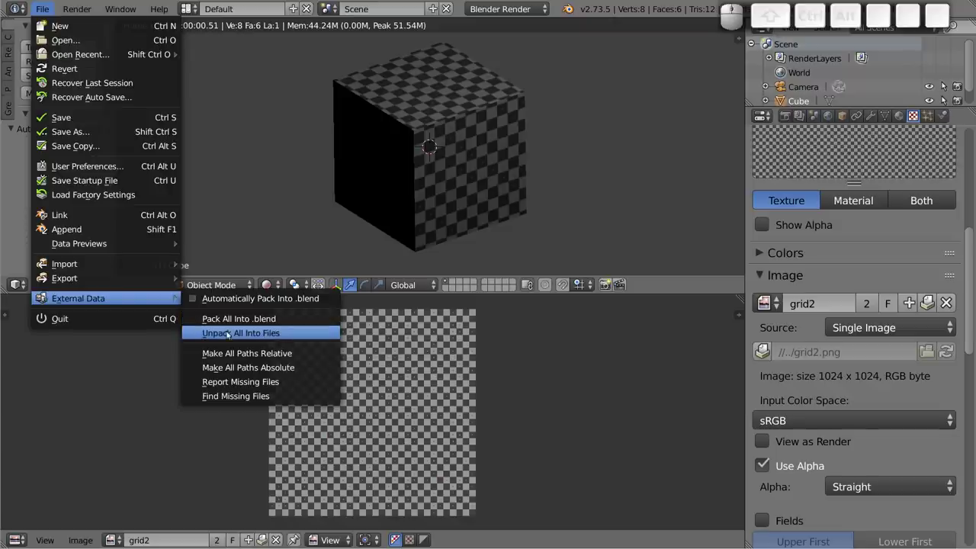
left_click(259, 334)
left_click(262, 335)
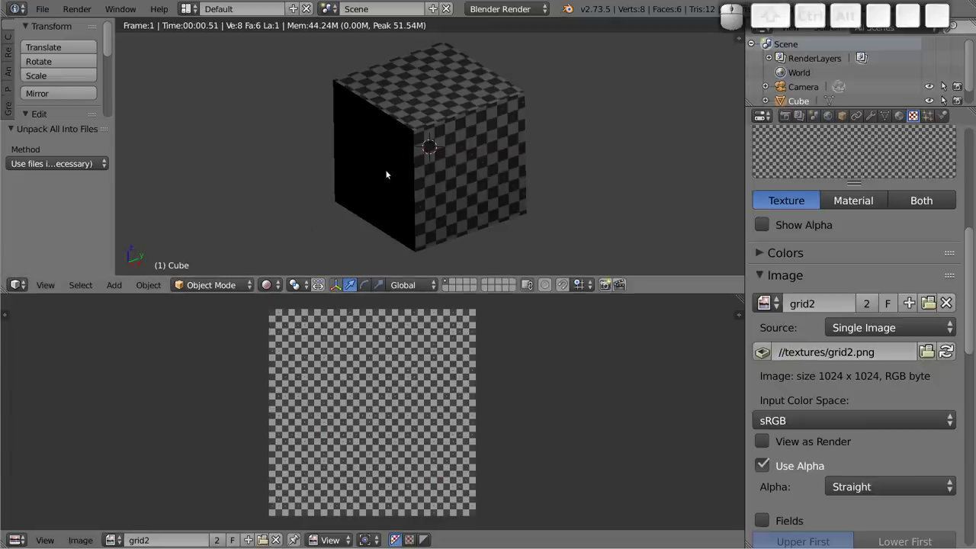
left_click(85, 539)
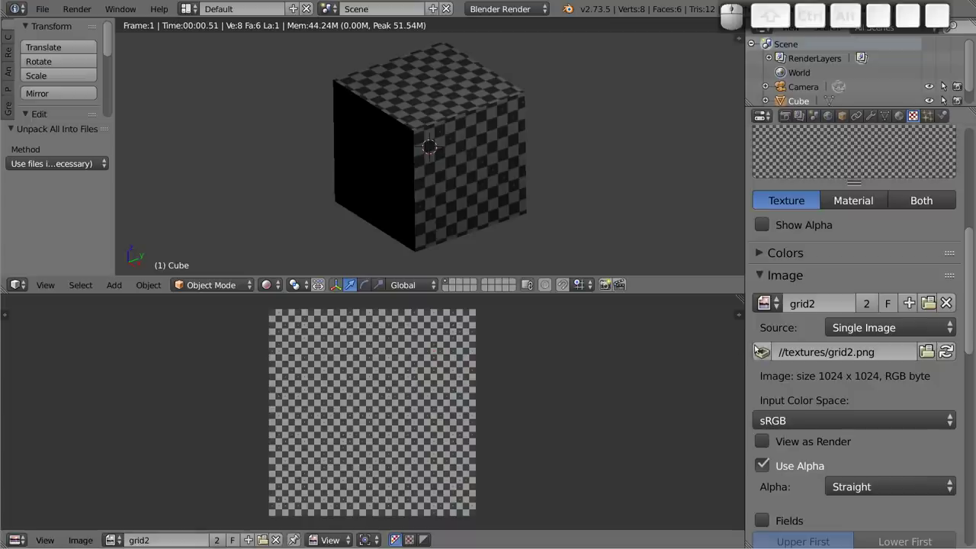
left_click(765, 353)
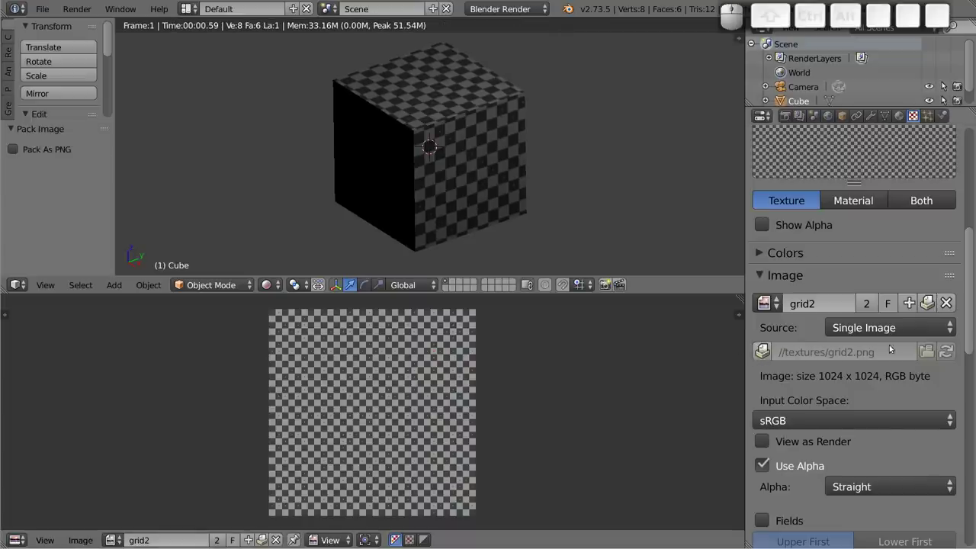
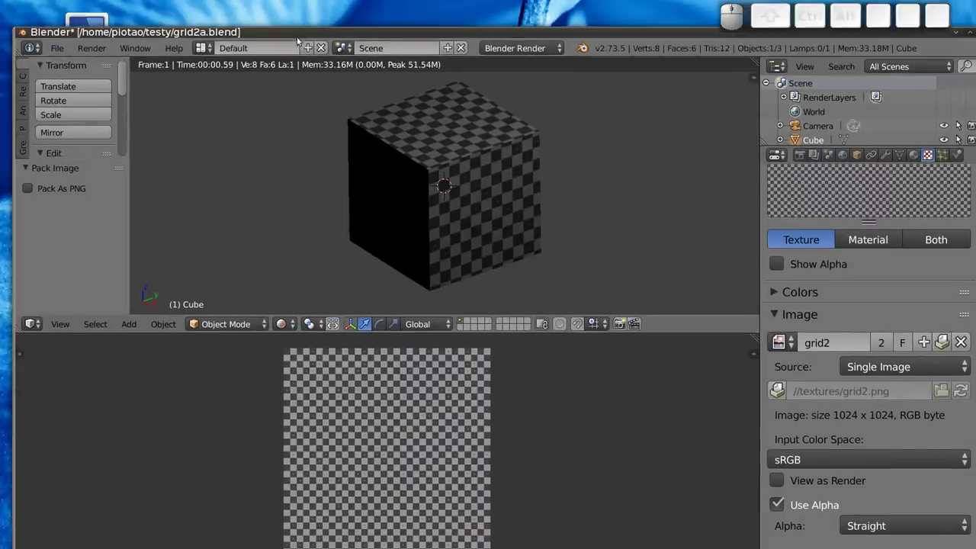
Step: Render the scene with F12 and save over grid2a.blend
left_click_drag(299, 36, 343, 149)
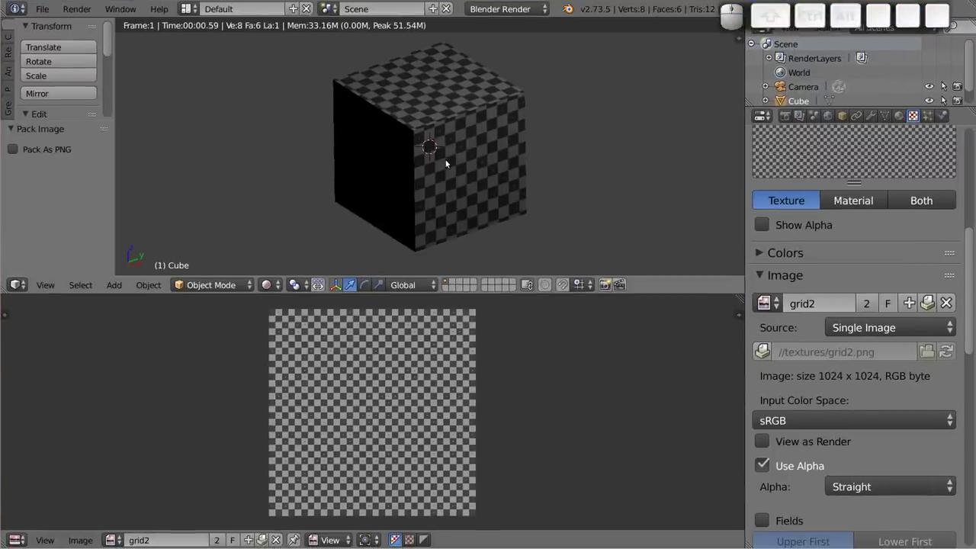
key("F12")
scroll("down", 3)
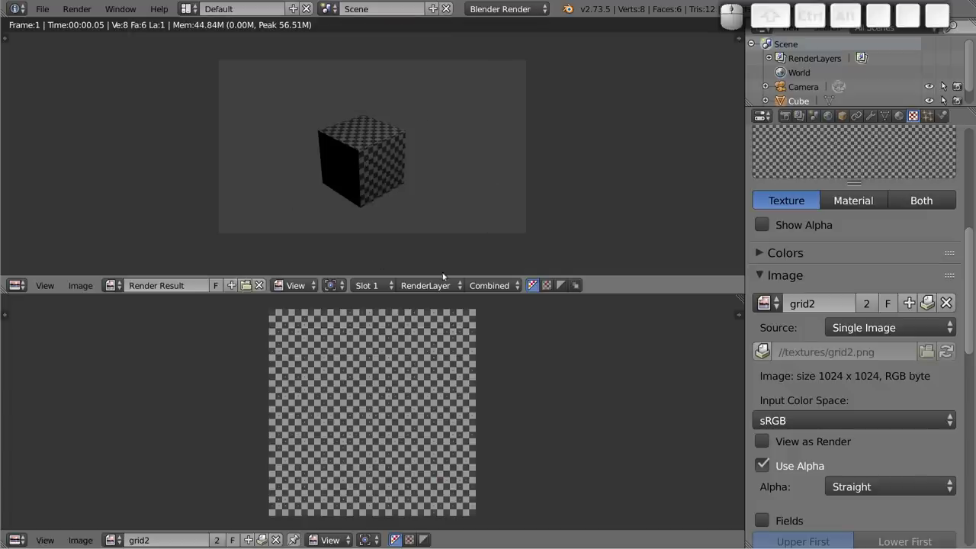
key("ctrl+s")
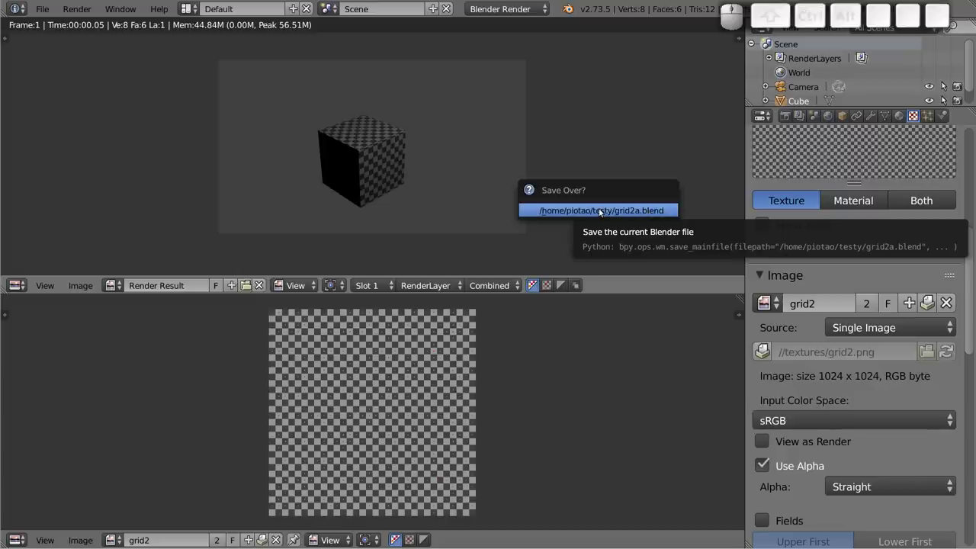
left_click(600, 209)
Step: Revert grid2a.blend from disk, Pack All external files, then re-render and save
left_click(45, 13)
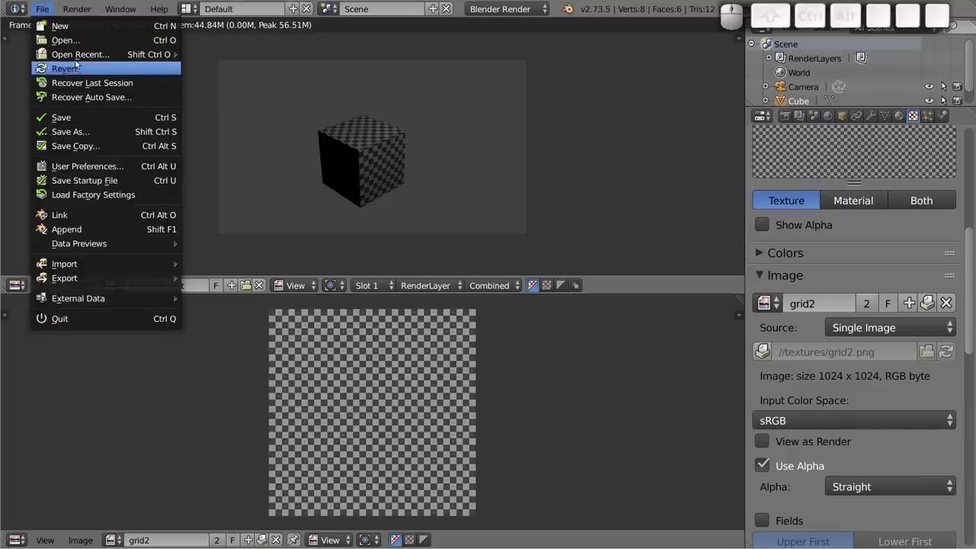
left_click(209, 58)
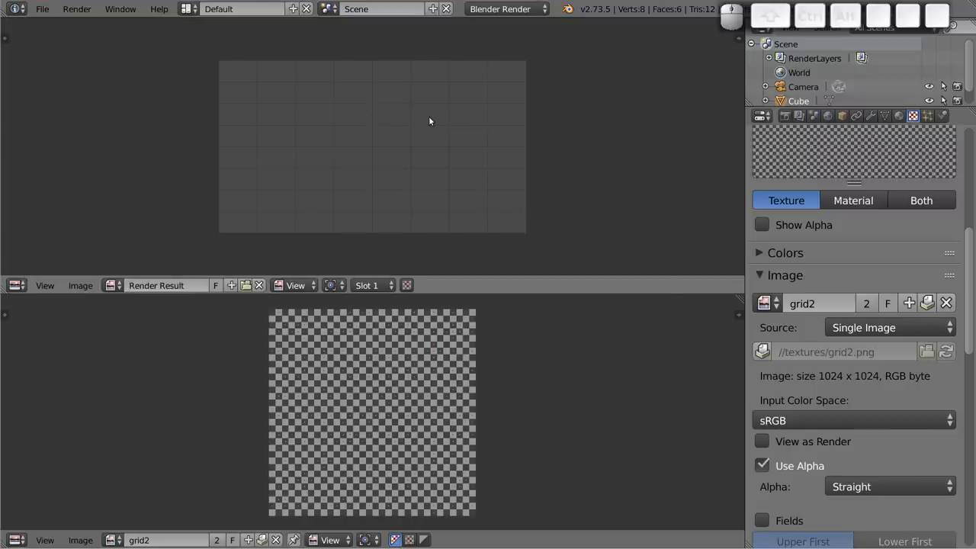
left_click(50, 11)
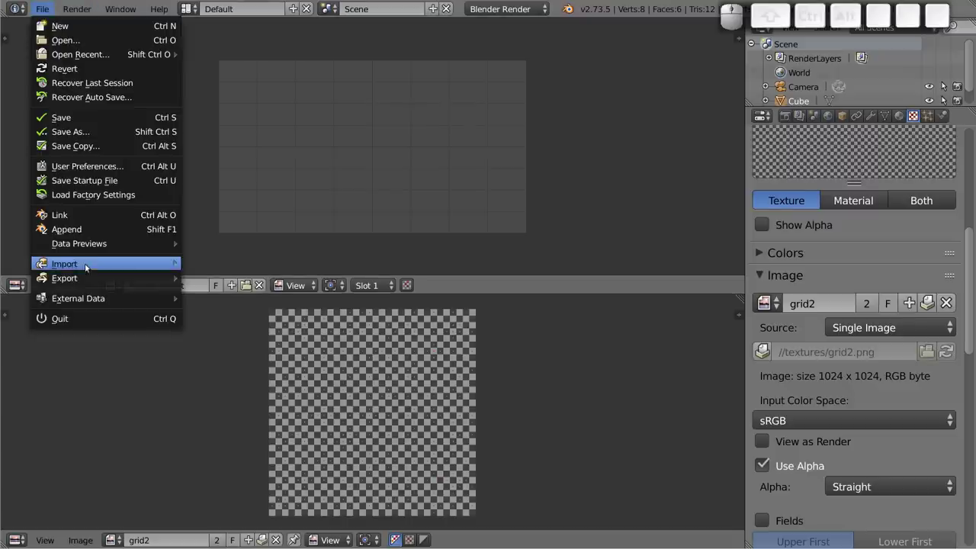
left_click(214, 304)
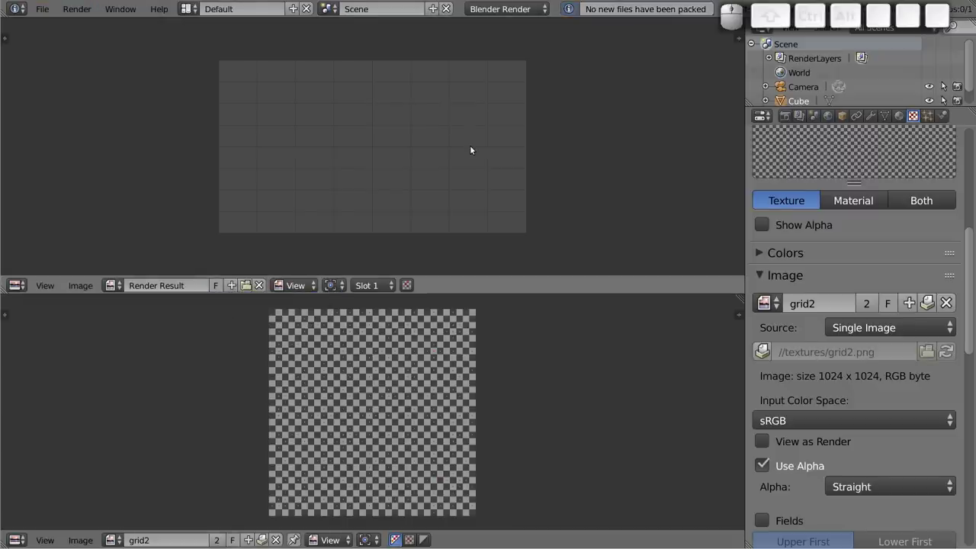
key("F12")
key("ctrl+s")
left_click(457, 160)
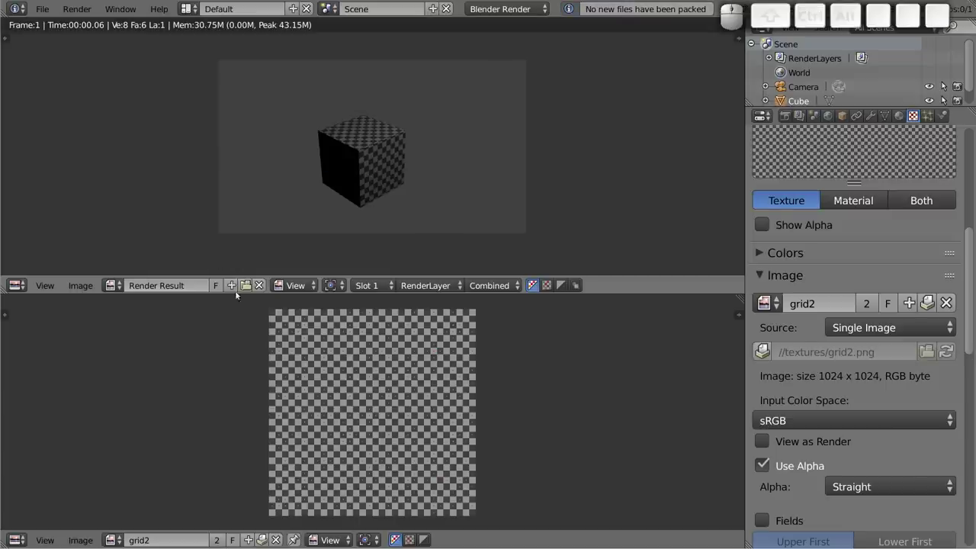
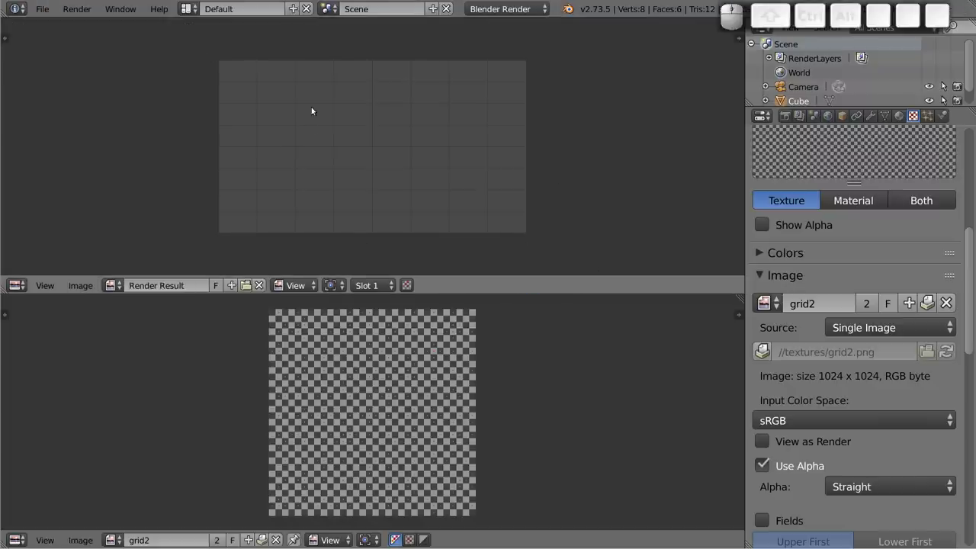
Step: Inspect the Render Result full-screen, then return the top area to the 3D View
key("shift+space")
scroll("up", 3)
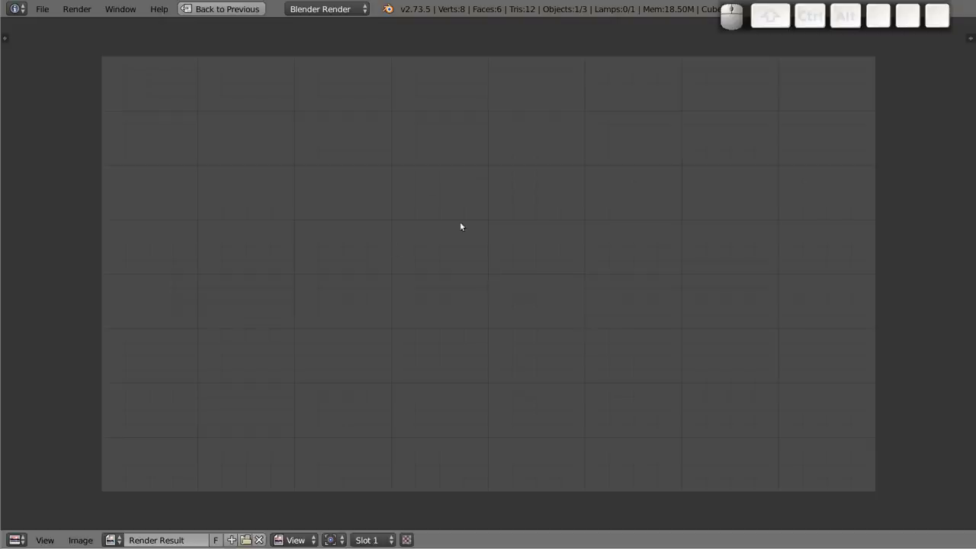
key("Escape")
key("shift+space")
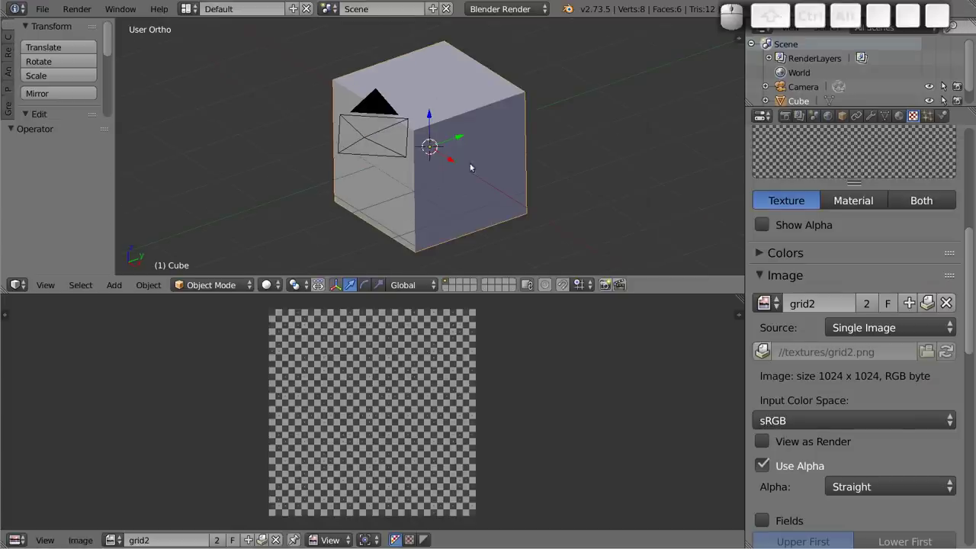
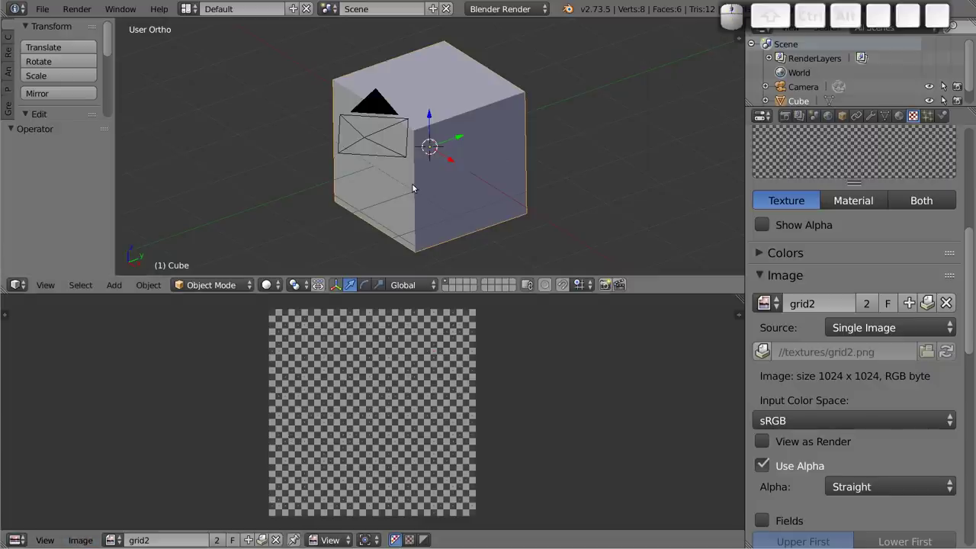
Step: Render the scene and save the result as render.png in the testy folder
key("F12")
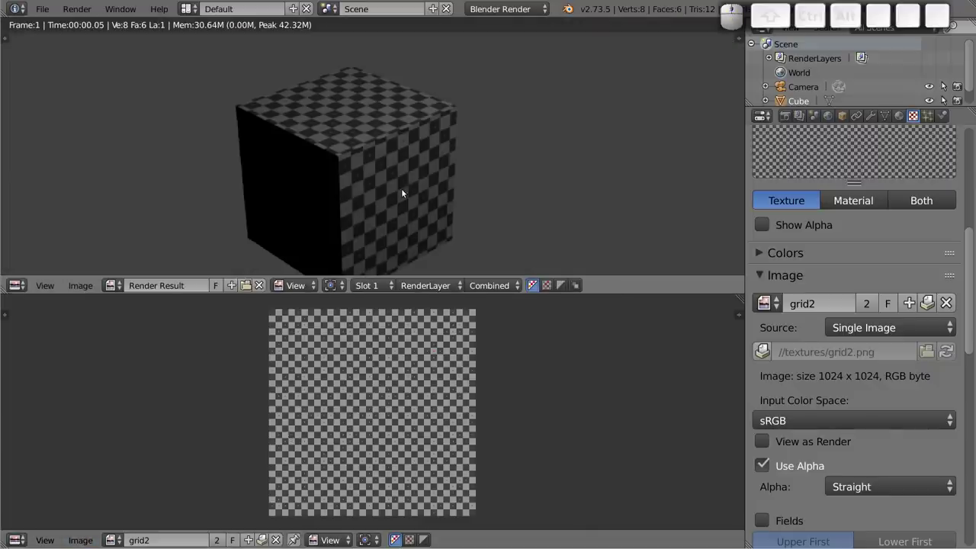
key("F3")
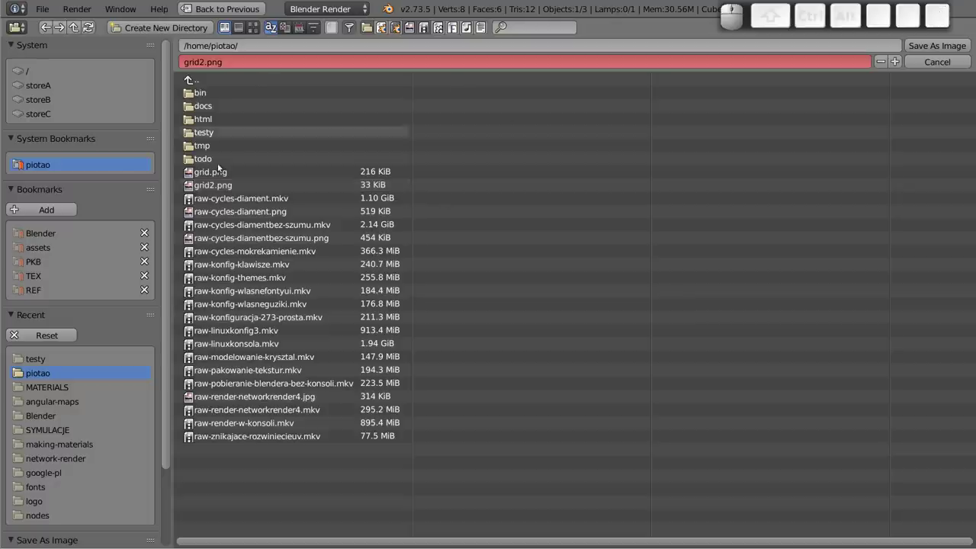
left_click(205, 131)
left_click(202, 61)
key("r")
key("e")
key("n")
key("d")
key("r")
key("Return")
key("Return")
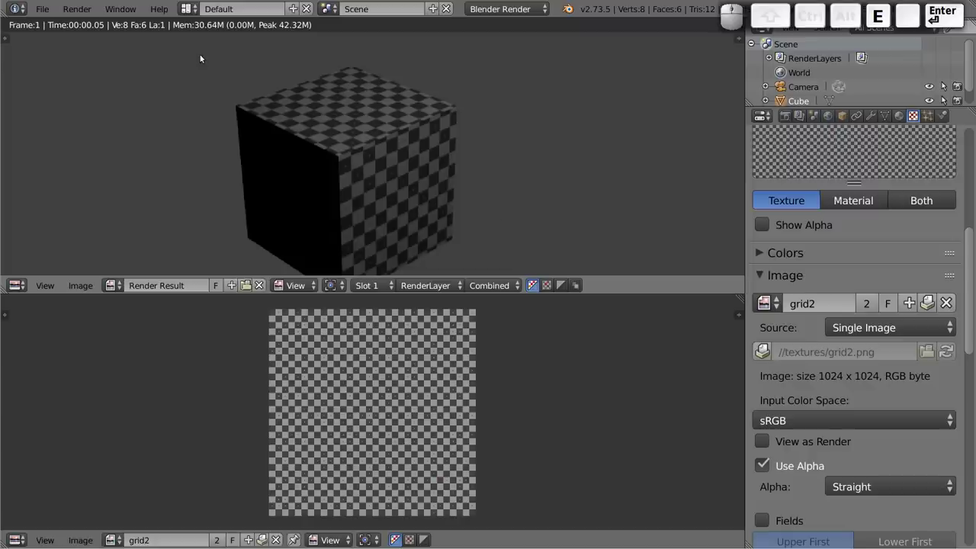
Step: Load render.png from testy into the lower Image Editor
left_click(93, 540)
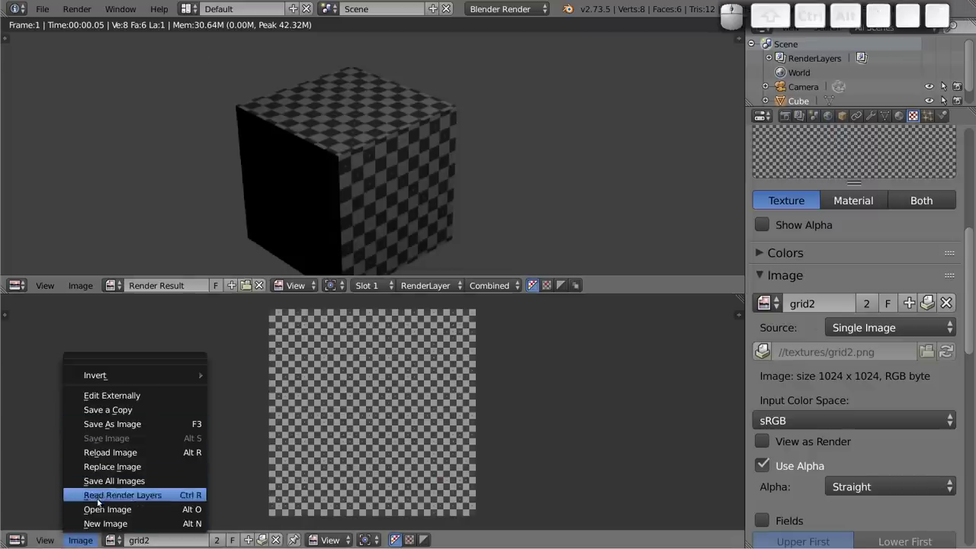
left_click(99, 507)
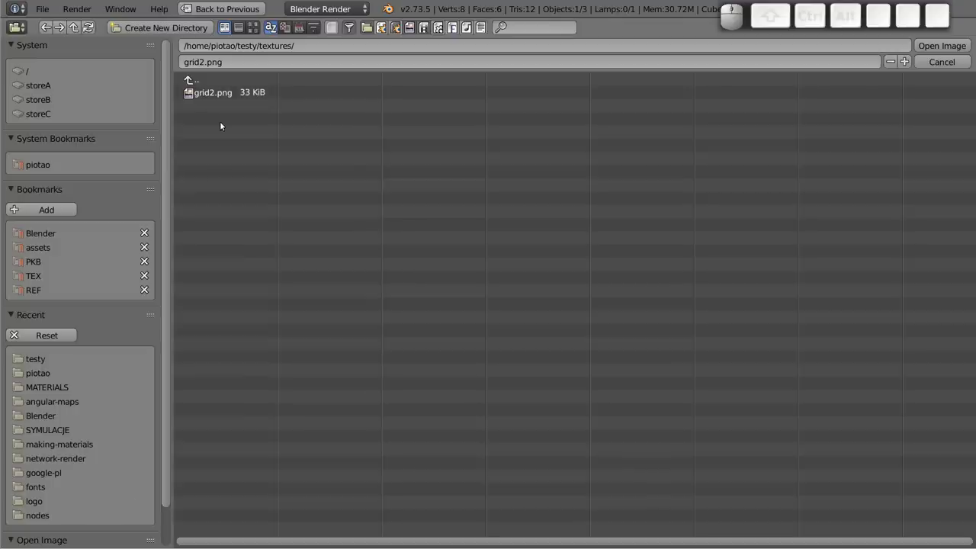
left_click(203, 81)
left_click(209, 108)
left_click(938, 49)
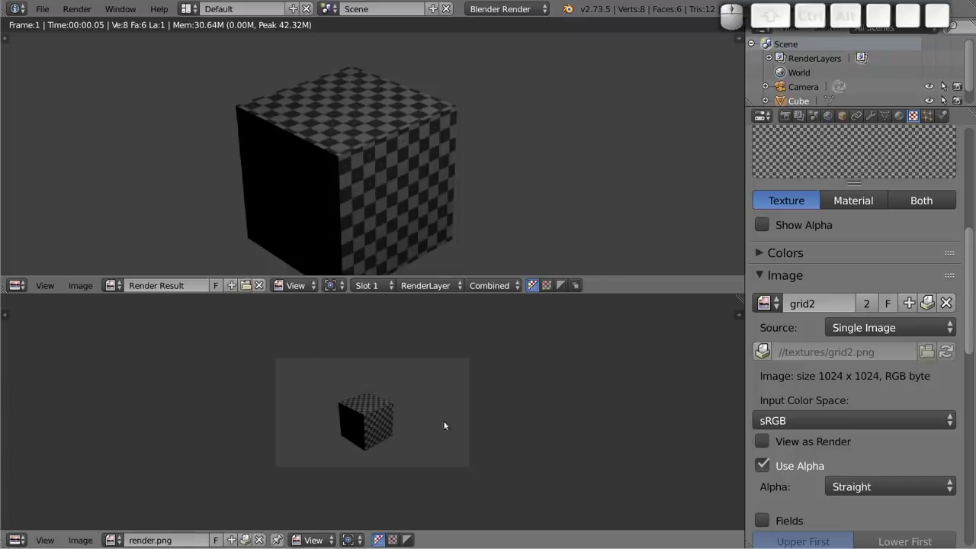
left_click(45, 5)
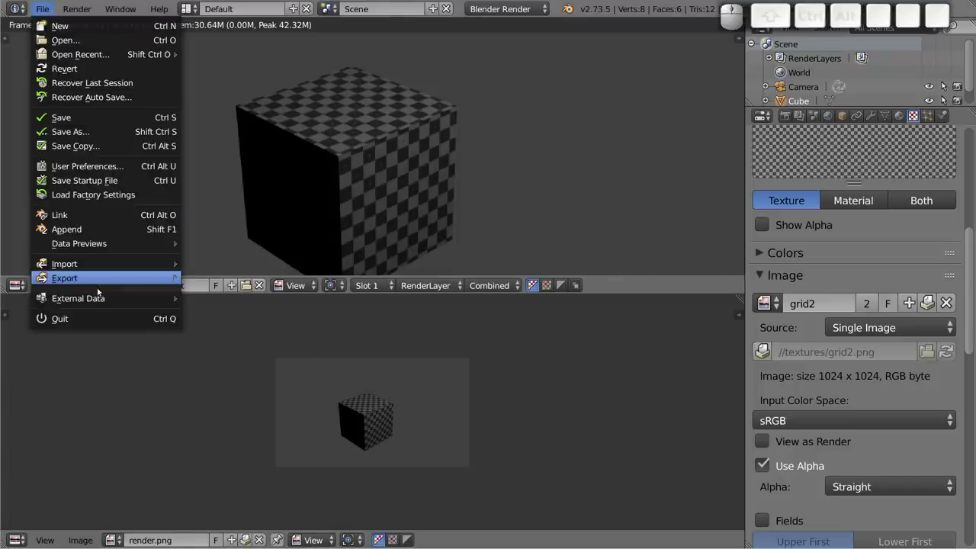
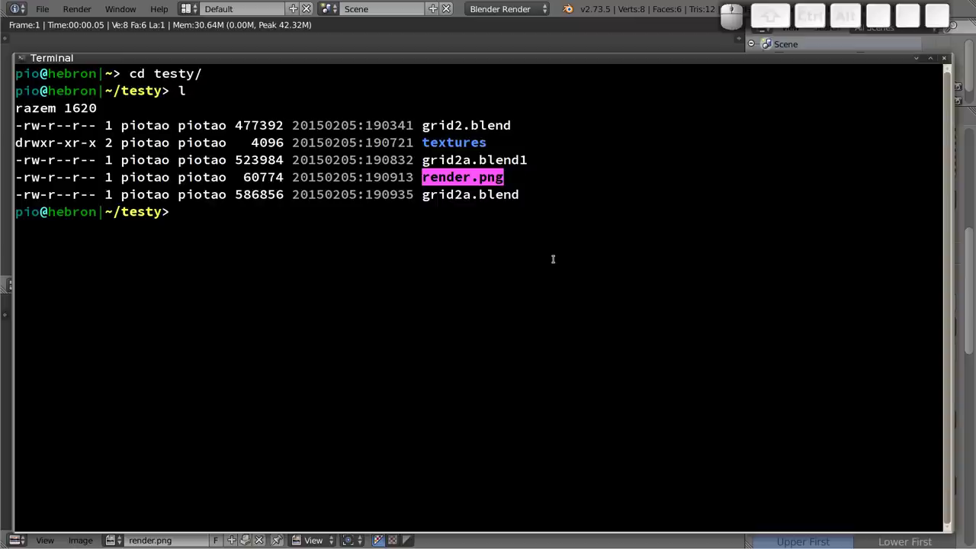
Step: Convert render.png to render.jpg with the 'convert' command, using Tab completion for the names
key("c")
key("o")
key("n")
key("v")
key("e")
key("r")
key("t")
key("space")
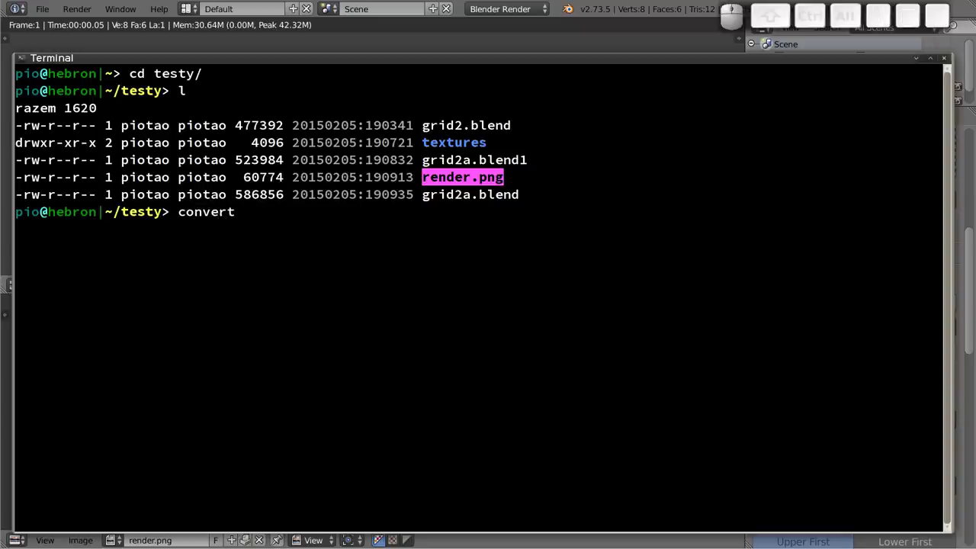
key("r")
key("e")
key("n")
key("Tab")
key("r")
key("n")
key("Tab")
key("BackSpace")
key("BackSpace")
key("BackSpace")
key("j")
key("p")
key("g")
key("Return")
Step: List the testy folder to see render.jpg at 17727 bytes beside the PNG
key("l")
key("Return")
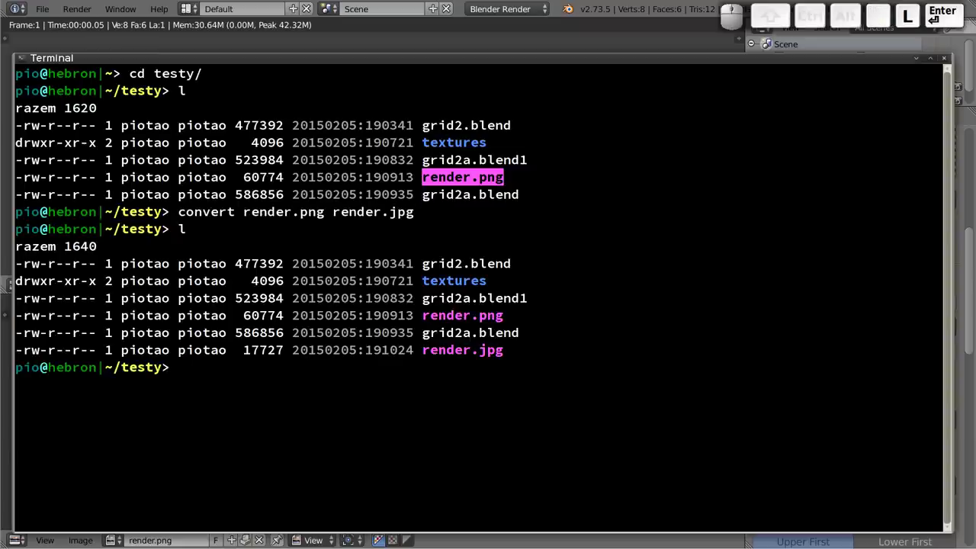
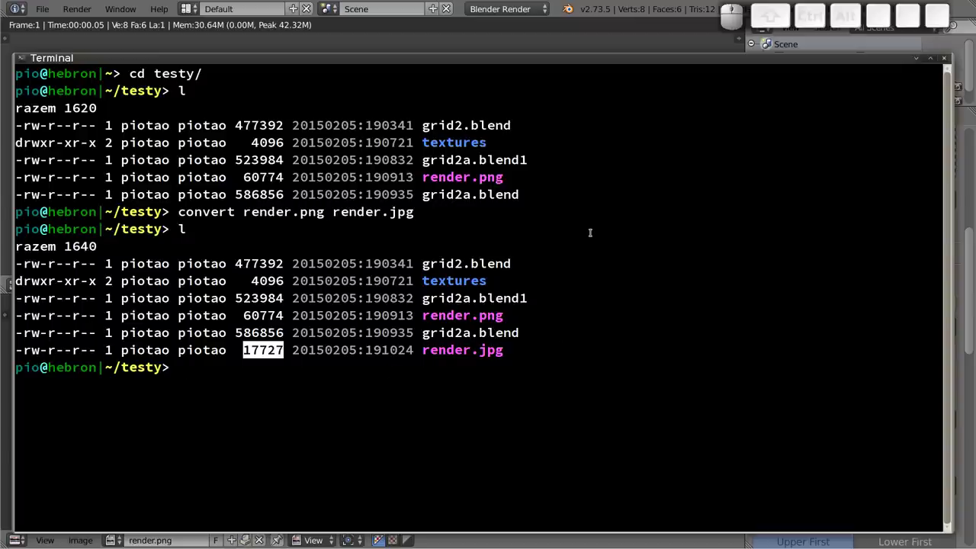
Step: Bring up Blender's save-render browser targeting the testy folder and widen its settings panel
left_click(485, 24)
key("F3")
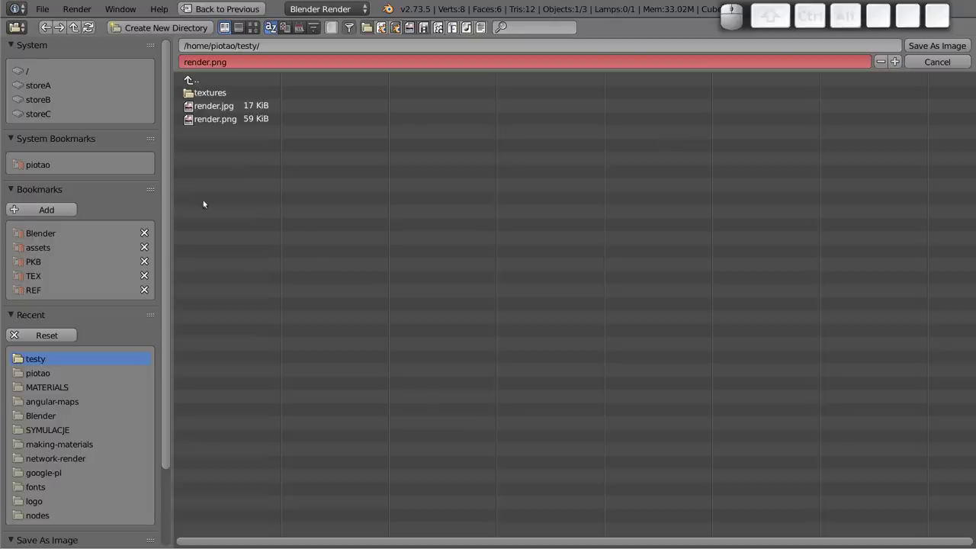
left_click_drag(170, 105, 156, 261)
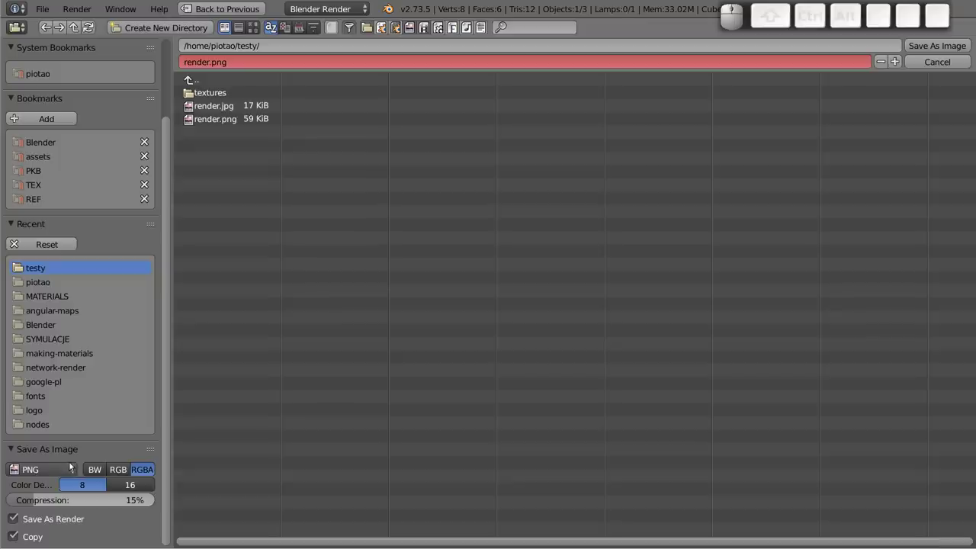
middle_click(80, 460)
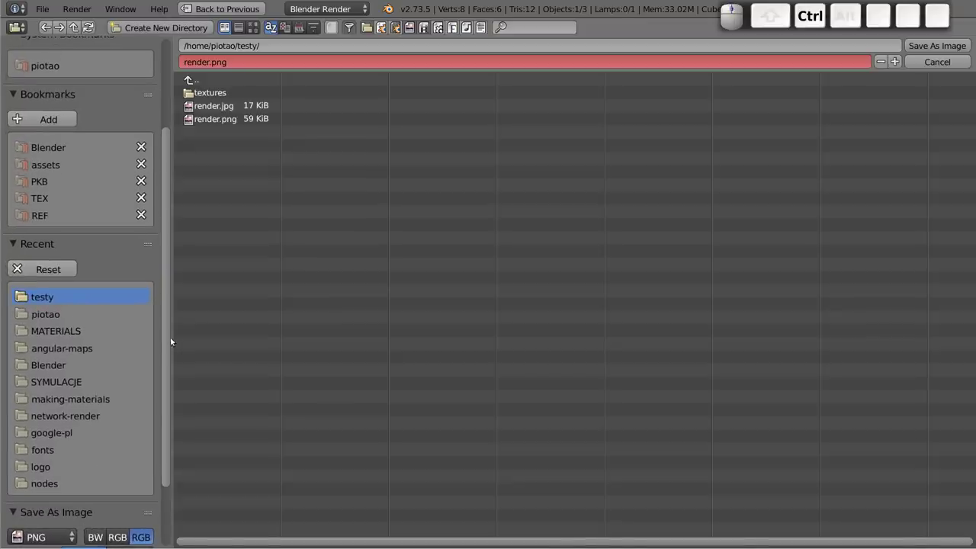
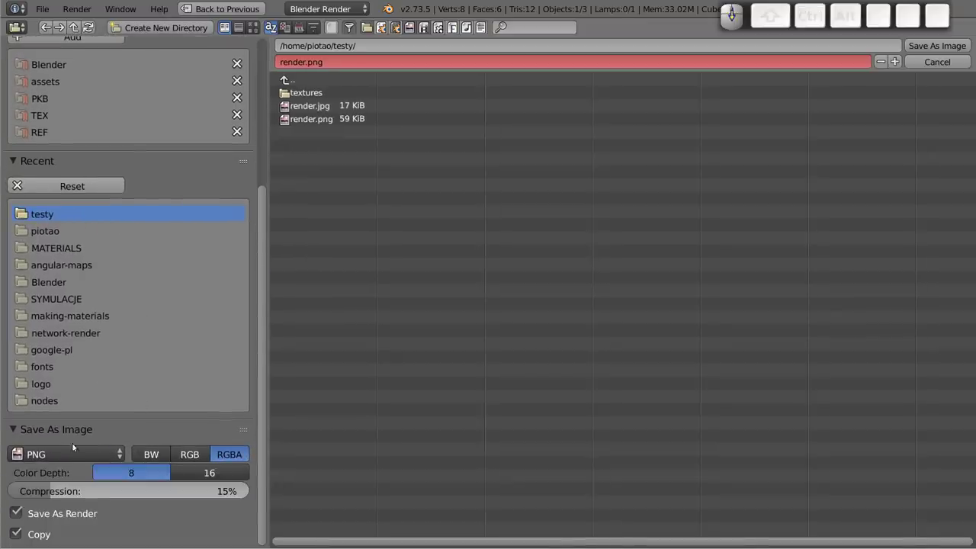
left_click_drag(64, 492, 149, 520)
Step: Set the format to JPEG at 95% quality and name the output render2.jpg
left_click(60, 454)
left_click(49, 381)
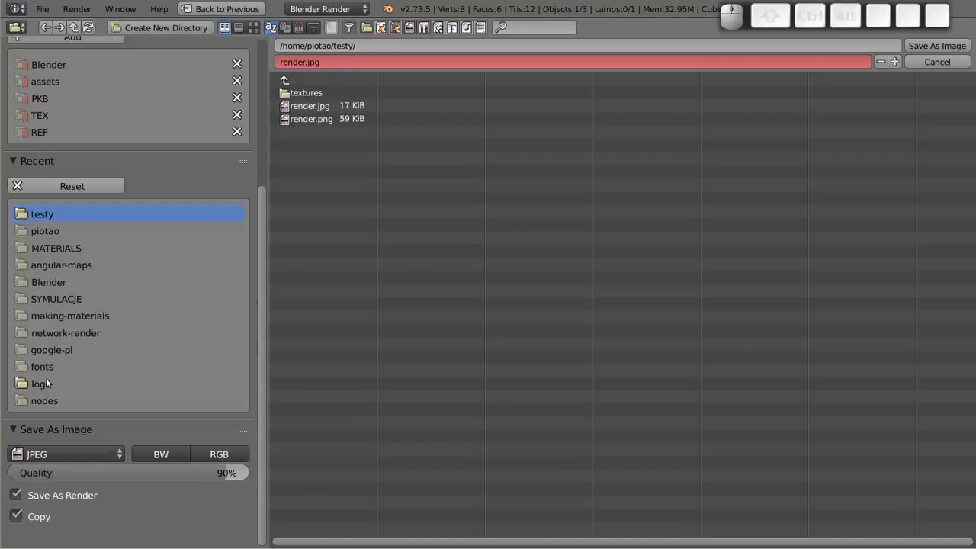
left_click_drag(231, 475, 240, 477)
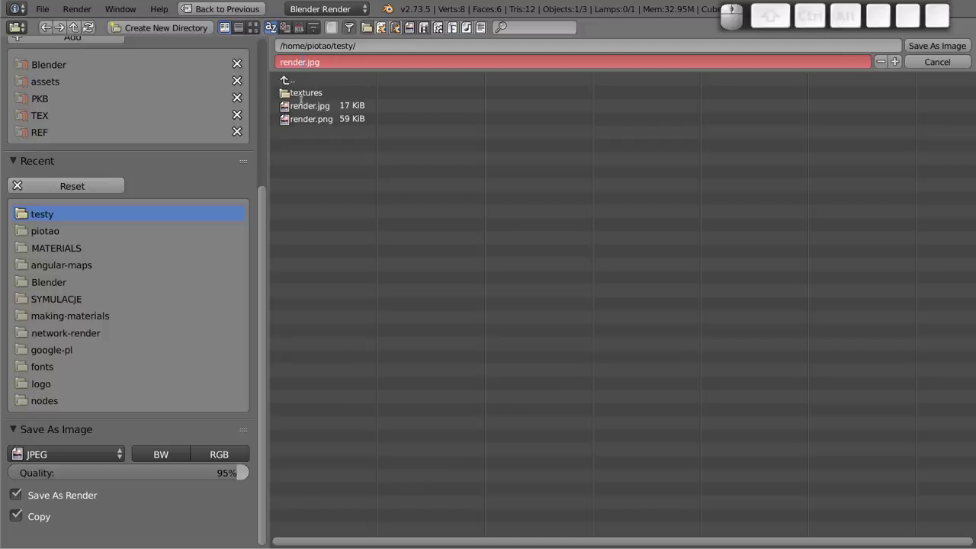
key("Right")
key("2")
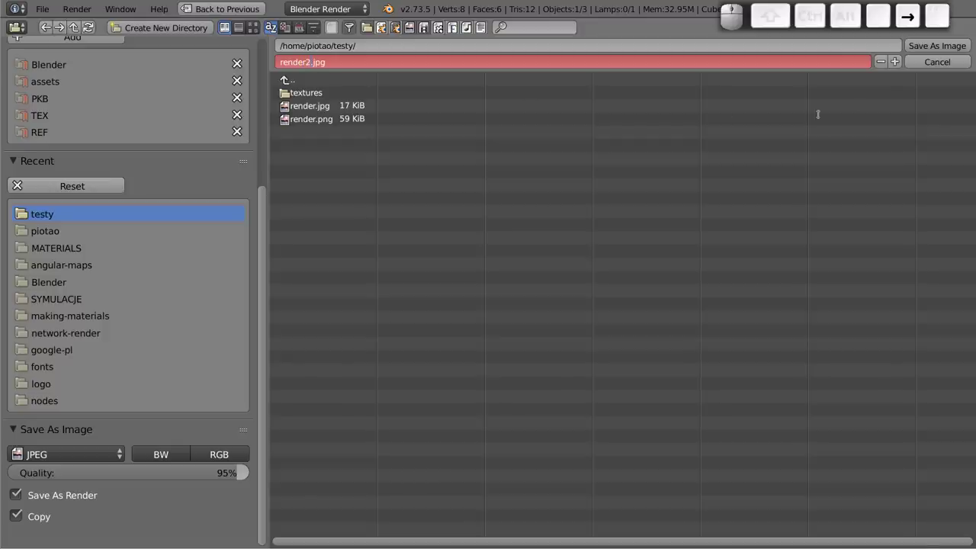
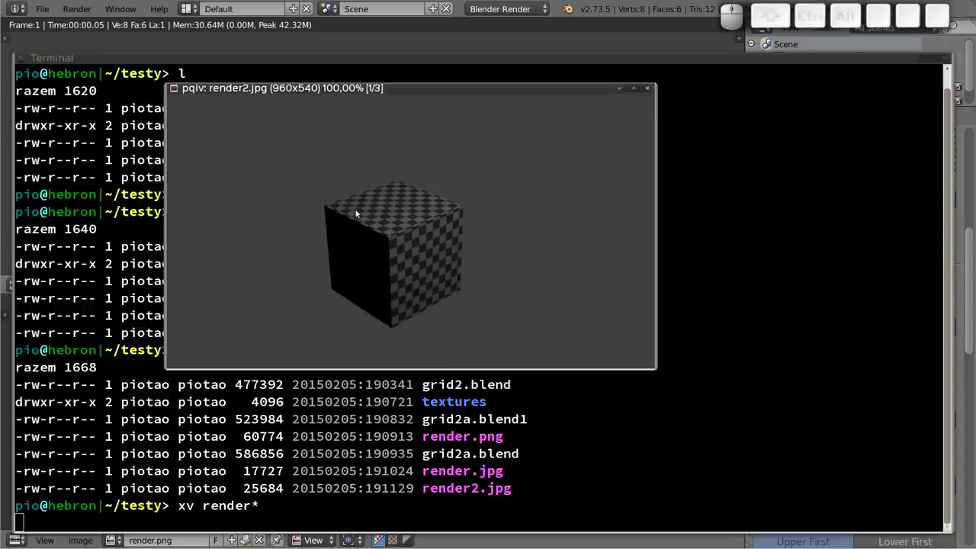
Step: Page through the renders in pqiv to render.png (3/3)
key("space")
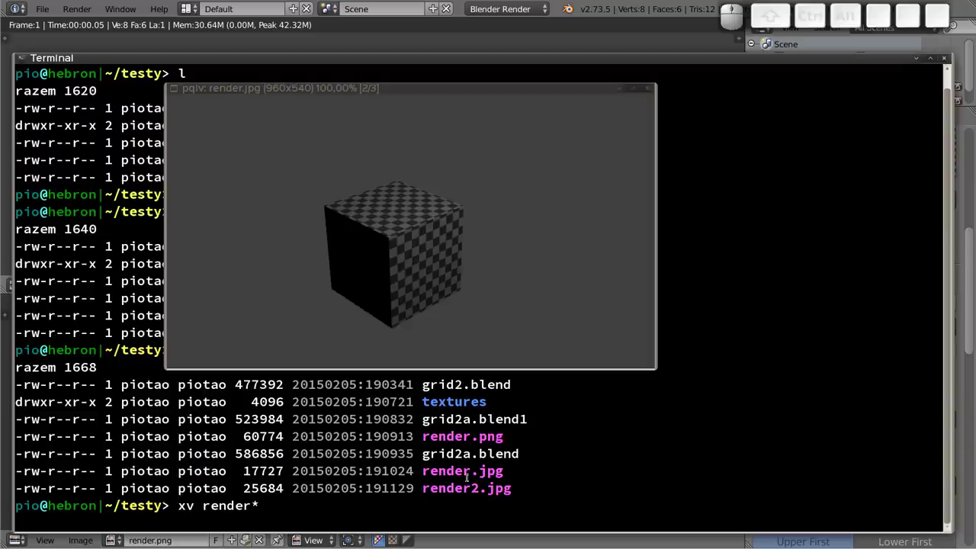
key("space")
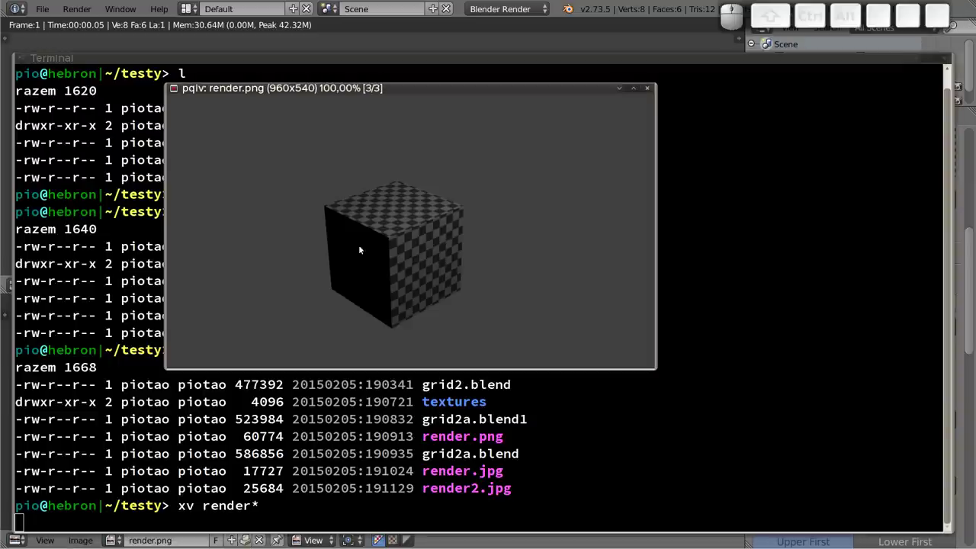
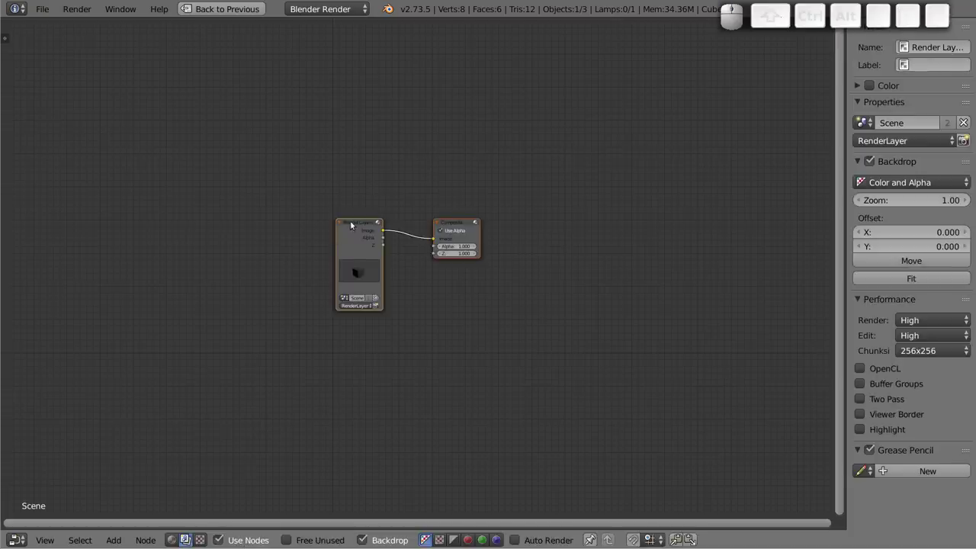
Step: Show the scene's compositing nodes and delete the Render Layers node
left_click(362, 234)
scroll("up", 3)
scroll("down", 3)
middle_click(367, 252)
scroll("down", 3)
left_click(284, 185)
key("x")
Step: Add an Image input node loaded with render.jpg and link it to show as backdrop
key("shift+a")
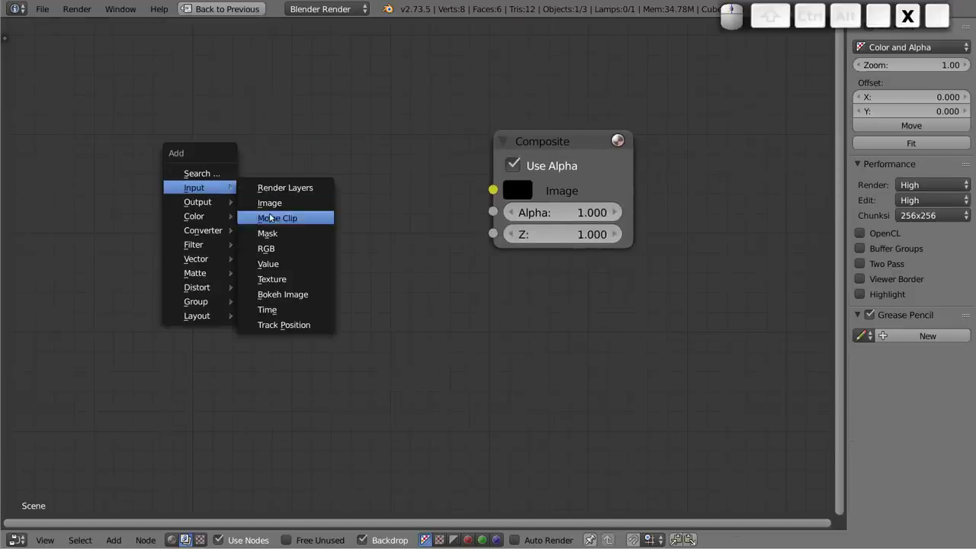
left_click(272, 202)
left_click(115, 60)
left_click(204, 273)
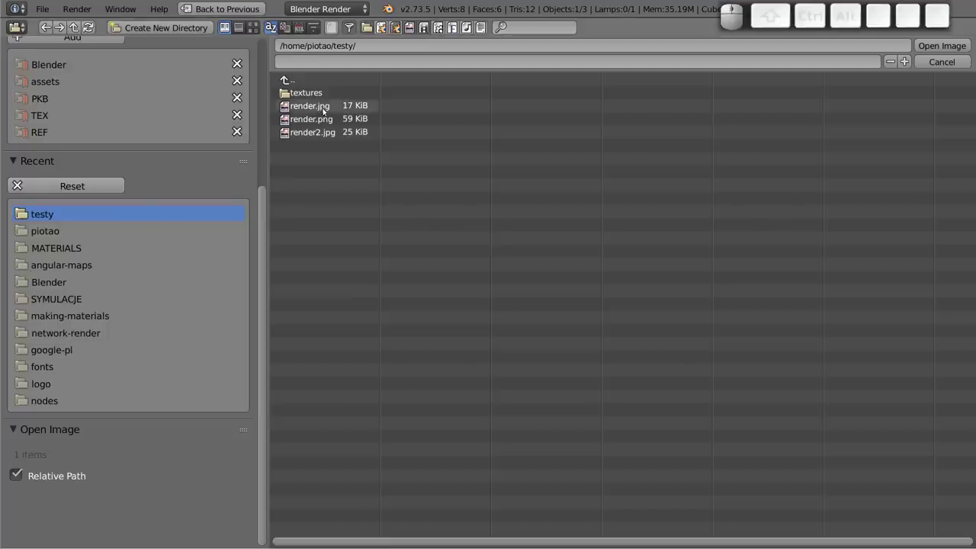
left_click(324, 120)
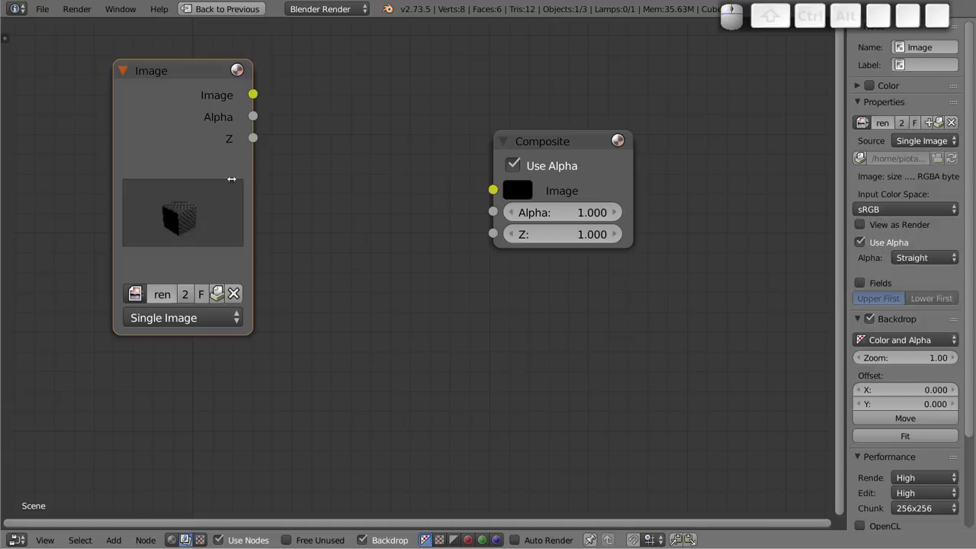
left_click_drag(187, 101, 211, 164)
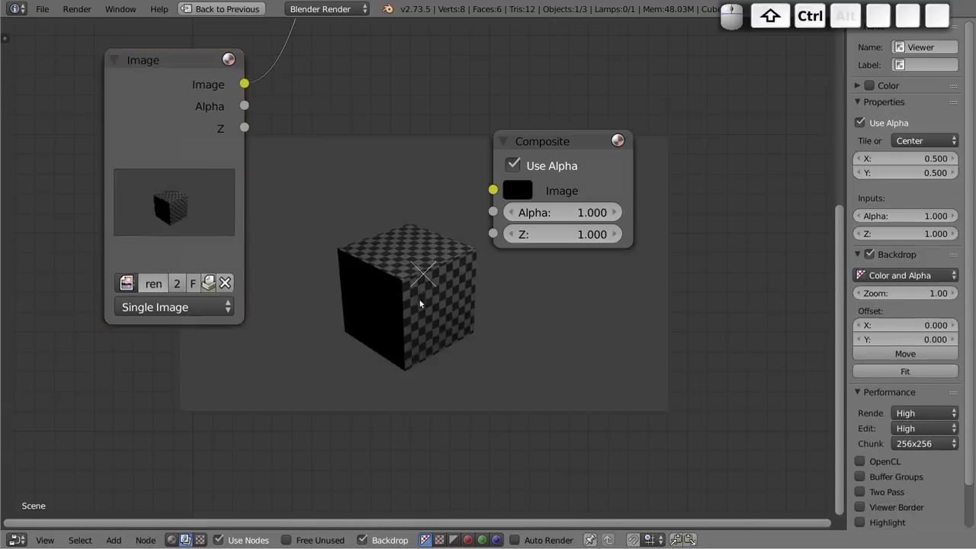
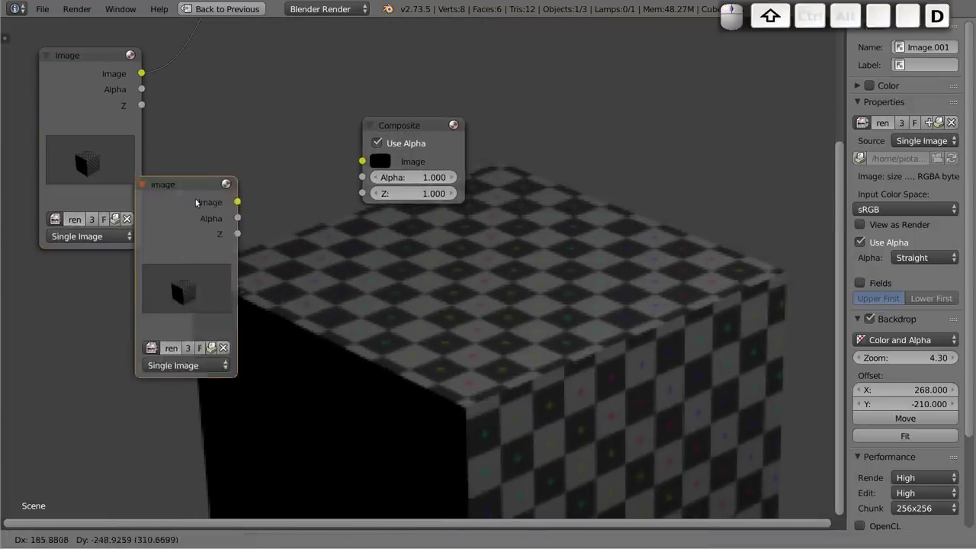
Step: Load render.jpg from the testy folder into the second Image node
left_click(226, 148)
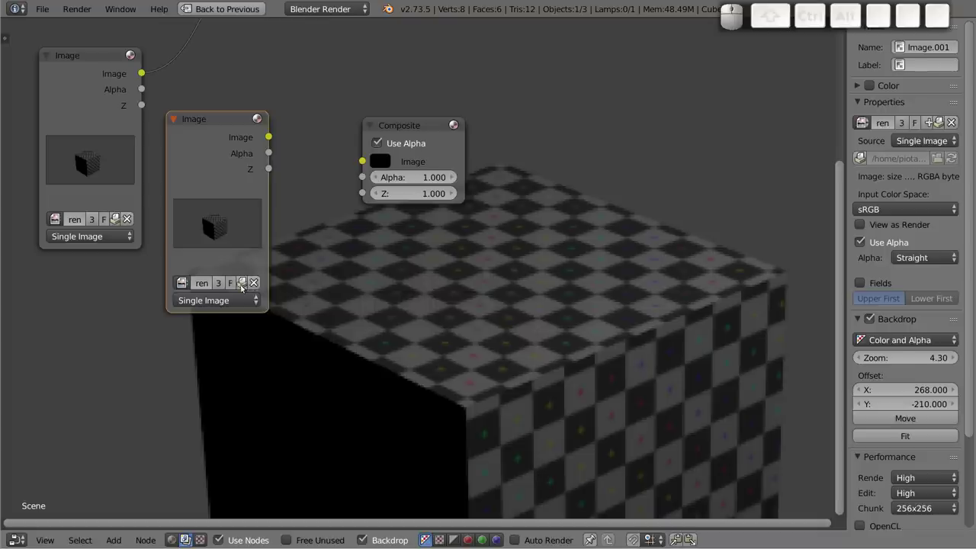
left_click(256, 285)
left_click(222, 264)
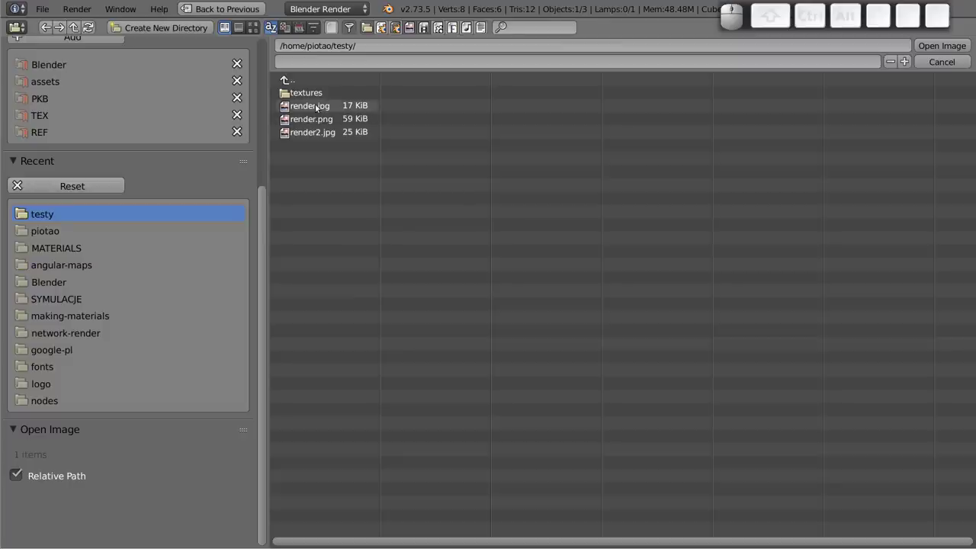
left_click(316, 106)
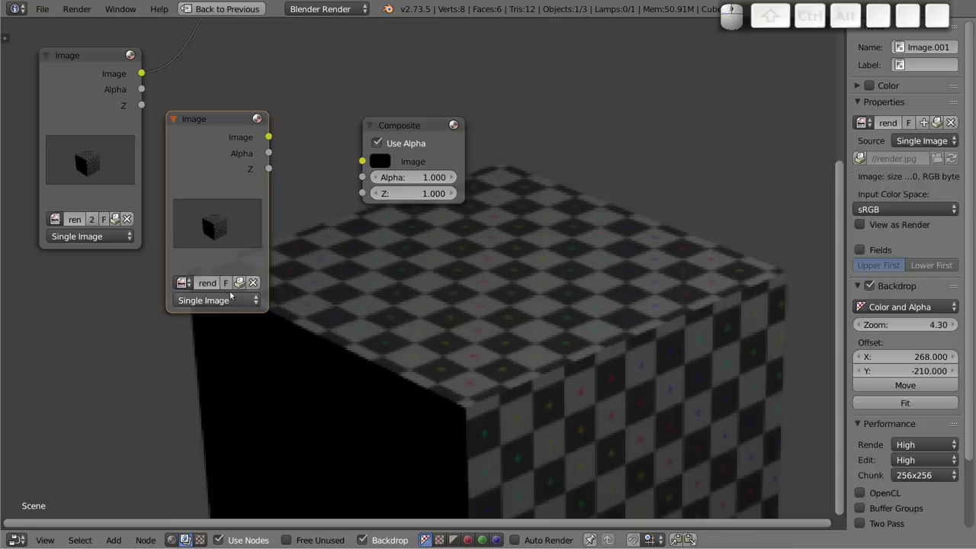
left_click(220, 147)
left_click(87, 91)
left_click(198, 160)
Step: Add another Image node loaded with render2.jpg and move the Composite node up and right
key("shift+d")
left_click(315, 283)
left_click(376, 415)
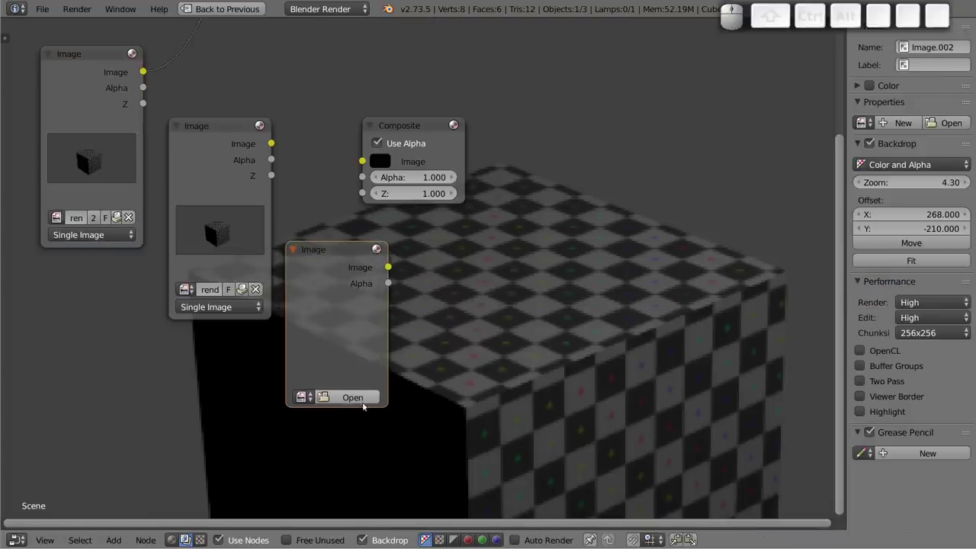
left_click(358, 396)
left_click(315, 132)
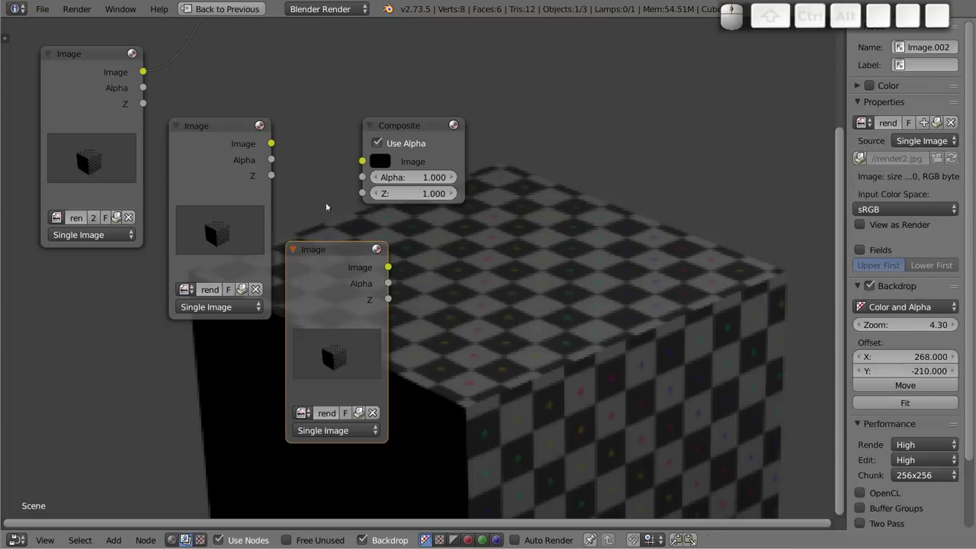
left_click_drag(416, 125, 678, 150)
Step: Add a Mix color node and set its blend mode to Difference
key("shift+a")
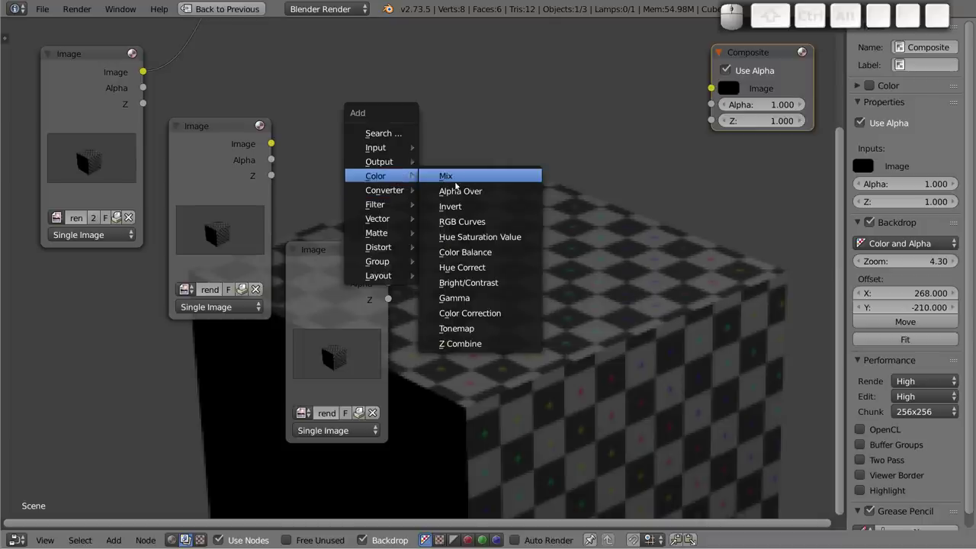
left_click(471, 180)
left_click(477, 53)
left_click(541, 103)
left_click(522, 207)
Step: Connect the original render and render.jpg to the Difference node and send its result to Composite
left_click_drag(525, 61, 398, 98)
left_click_drag(149, 72, 429, 128)
left_click(81, 99)
left_click_drag(275, 144, 504, 141)
left_click(549, 56)
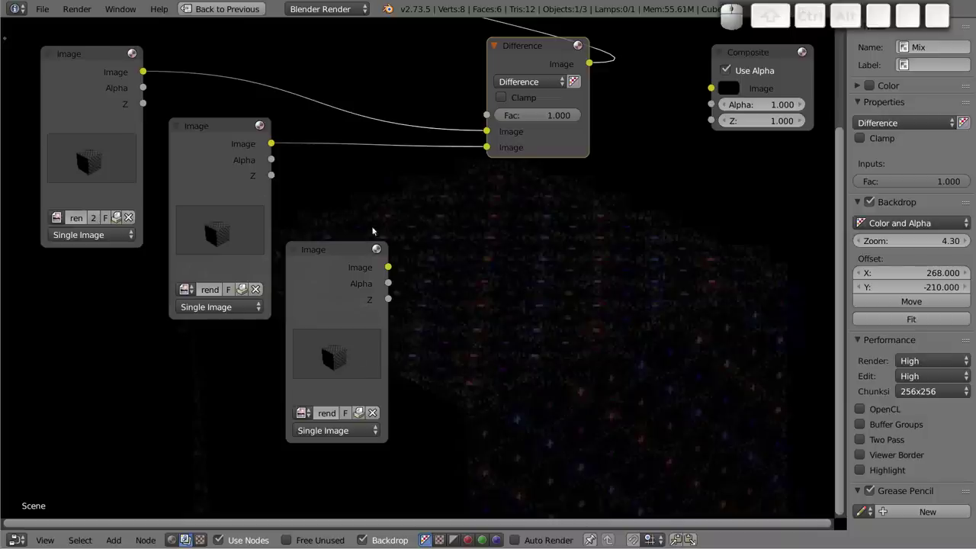
Step: Zoom the backdrop to inspect the differences, then feed render2.jpg into the Difference node's second input
key("alt+v")
key("alt+v")
key("alt+v")
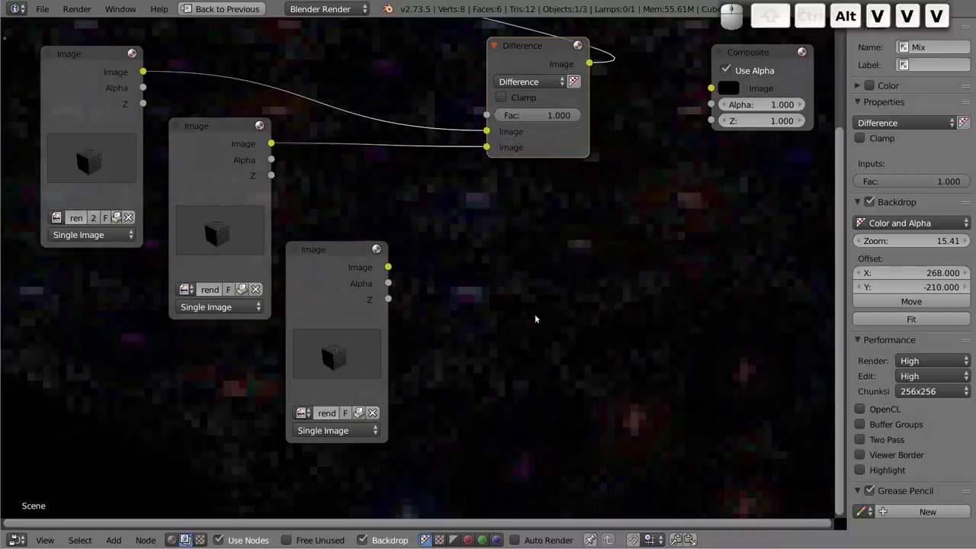
key("v")
key("v")
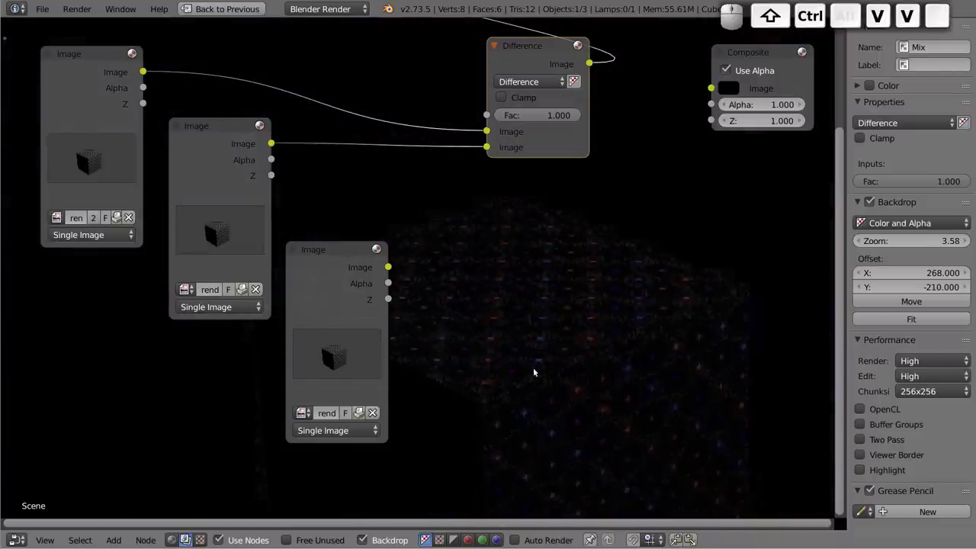
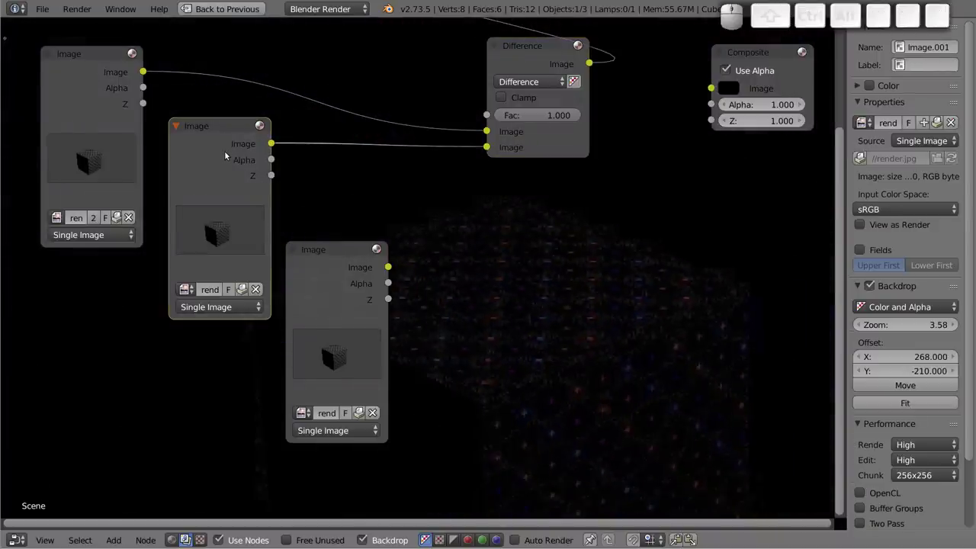
left_click_drag(390, 266, 588, 314)
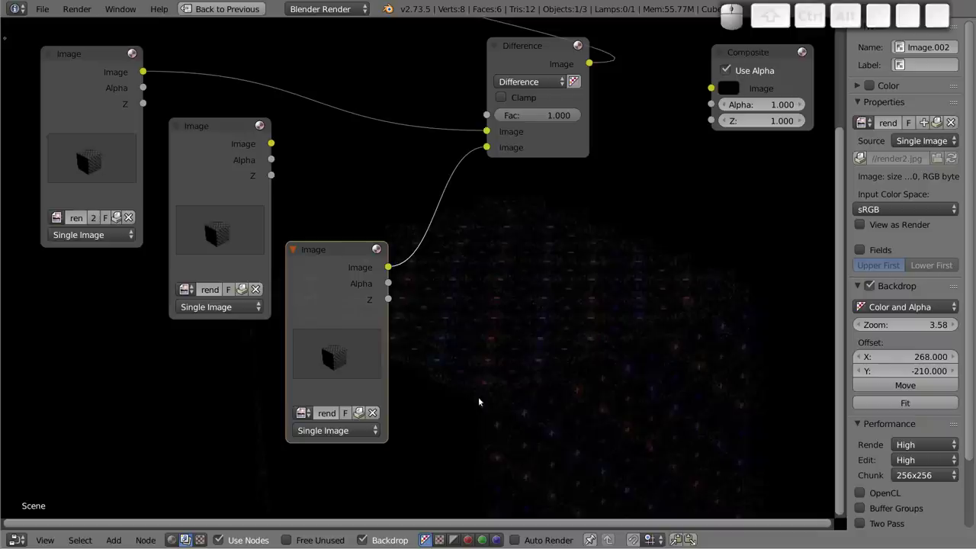
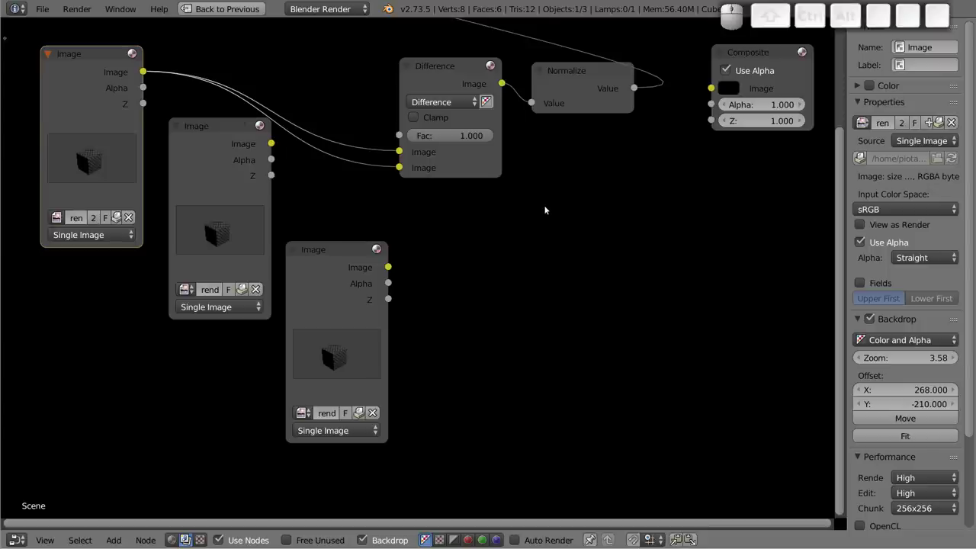
Step: Leave the full-screen compositor and reopen grid2.blend from the testy folder
key("ctrl+n")
left_click(547, 208)
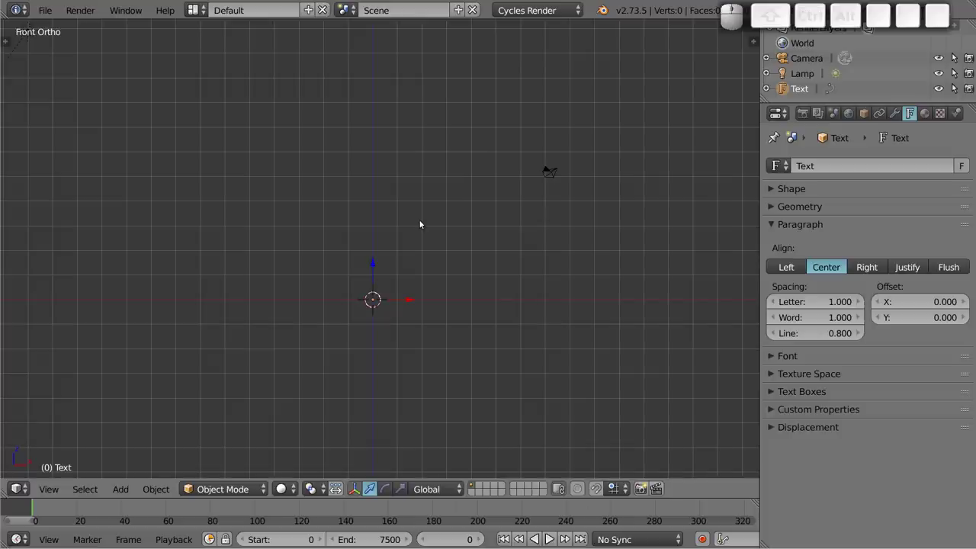
key("F1")
left_click(227, 121)
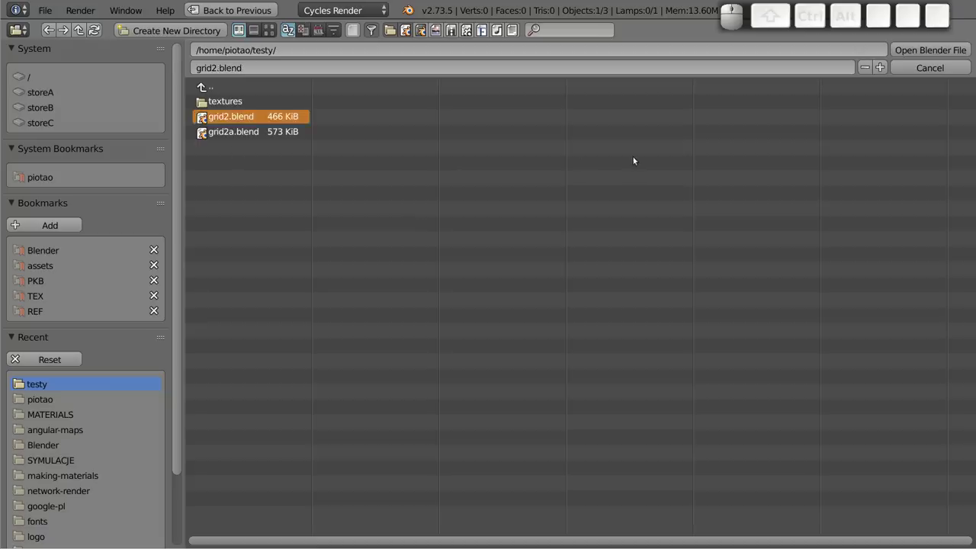
left_click(917, 50)
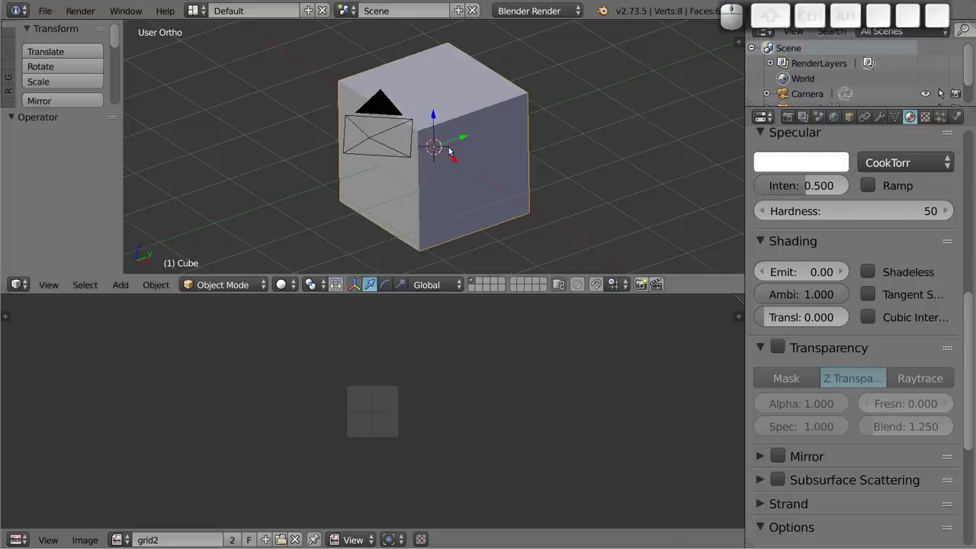
Step: Scroll the cube's material settings to inspect the empty grid2 image
scroll("up", 3)
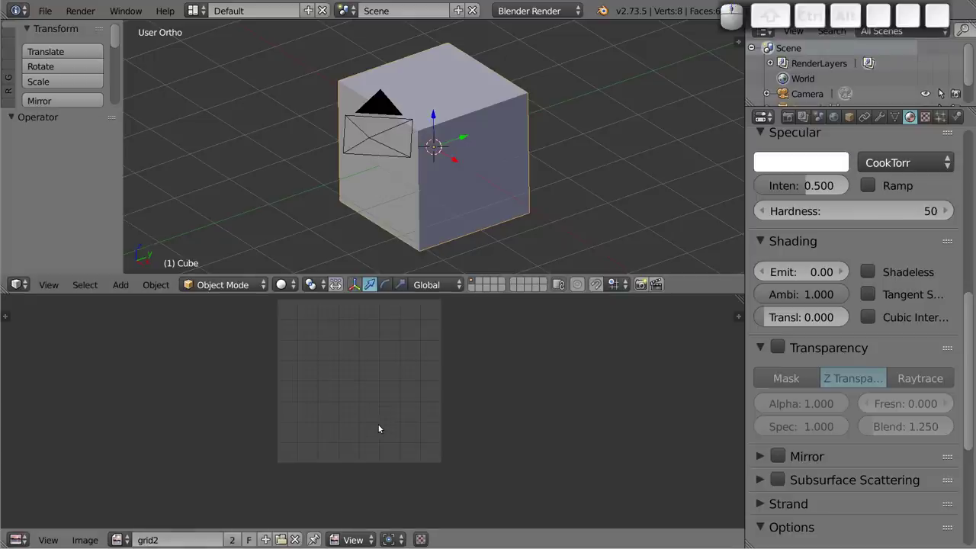
scroll("down", 3)
scroll("down", 3)
scroll("up", 3)
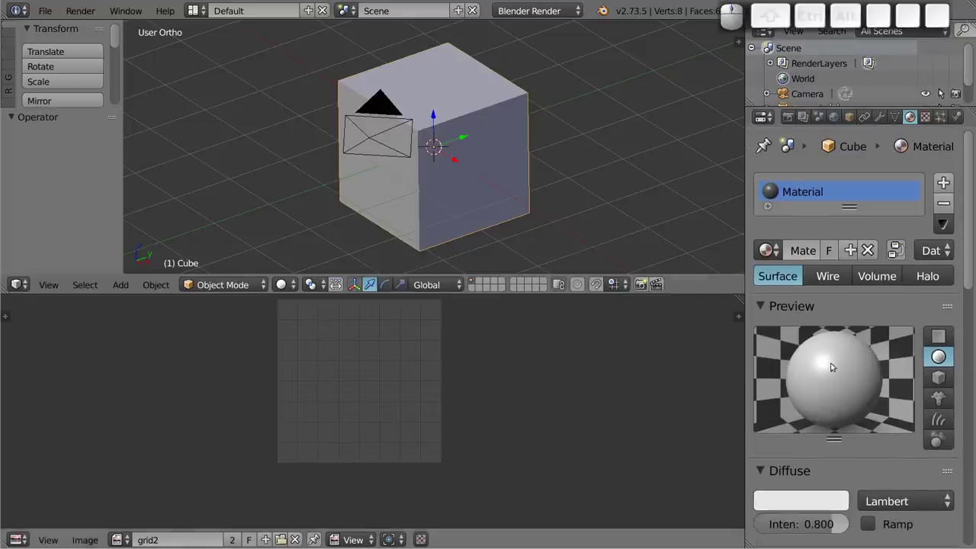
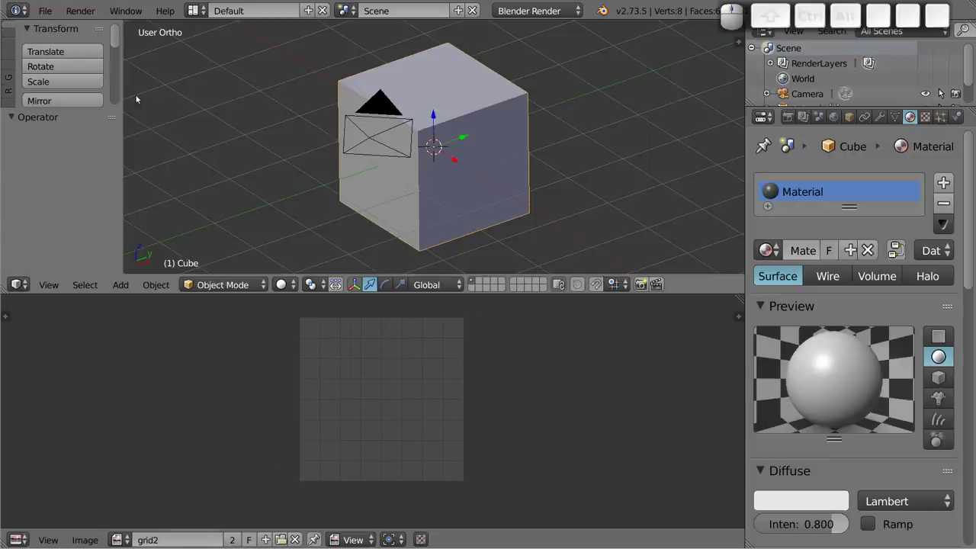
Step: Look over File > External Data and the cube's texture settings for the missing grid2 image
left_click(55, 15)
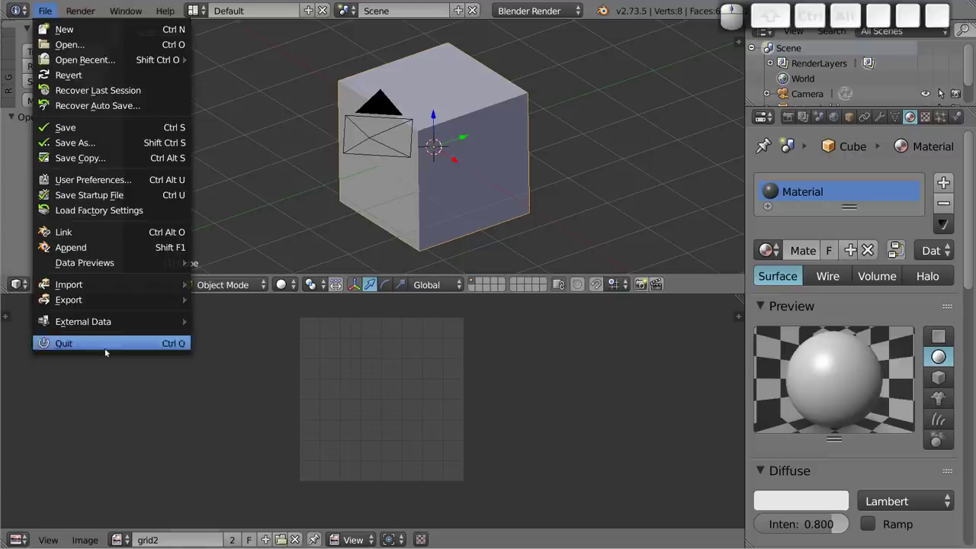
left_click(106, 326)
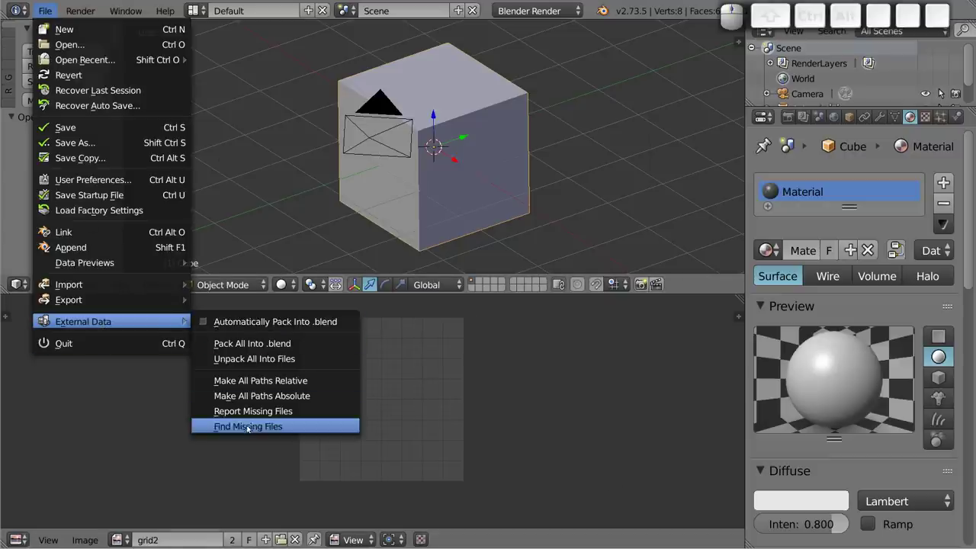
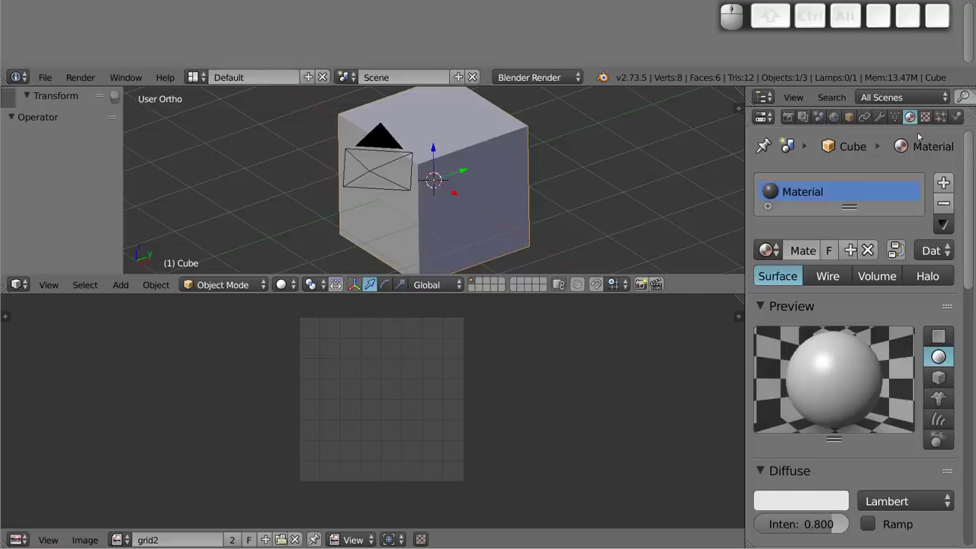
left_click(927, 122)
scroll("down", 3)
scroll("down", 3)
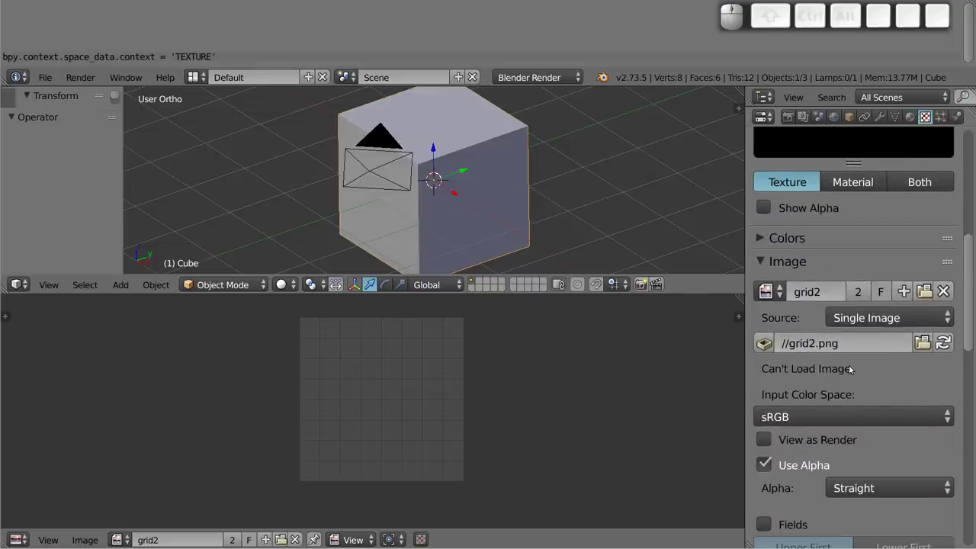
scroll("up", 3)
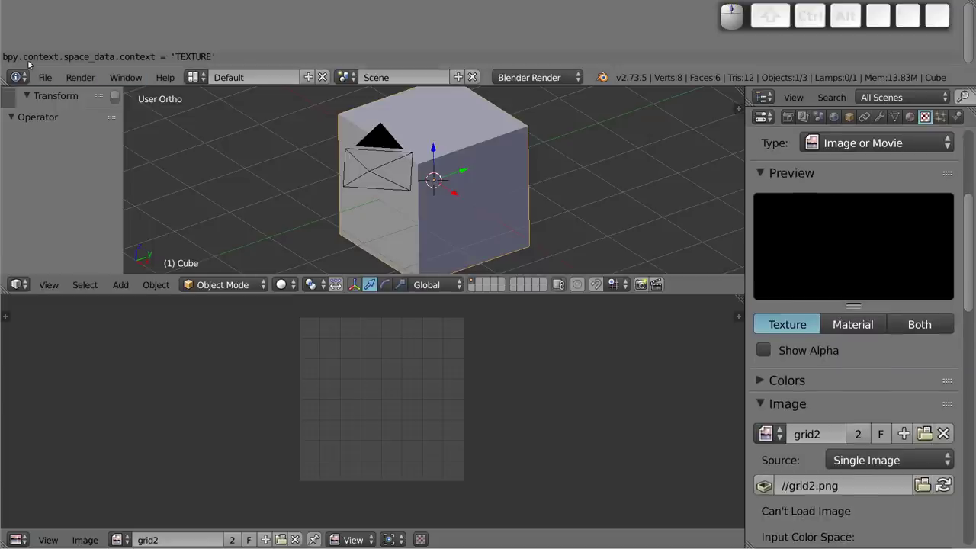
Step: Find the missing grid2.png in the textures folder, pack it into the .blend and save
left_click(41, 73)
left_click(126, 391)
left_click(280, 495)
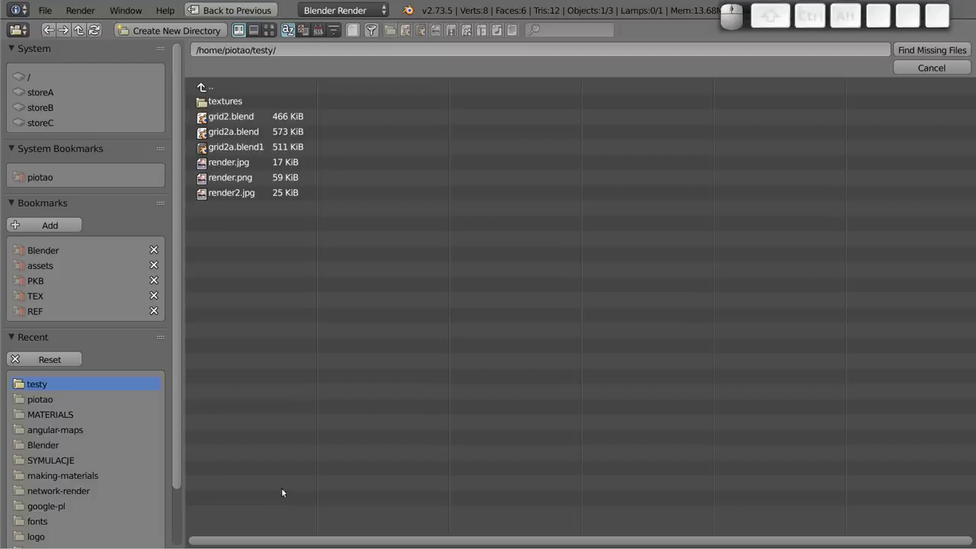
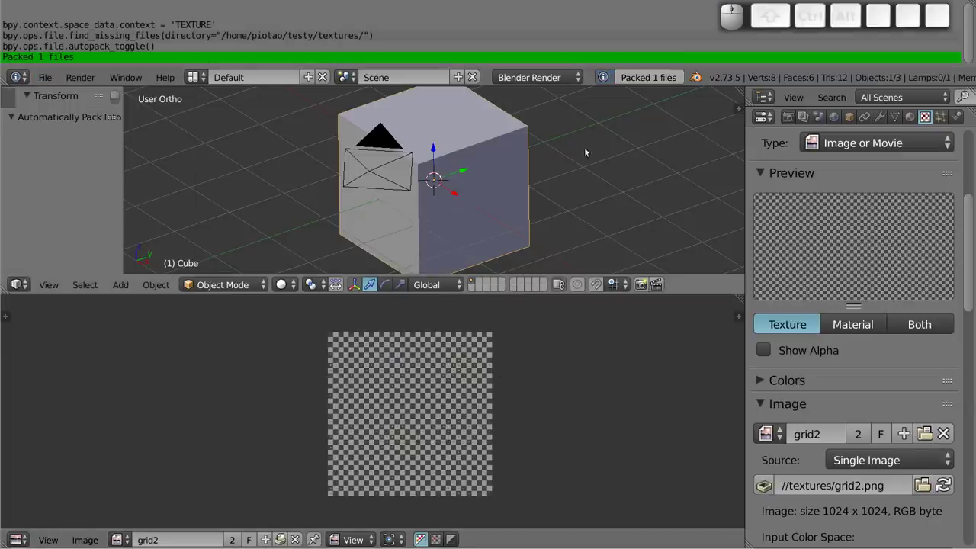
key("ctrl+s")
left_click(351, 303)
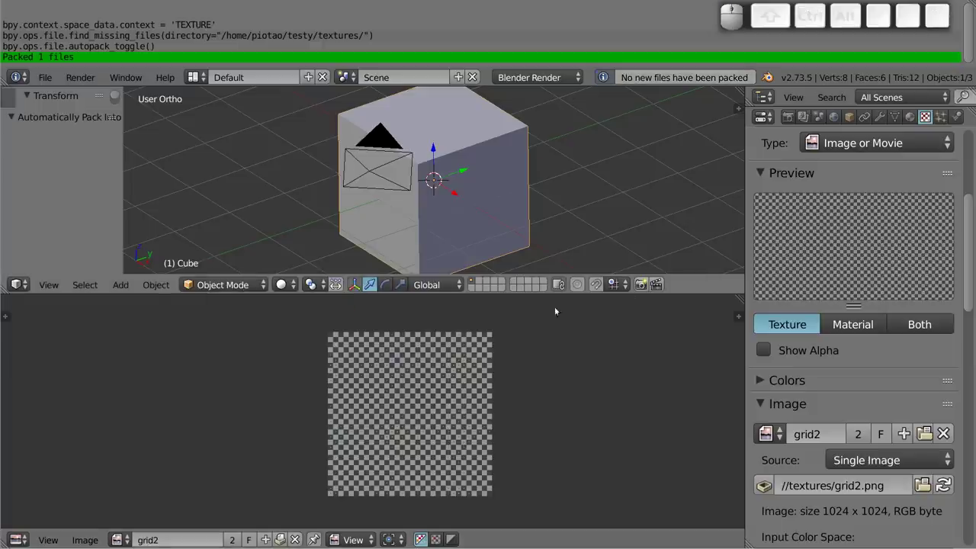